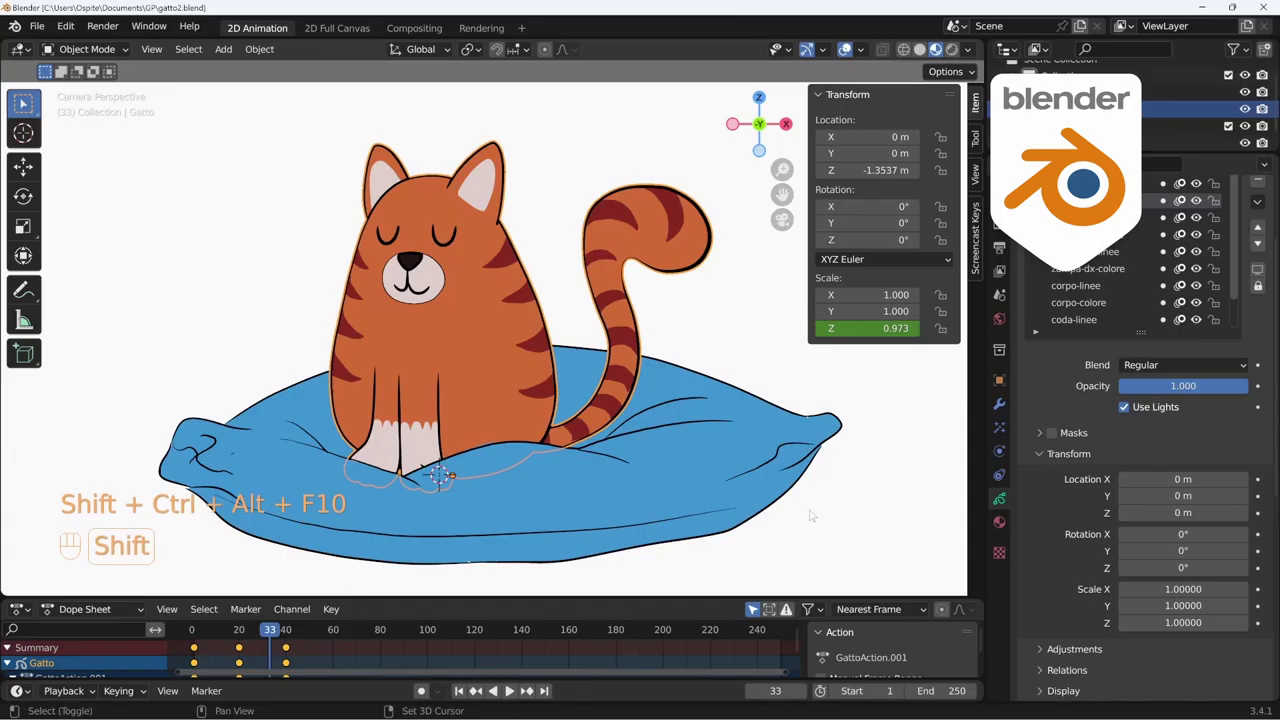
# Play the cat's breathing animation briefly, stop it and rewind to frame 1.
pyautogui.press('shift+space')
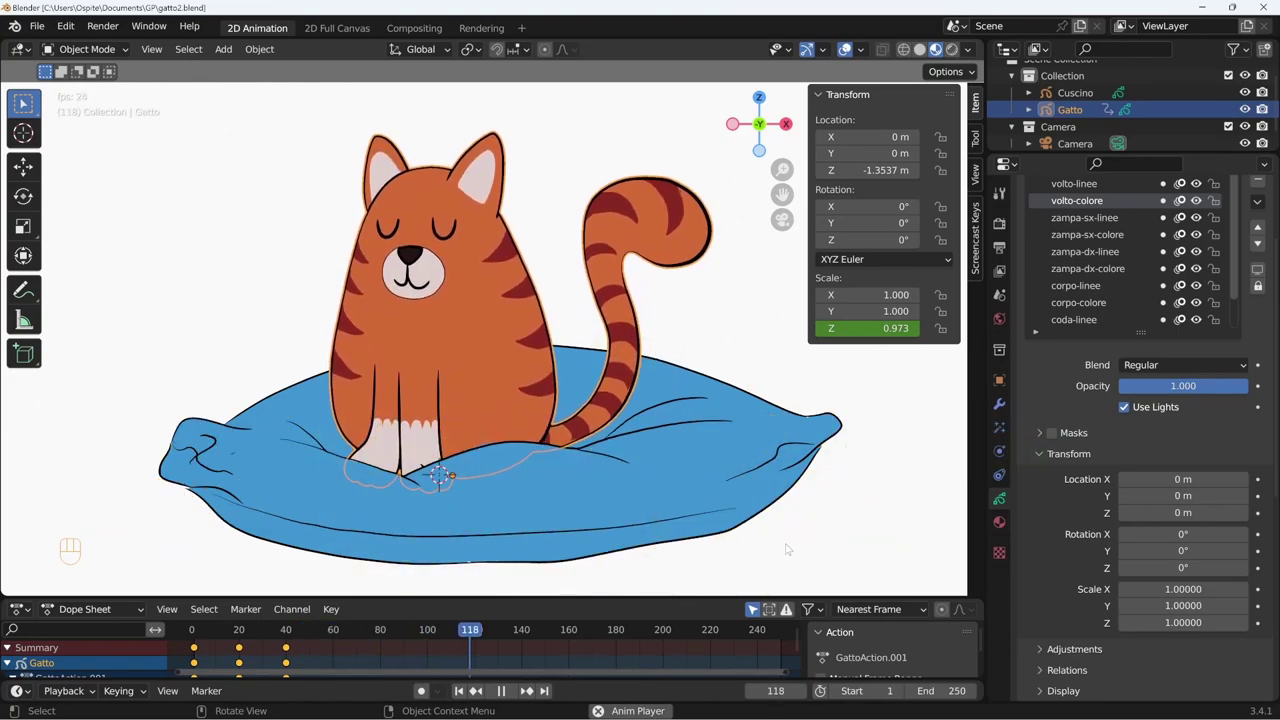
pyautogui.press('shift+space')
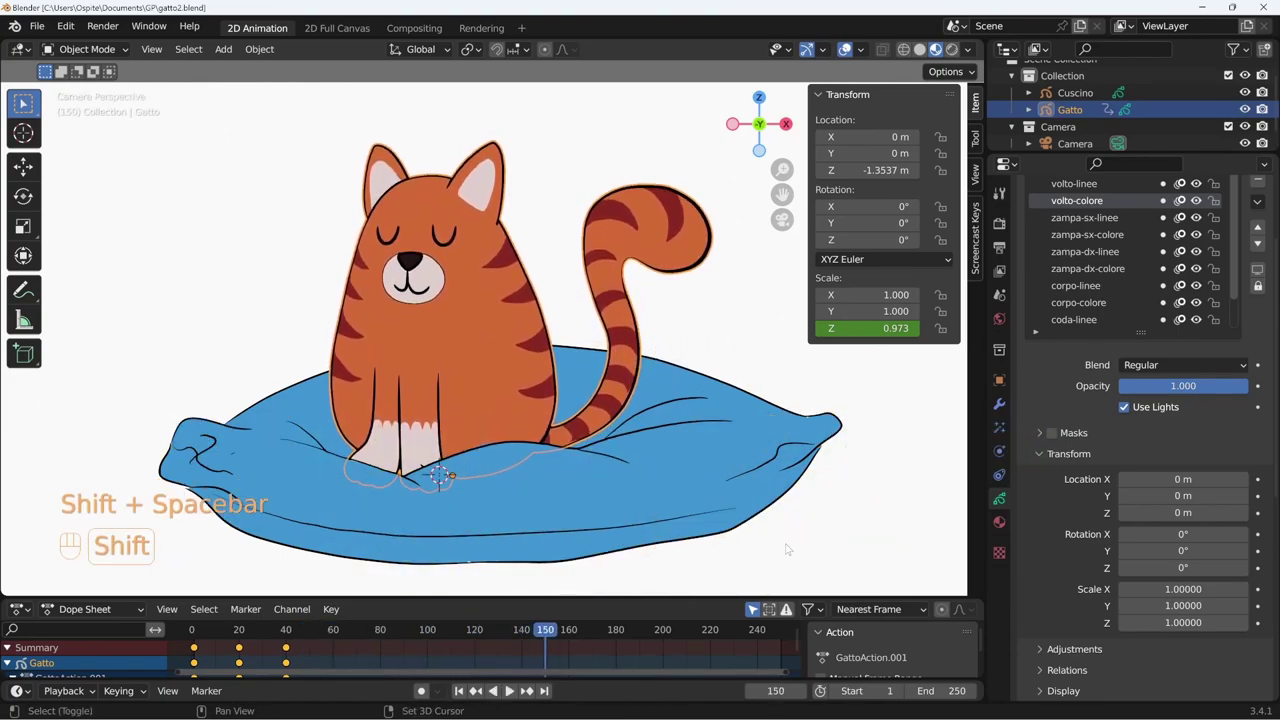
pyautogui.press('shift+Left')
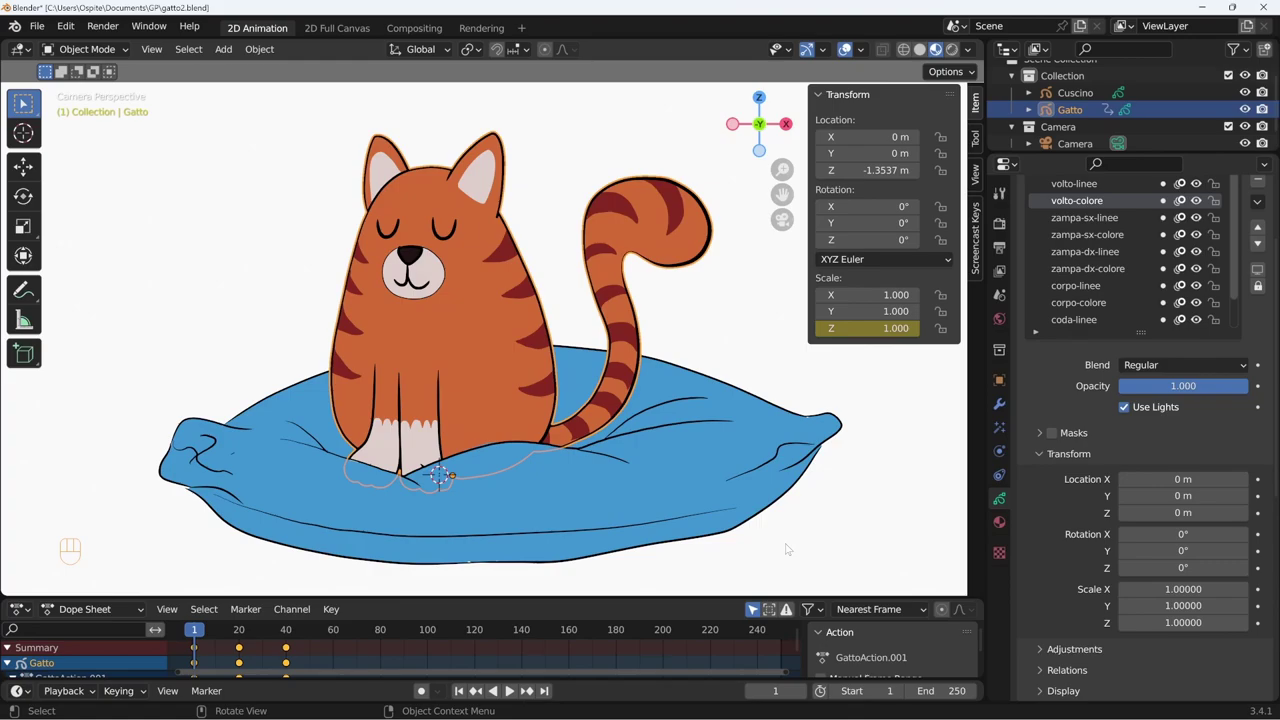
# Make volto-linee the active layer of the cat drawing in Object Data properties.
pyautogui.moveTo(1239, 290); pyautogui.dragTo(1237, 265)
pyautogui.middleClick(1122, 342)
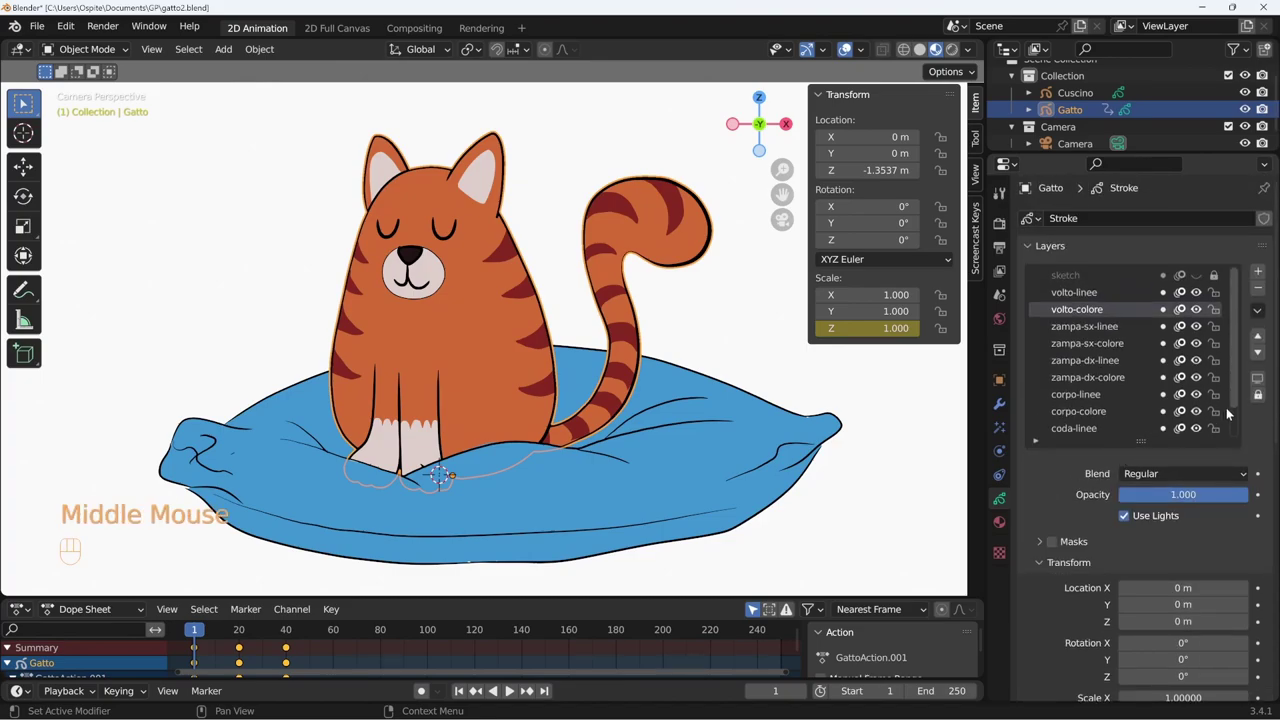
pyautogui.middleClick(1245, 403)
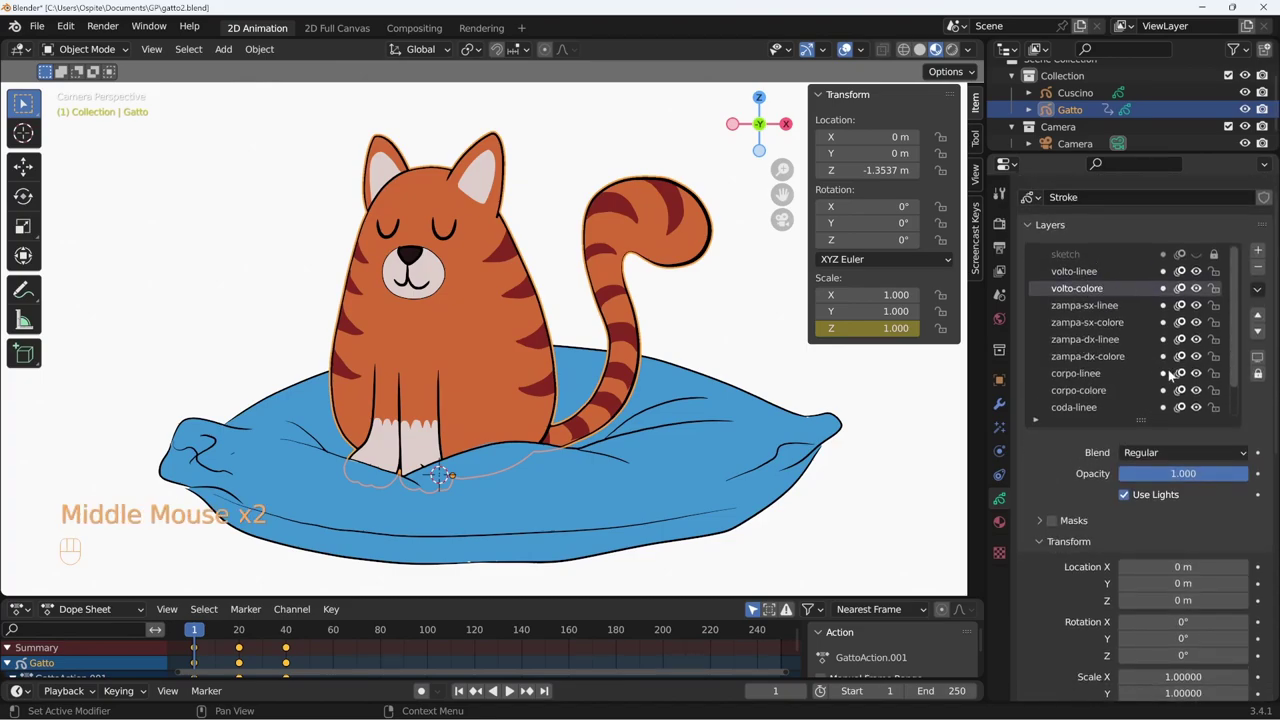
pyautogui.click(1123, 280)
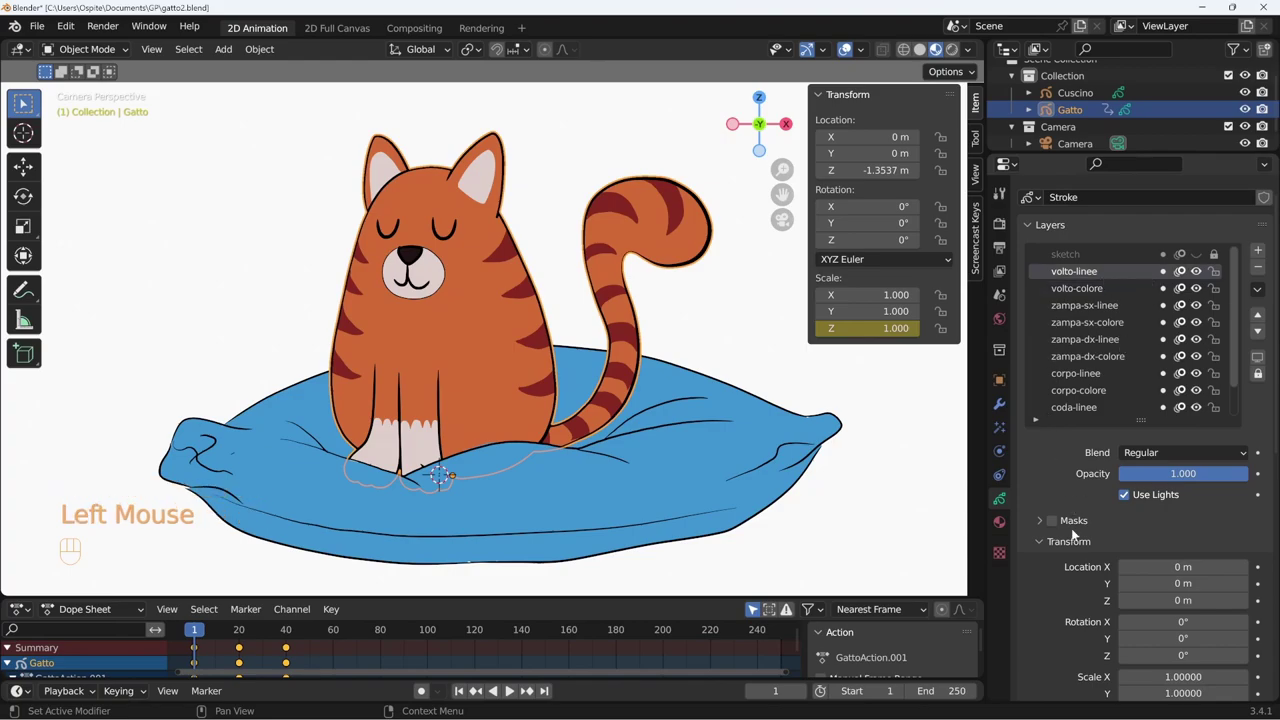
pyautogui.click(1051, 544)
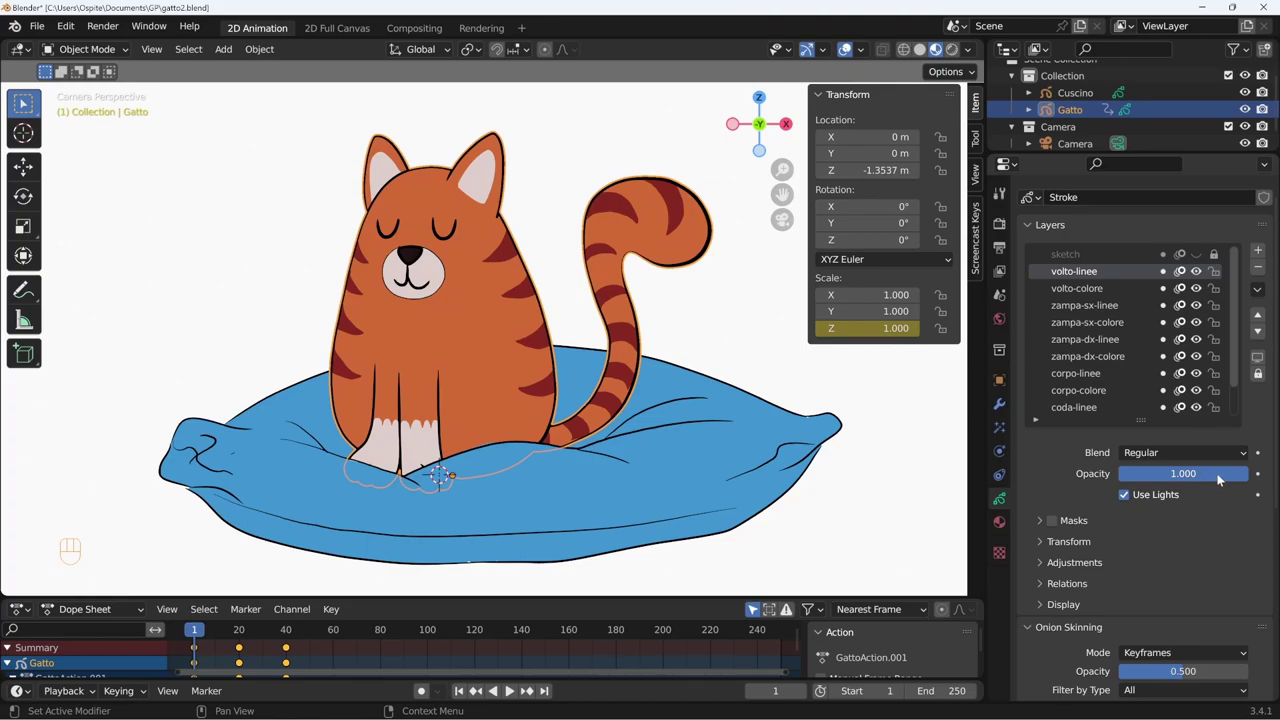
pyautogui.moveTo(1230, 477); pyautogui.dragTo(1254, 487)
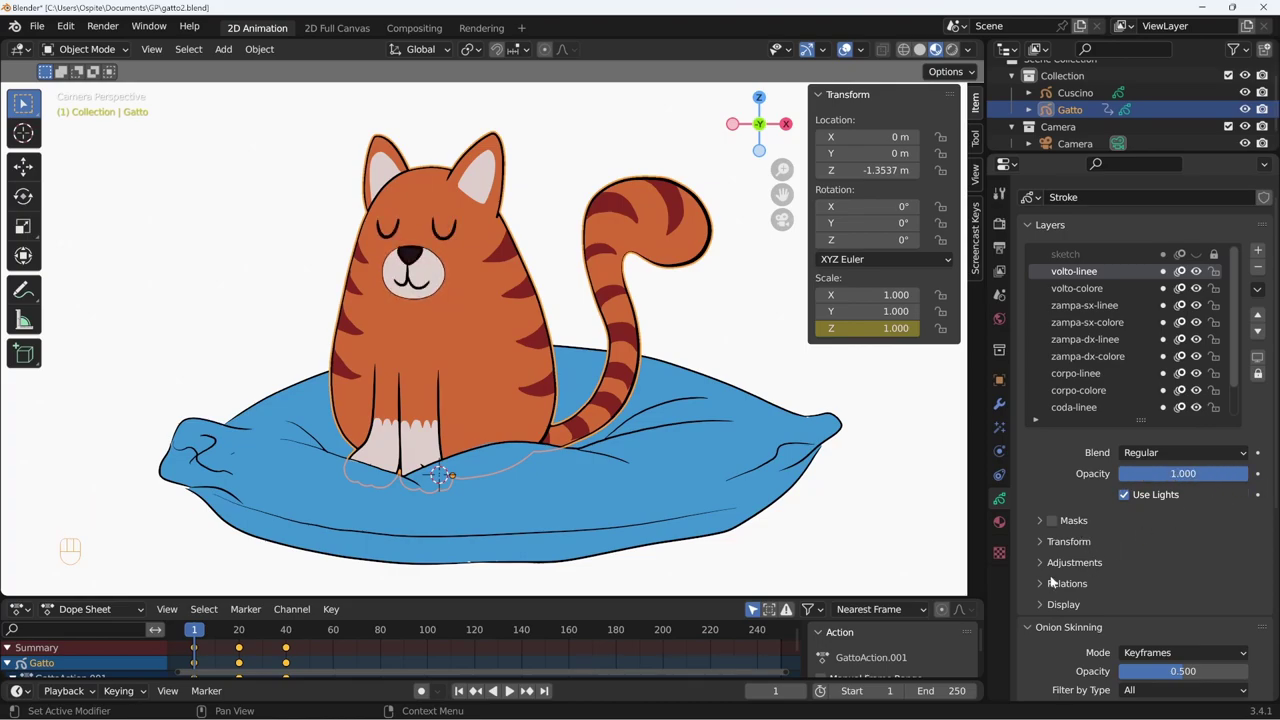
pyautogui.click(1044, 550)
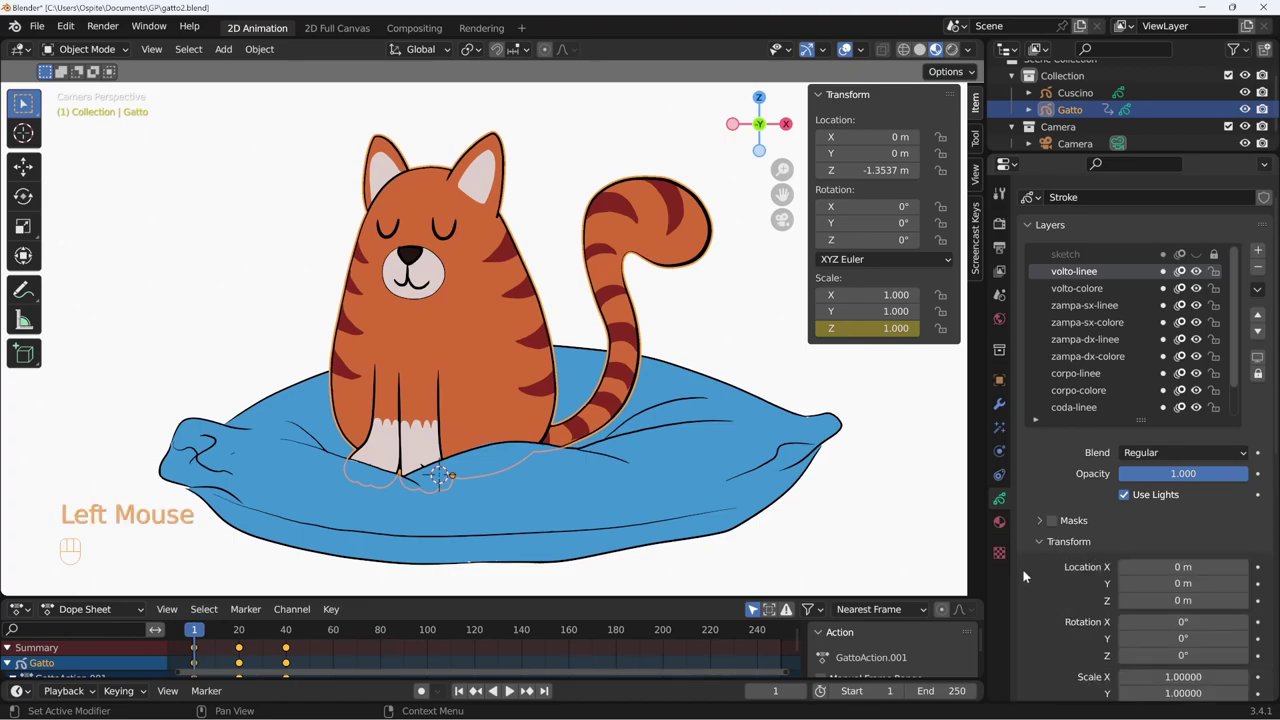
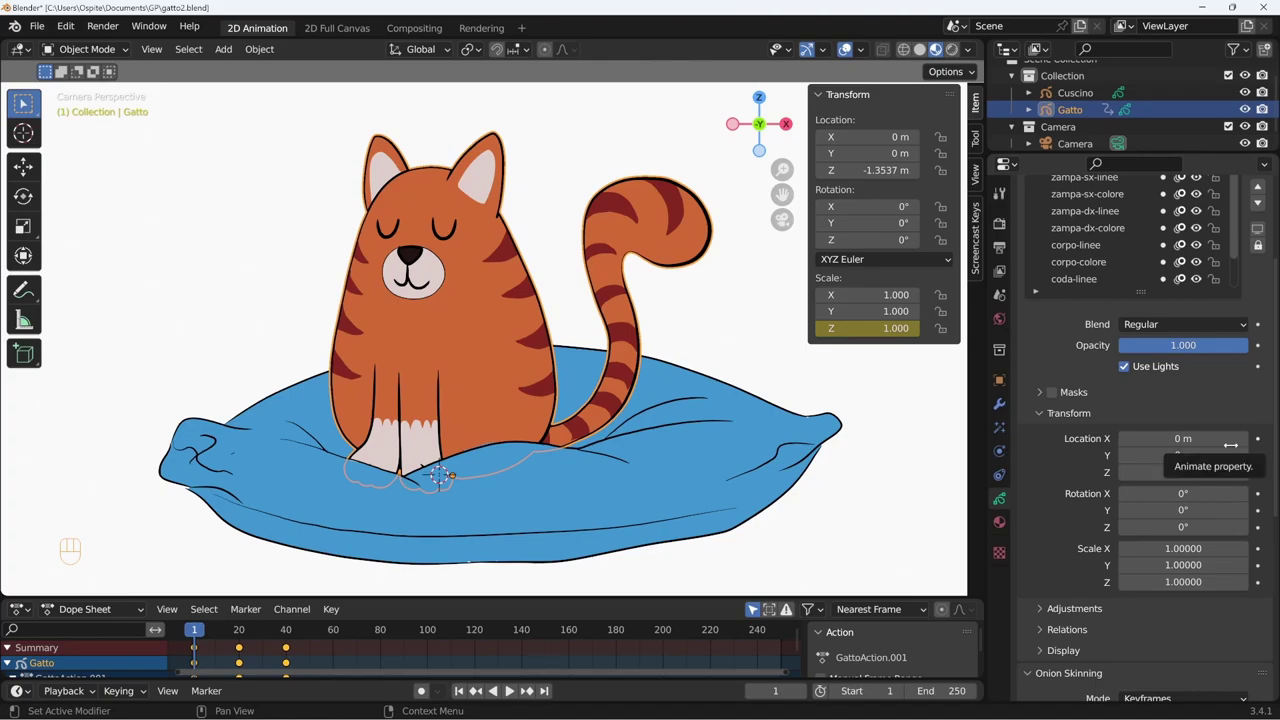
# Collapse the layer's Transform and Adjustments panels and expand its Relations parent settings.
pyautogui.click(1075, 418)
pyautogui.moveTo(1105, 437); pyautogui.dragTo(1121, 433)
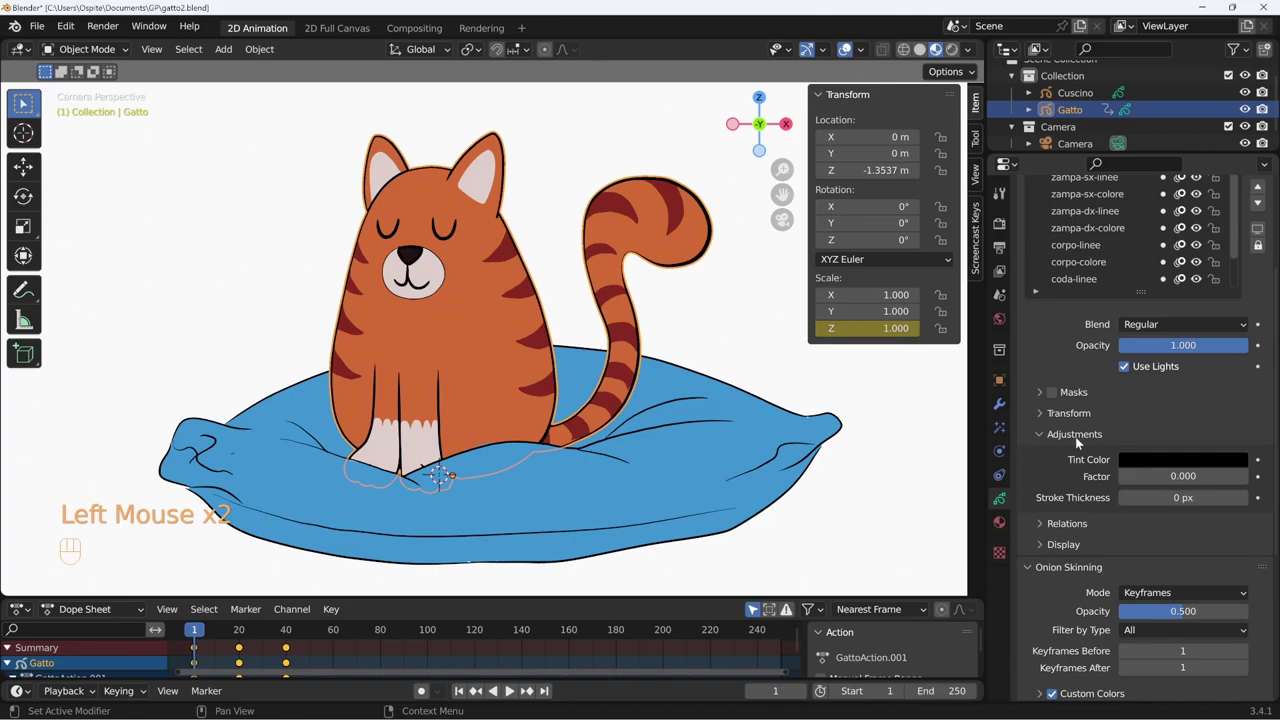
pyautogui.click(1085, 440)
pyautogui.click(1080, 458)
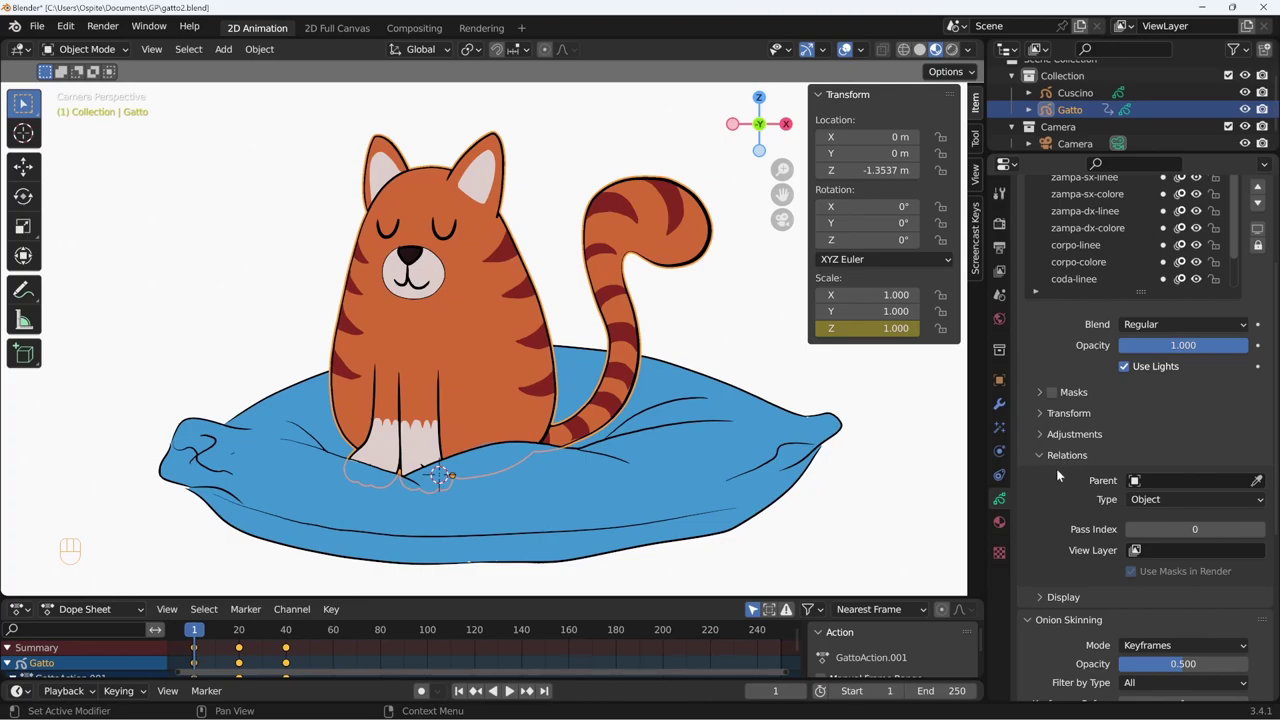
pyautogui.middleClick(1174, 424)
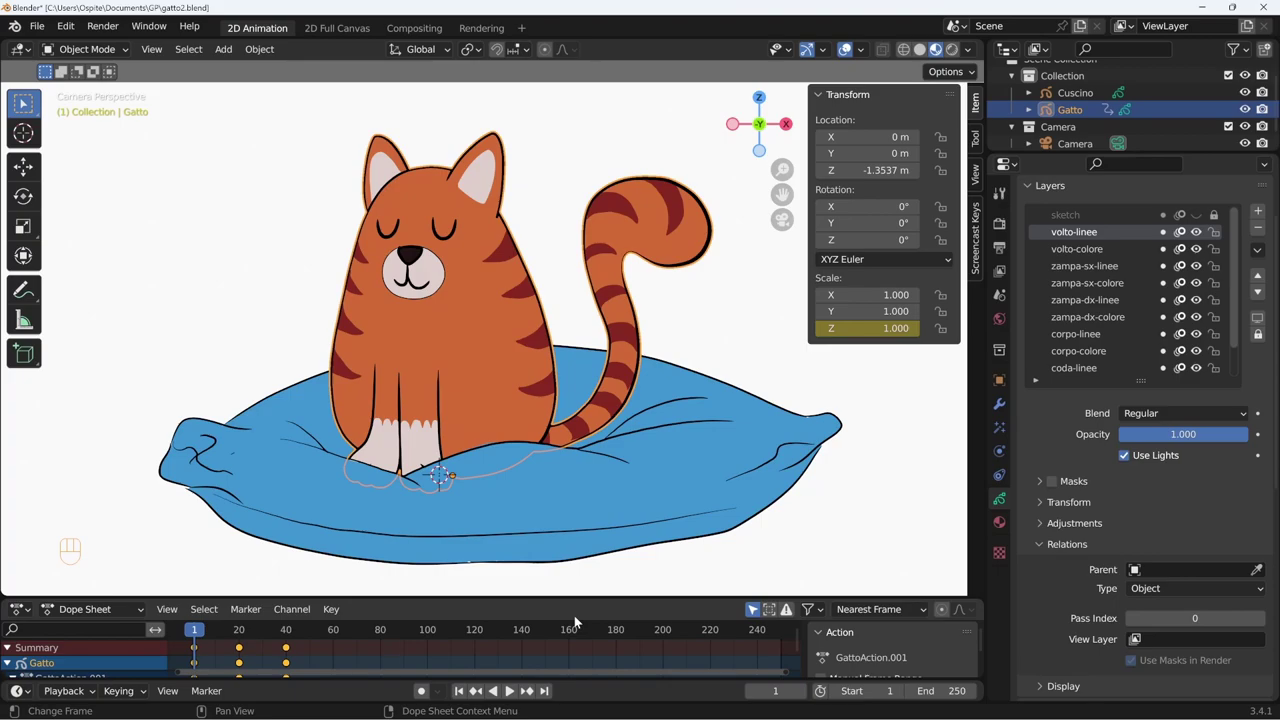
# Orbit the viewport to see the whole cat-on-cushion scene.
pyautogui.click(417, 257)
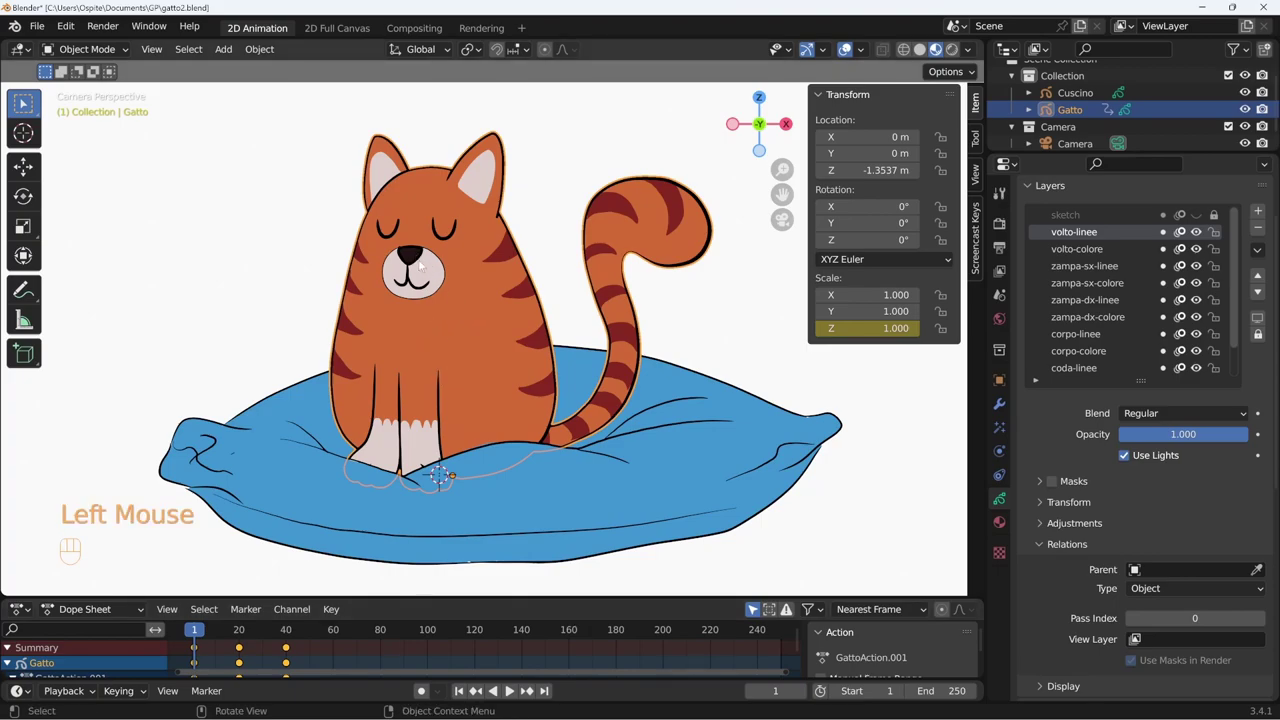
pyautogui.rightClick(421, 262)
pyautogui.middleClick(516, 383)
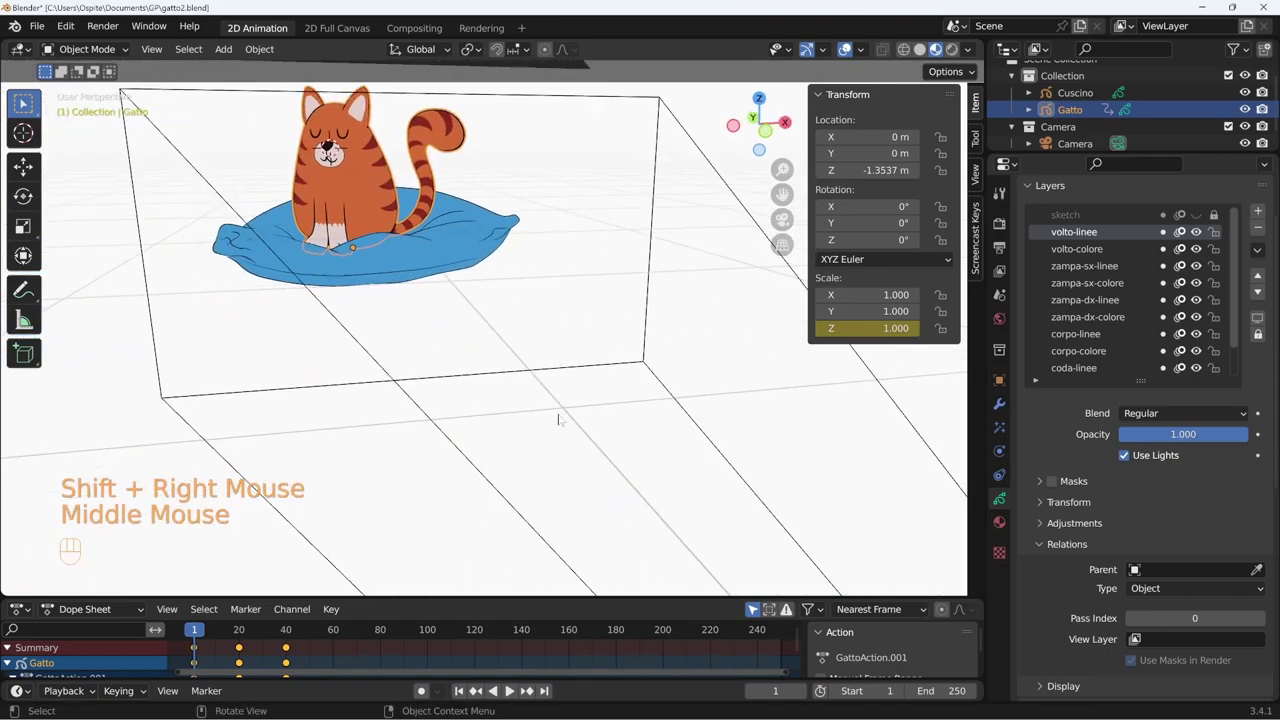
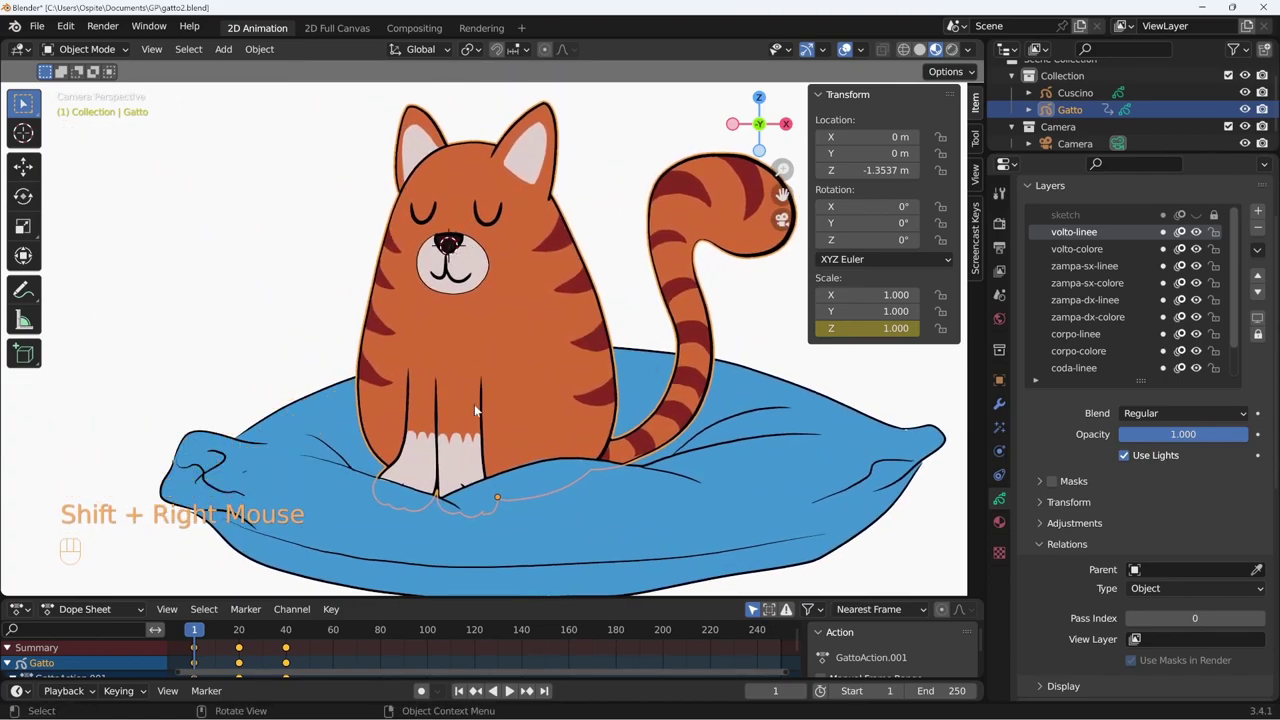
# Add a circle empty, shrink it and move it in front of the cat's face.
pyautogui.press('shift+a')
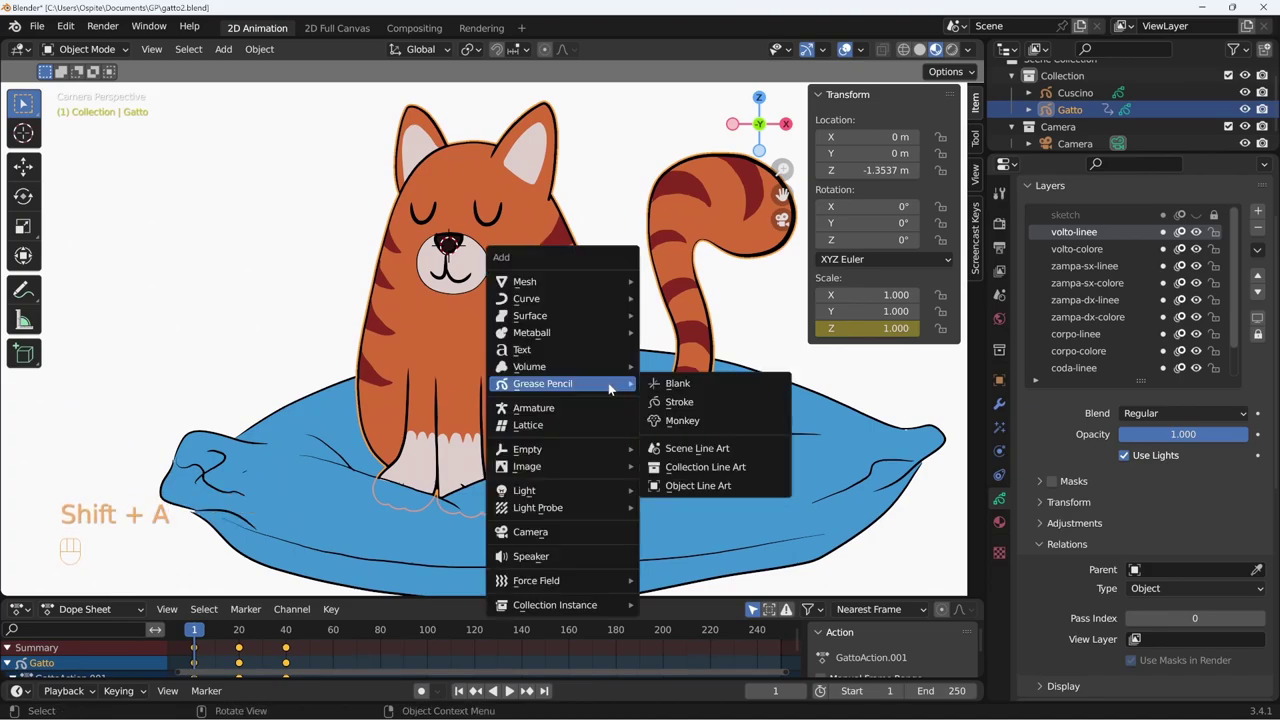
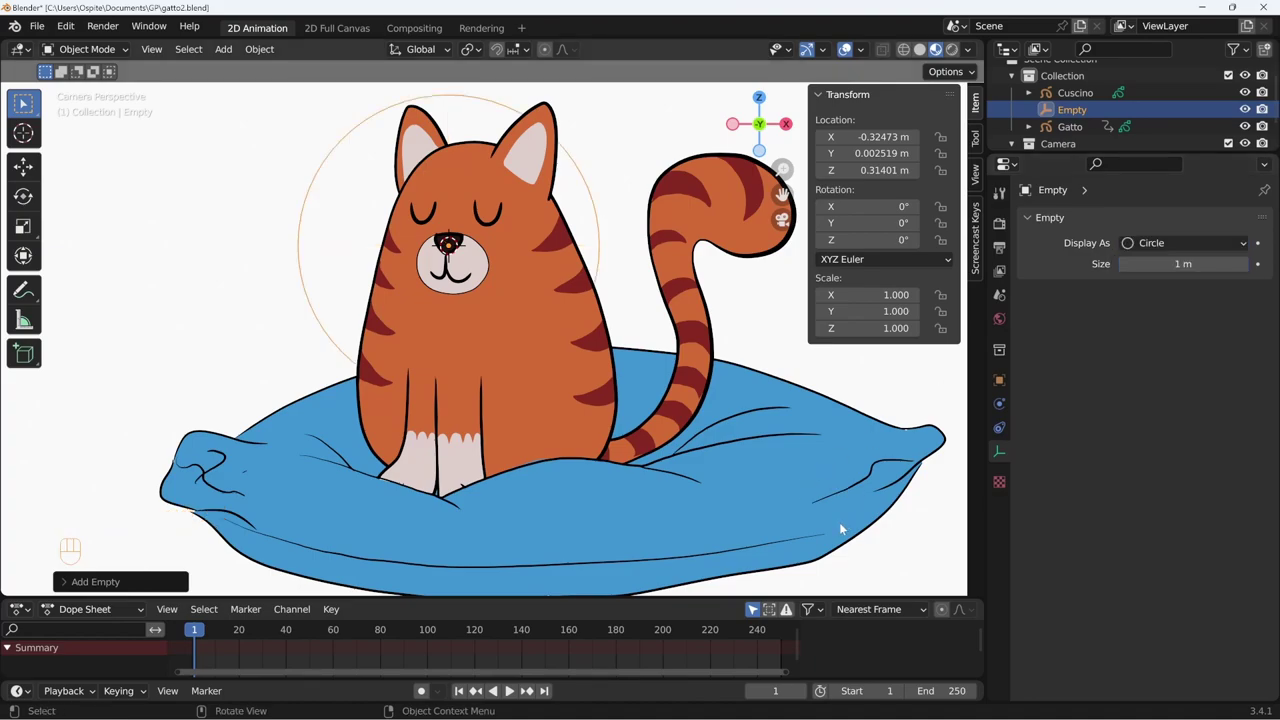
pyautogui.press('s')
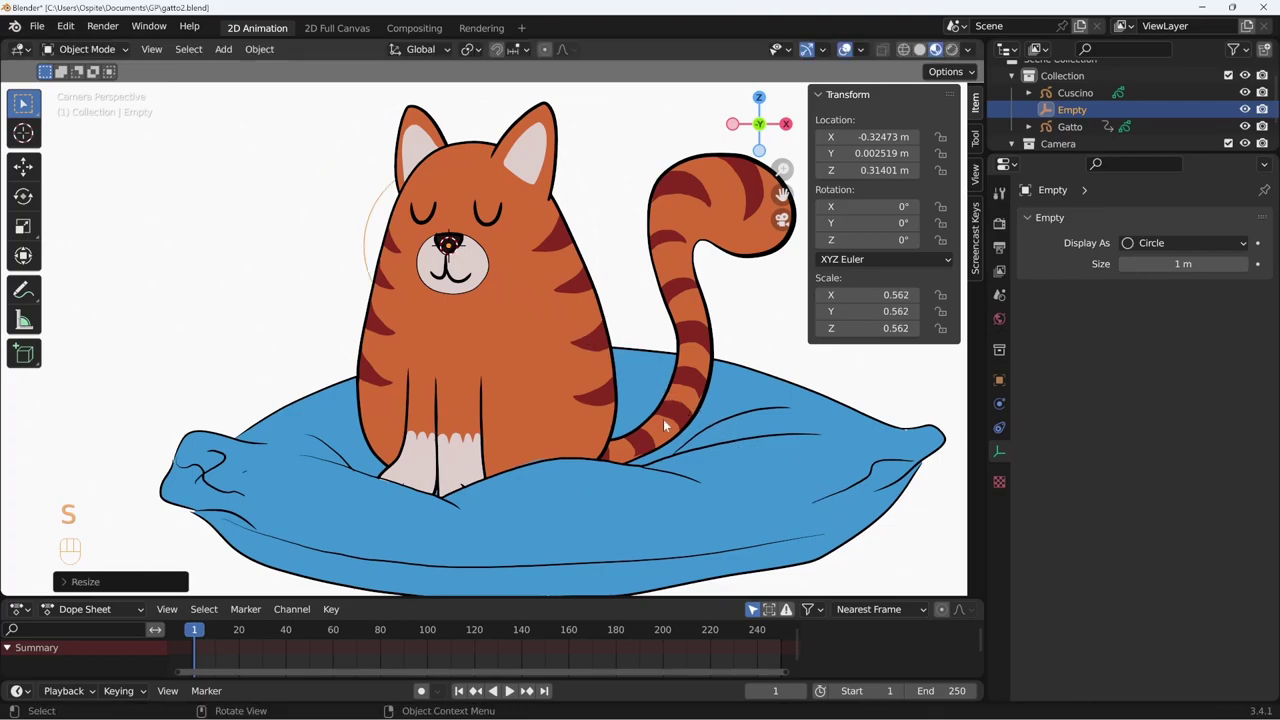
pyautogui.middleClick(674, 428)
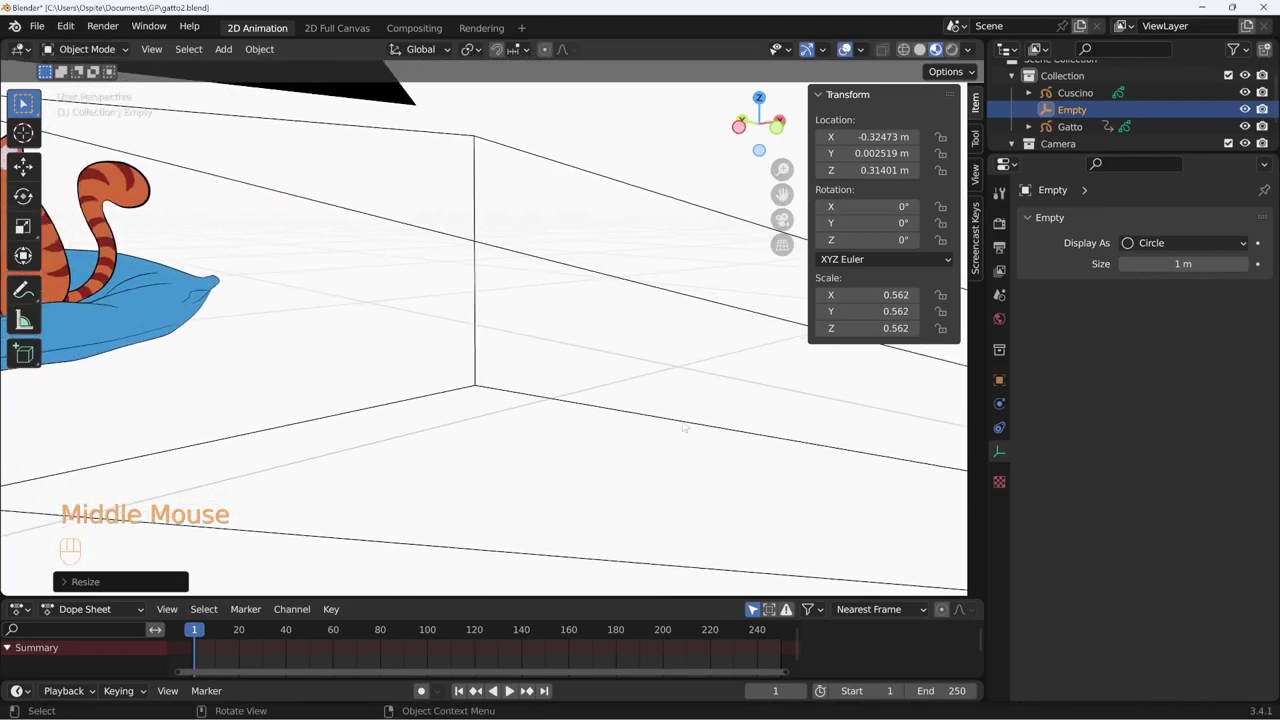
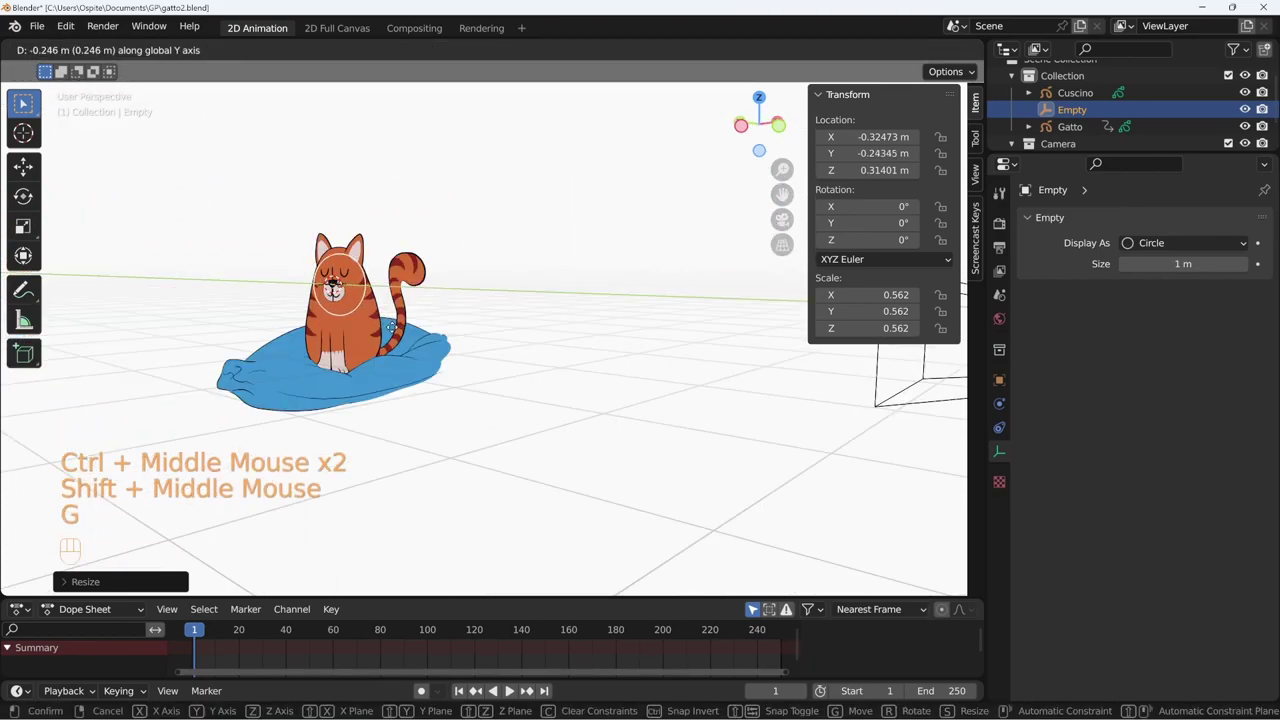
pyautogui.press('KP_0')
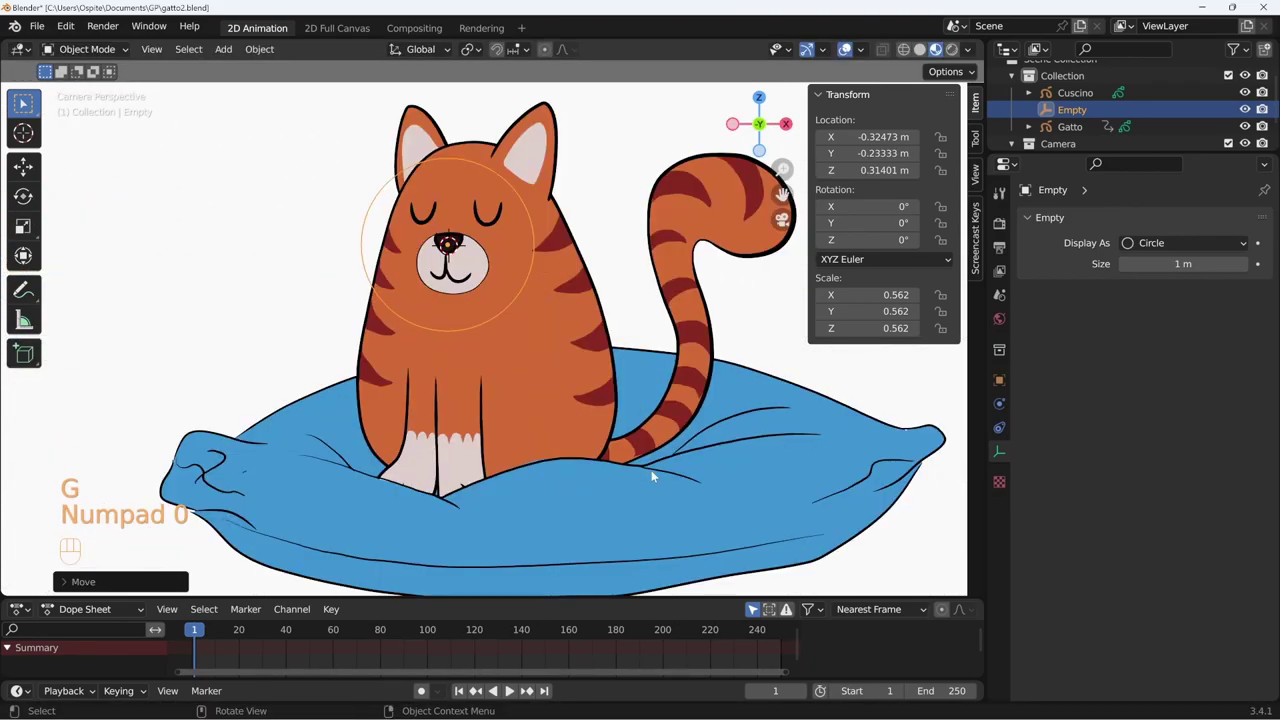
pyautogui.press('ctrl+z')
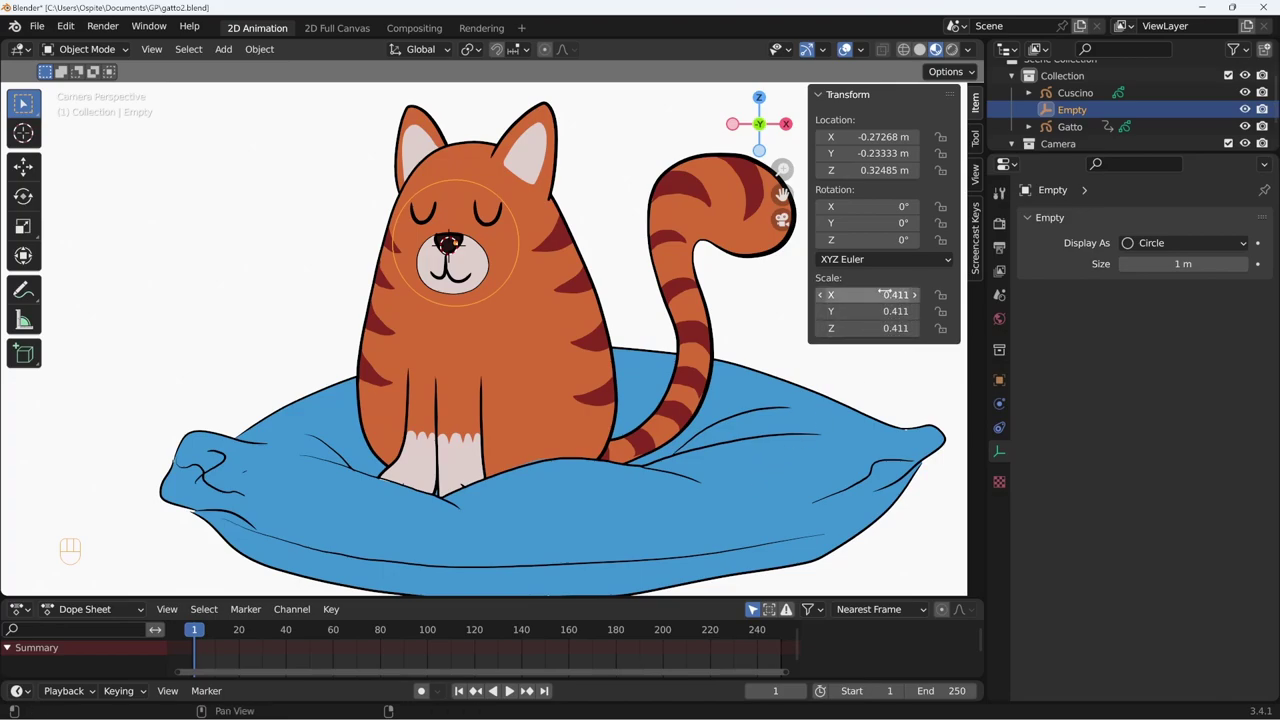
# Reset the empty's scale to 1 and rename it CTRL.Volto.
pyautogui.press('ctrl+a')
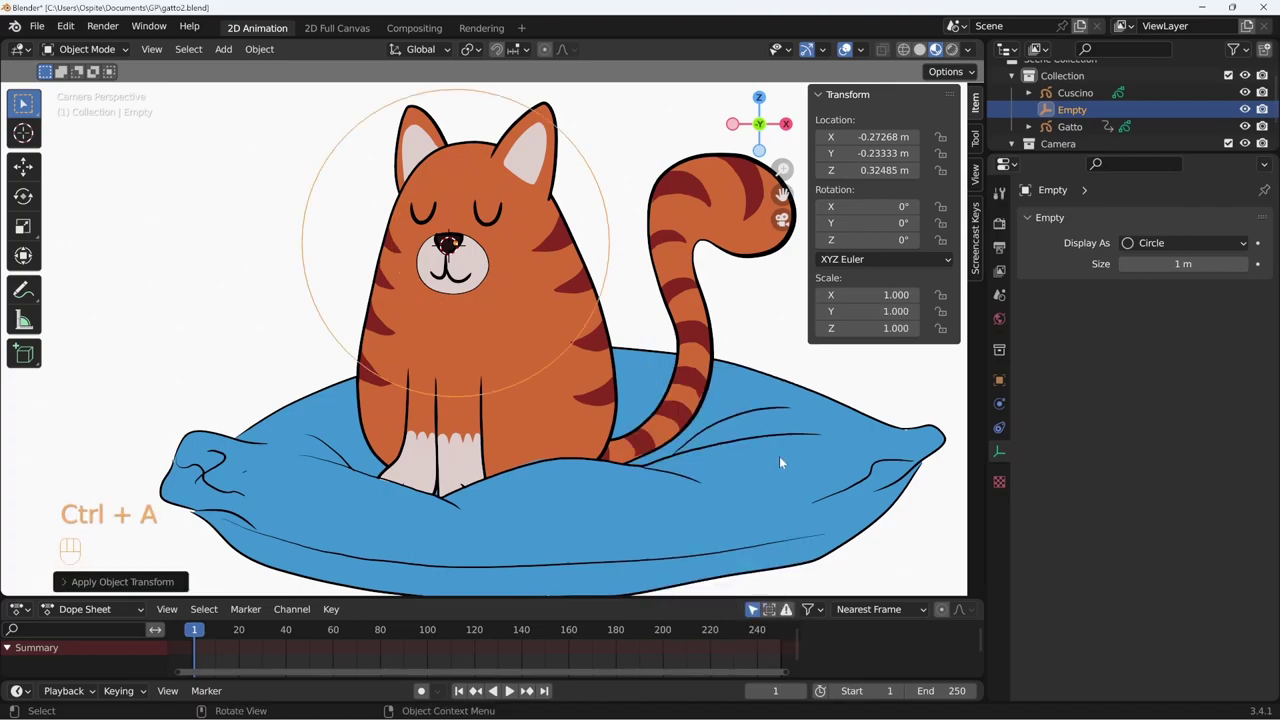
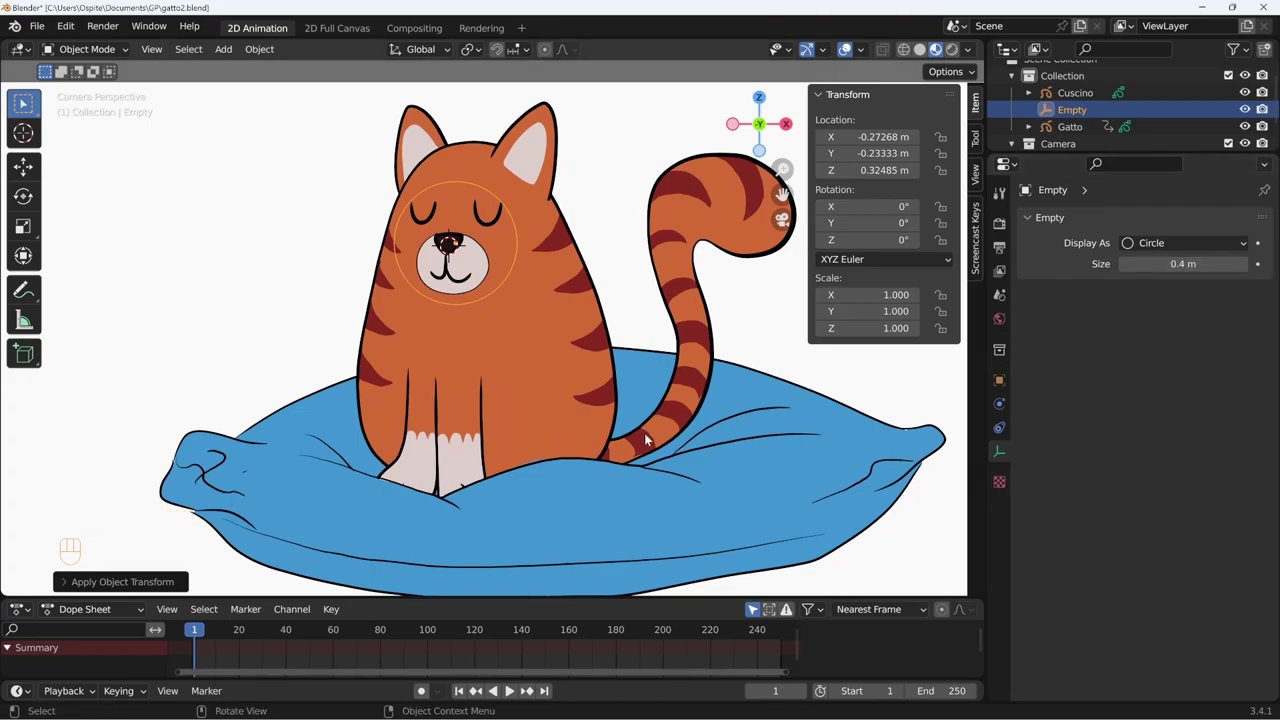
pyautogui.press('F2')
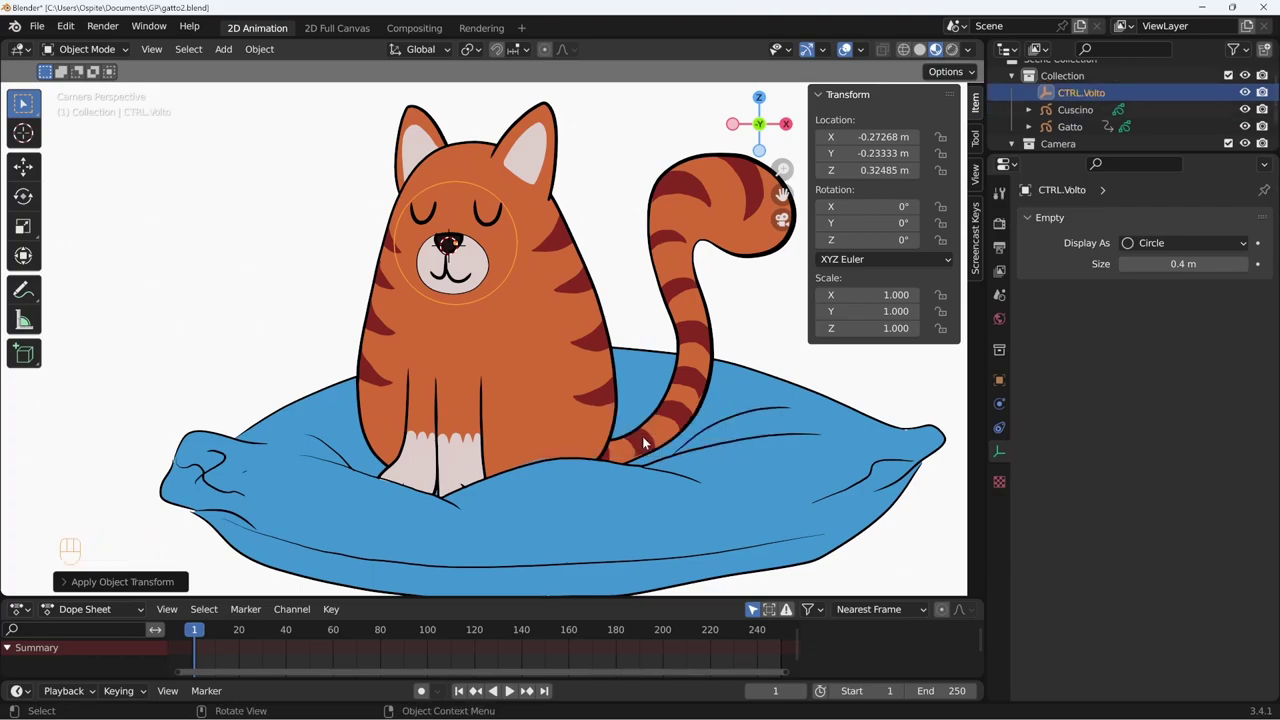
pyautogui.click(1077, 126)
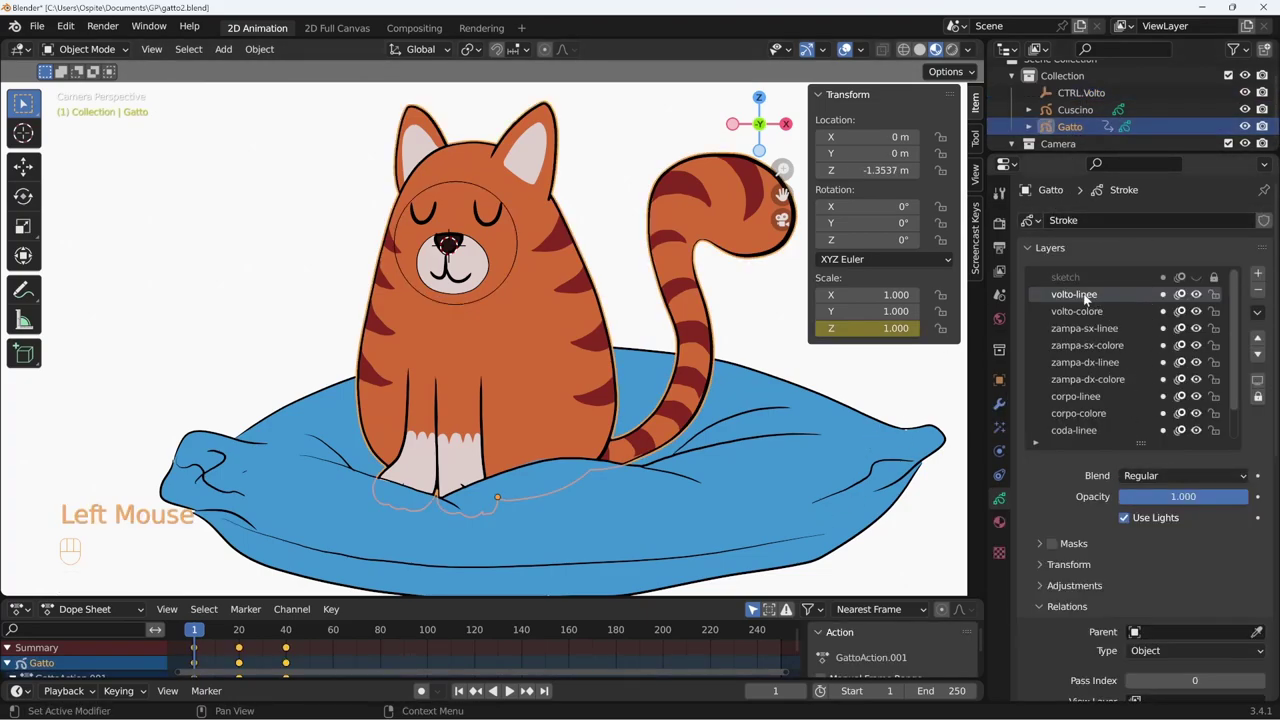
pyautogui.click(1092, 314)
pyautogui.click(1096, 294)
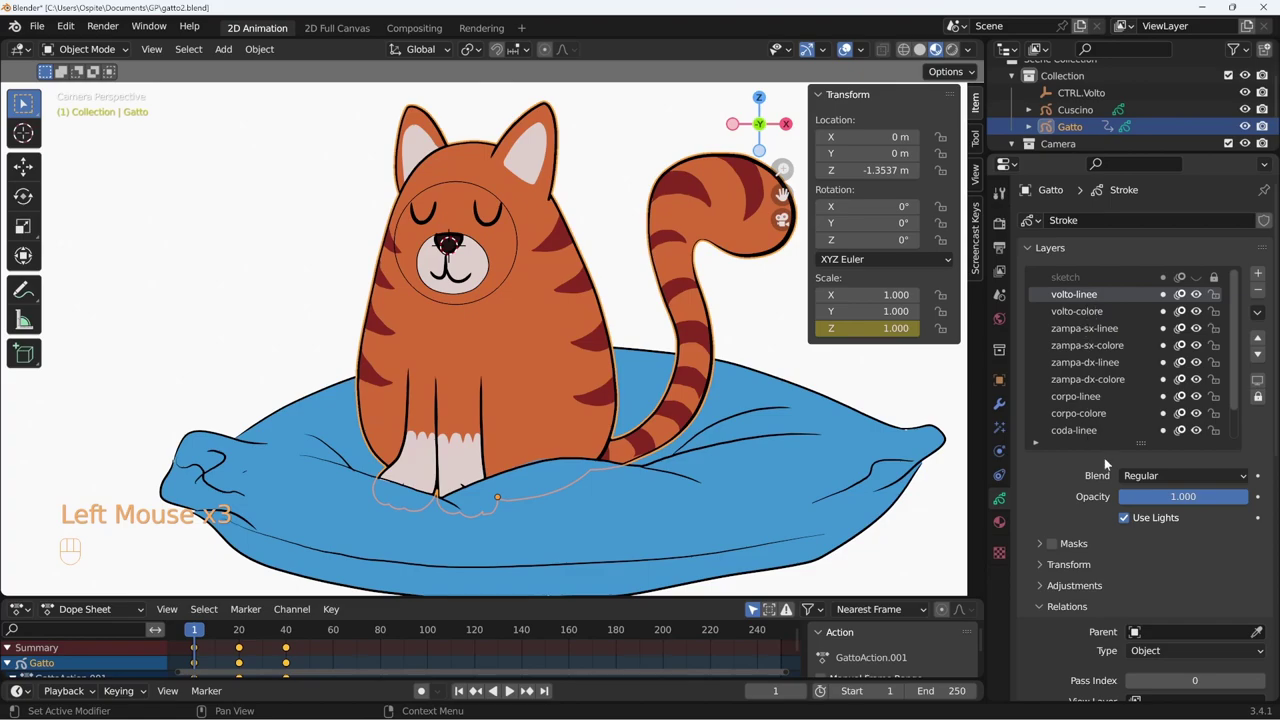
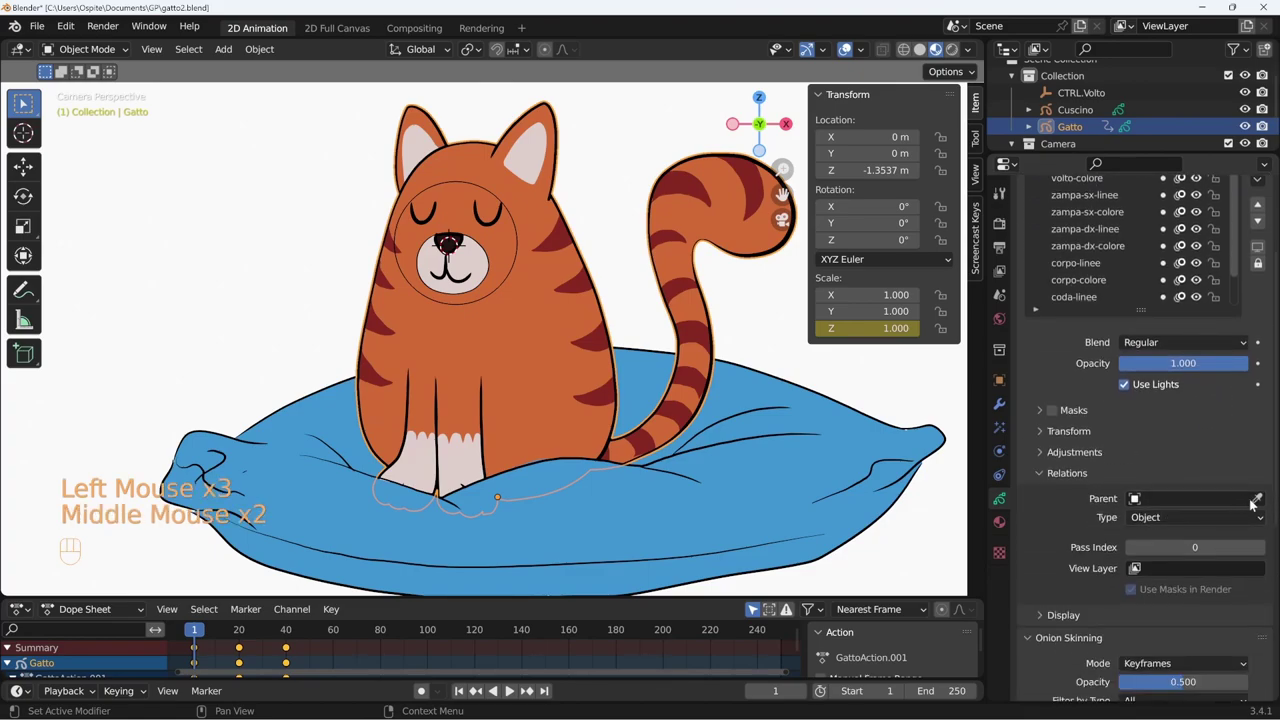
pyautogui.click(1261, 503)
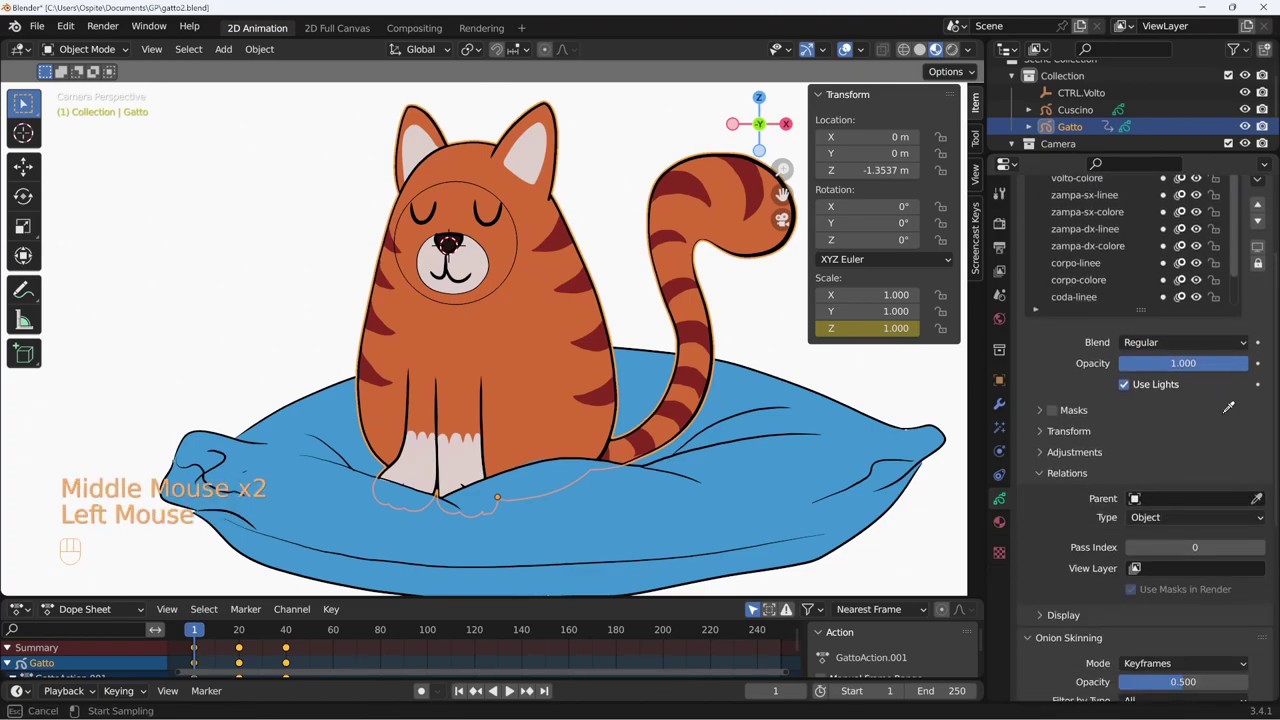
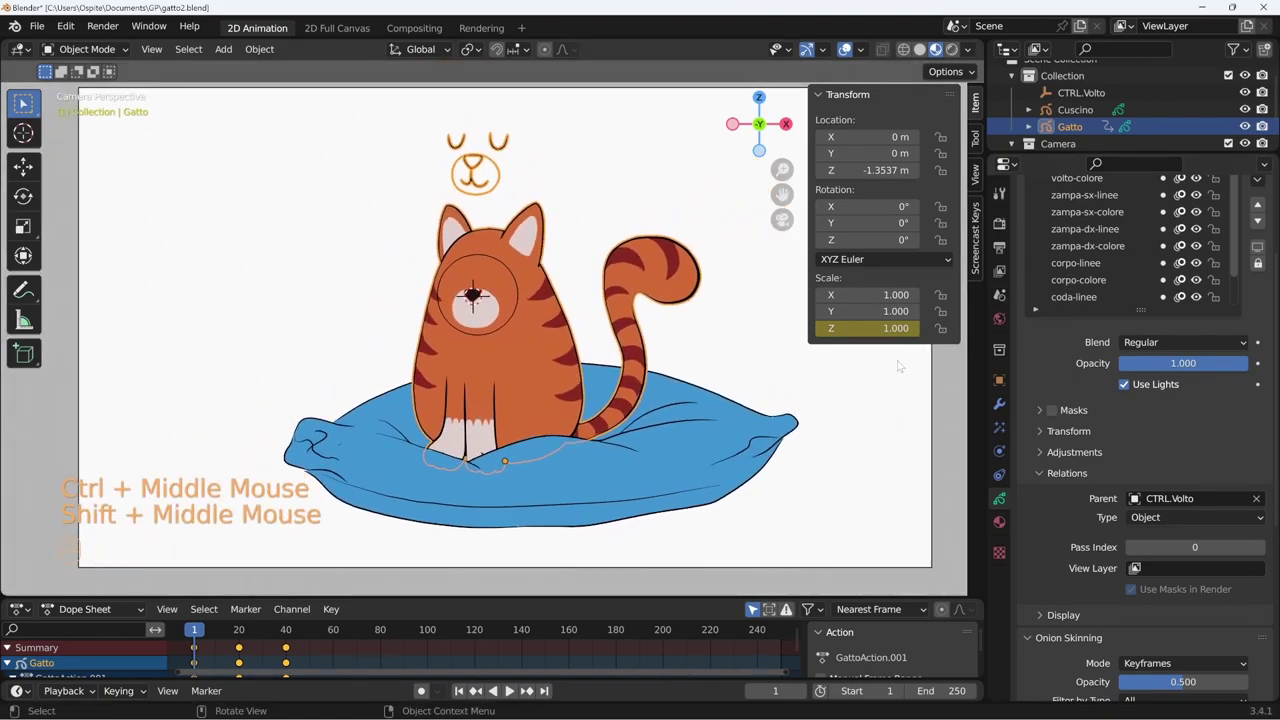
pyautogui.press('ctrl+z')
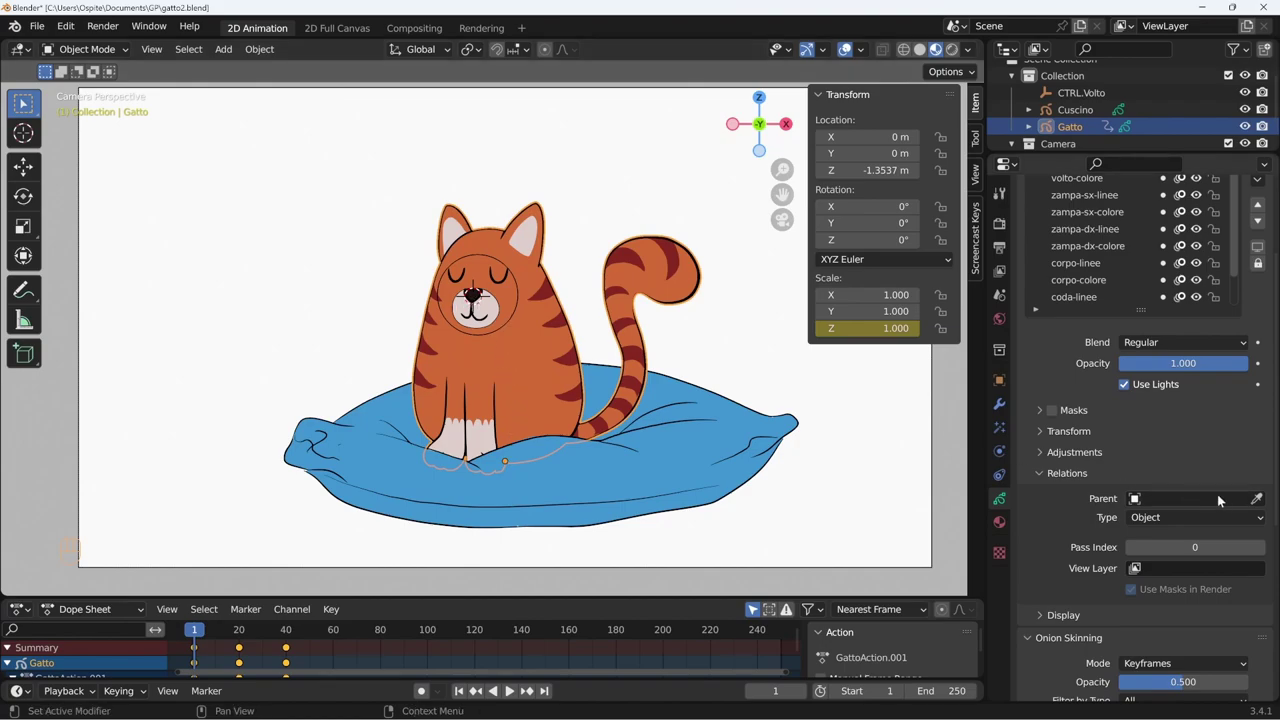
pyautogui.click(1261, 503)
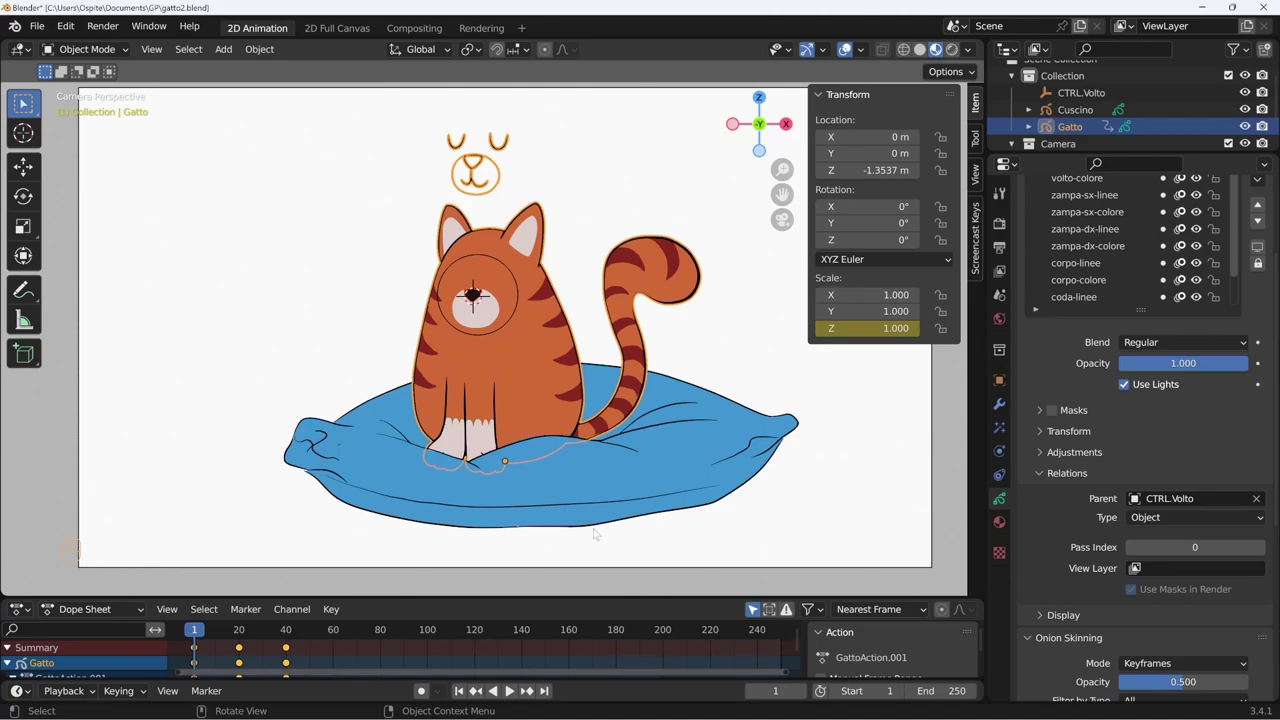
pyautogui.press('ctrl+z')
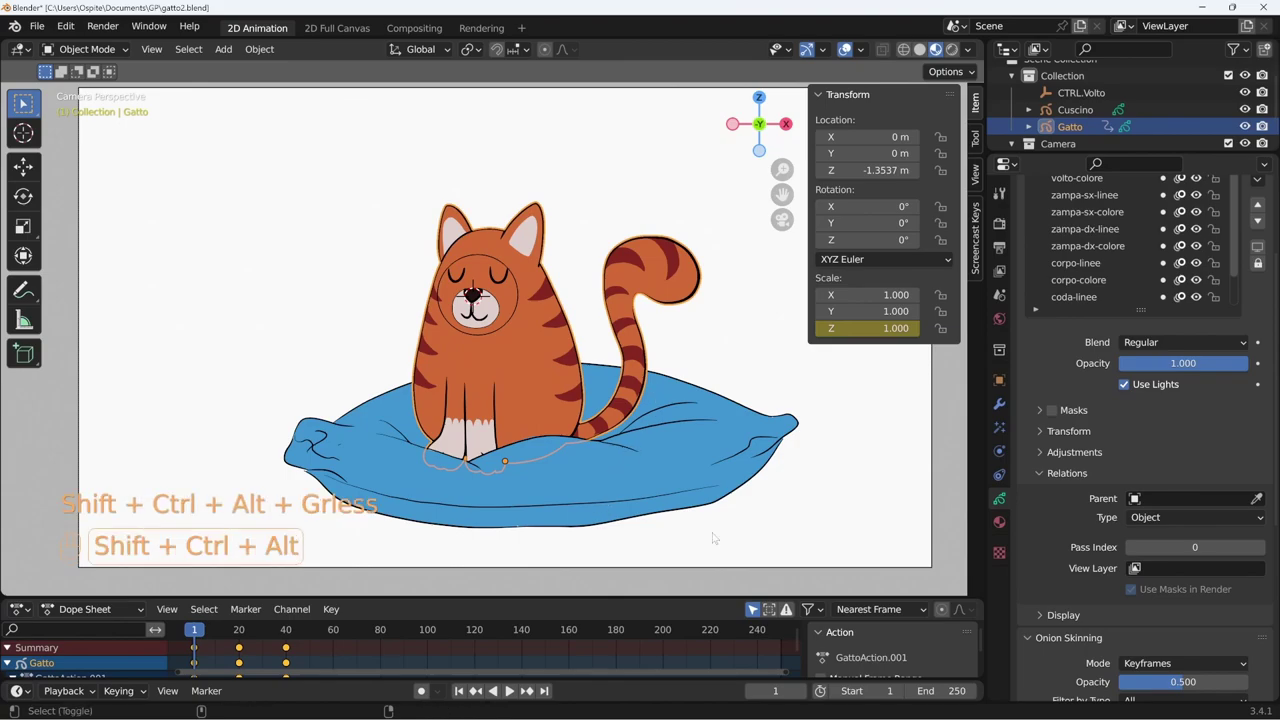
pyautogui.click(1262, 504)
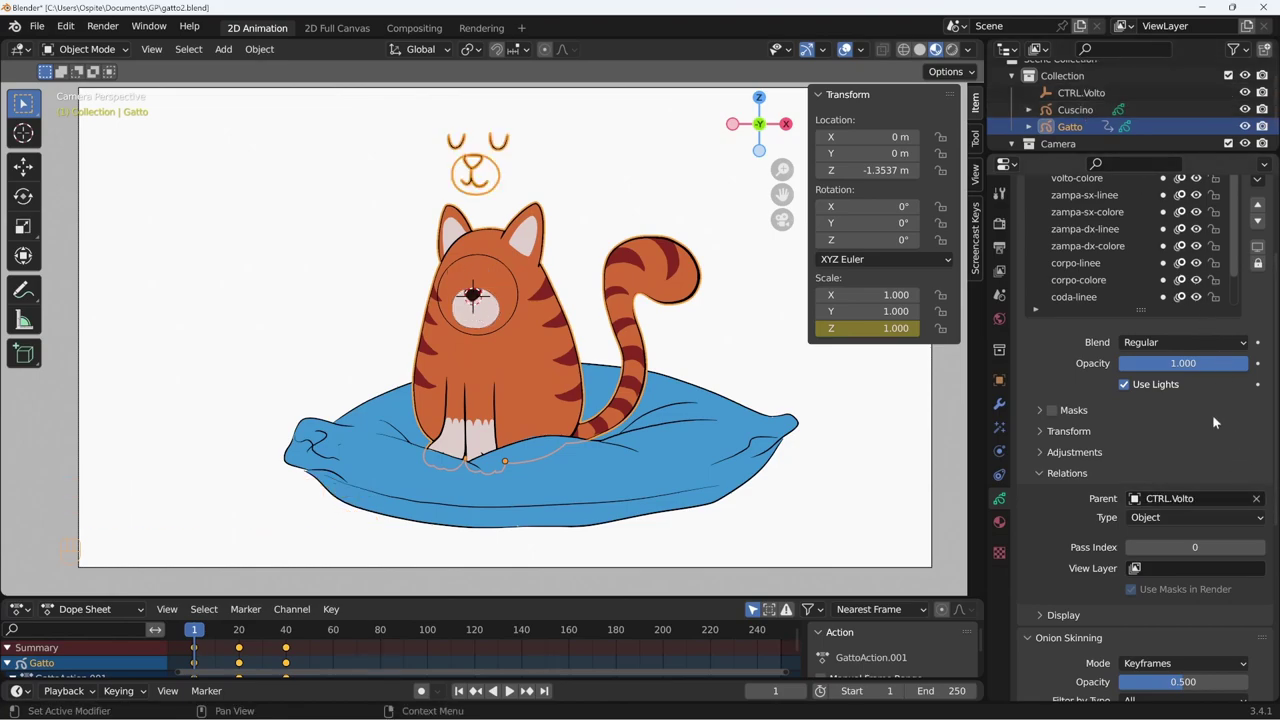
pyautogui.moveTo(1192, 417); pyautogui.dragTo(1091, 238)
pyautogui.click(1091, 238)
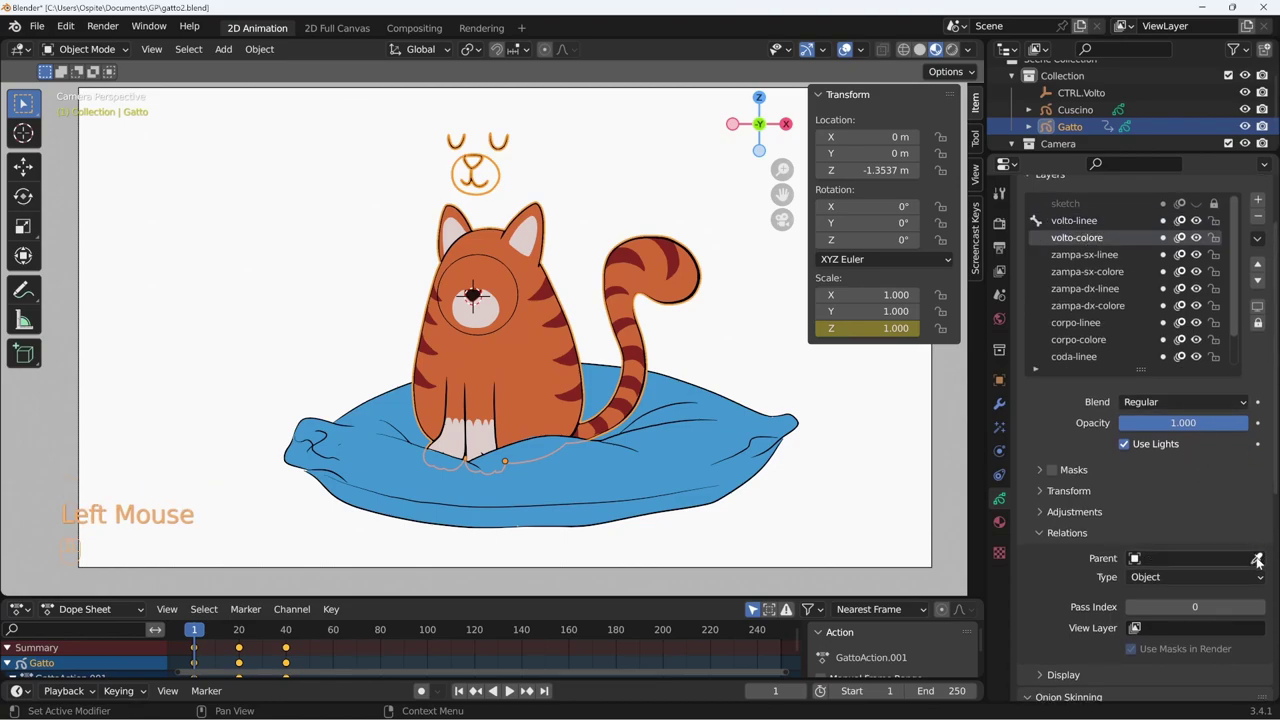
pyautogui.click(1261, 562)
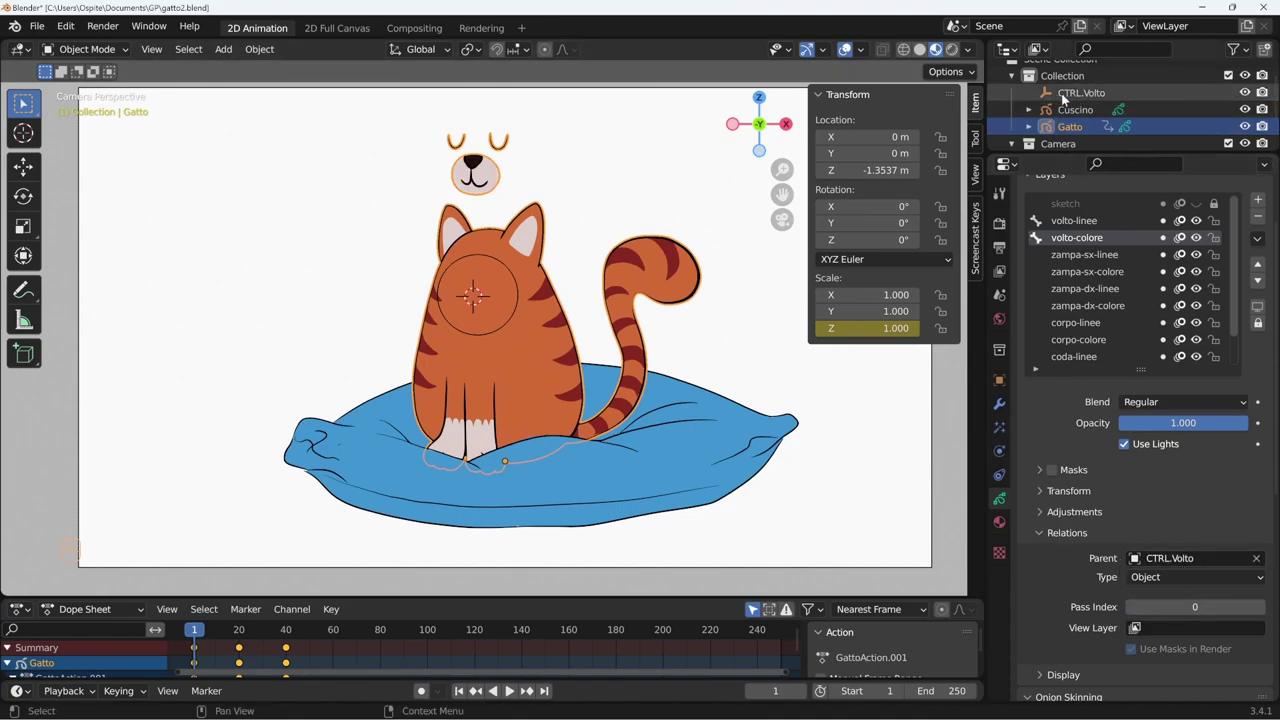
pyautogui.click(1081, 96)
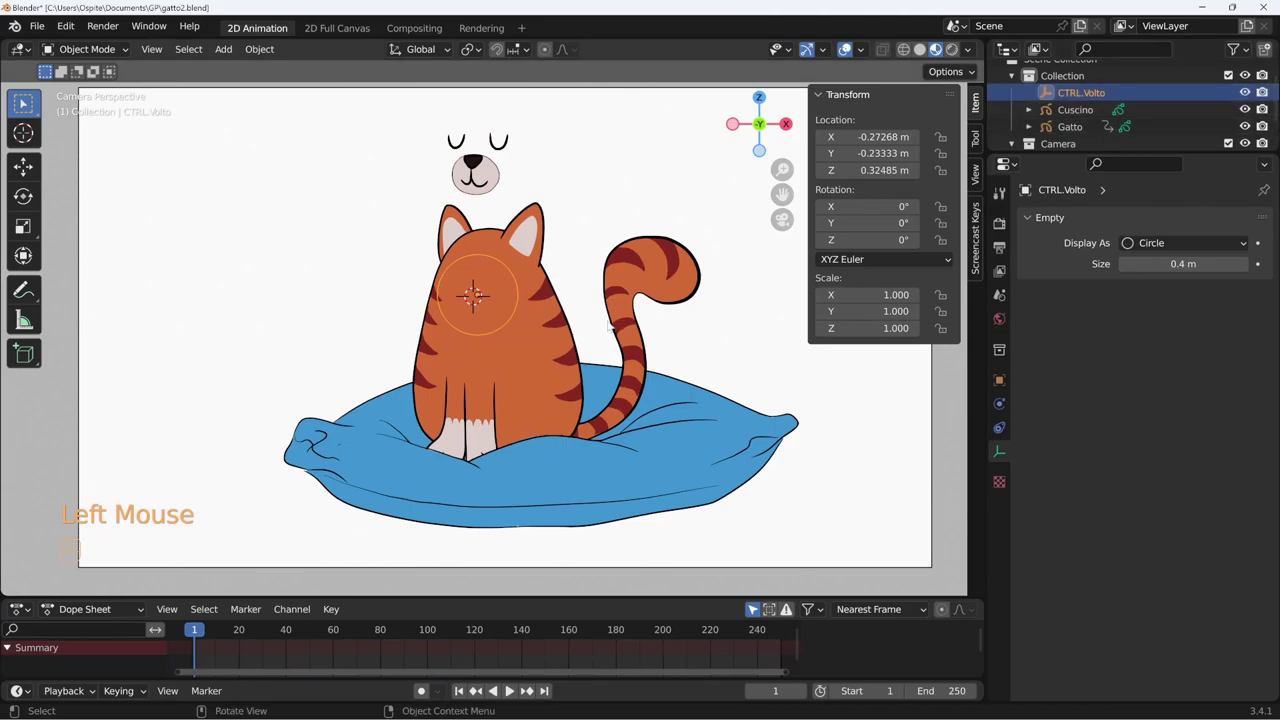
pyautogui.press('g')
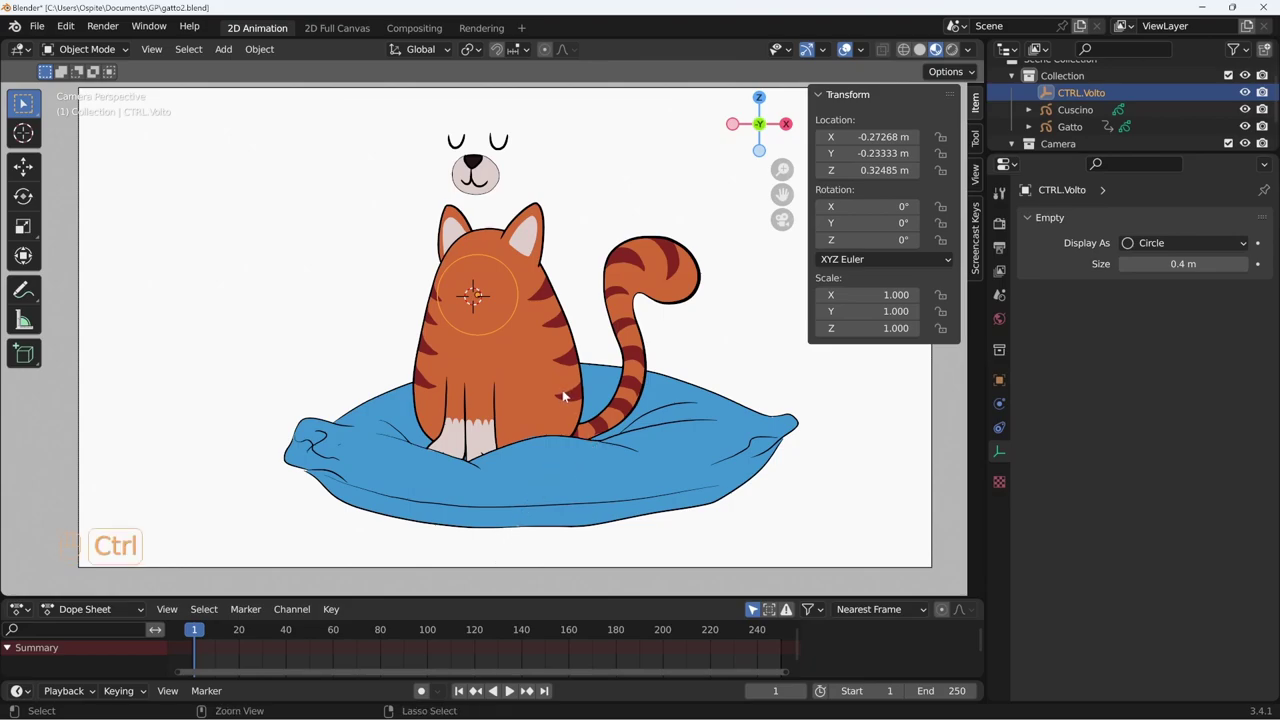
pyautogui.press('ctrl+z')
pyautogui.press('ctrl+z')
pyautogui.press('ctrl+z')
pyautogui.press('ctrl+z')
pyautogui.press('ctrl+z')
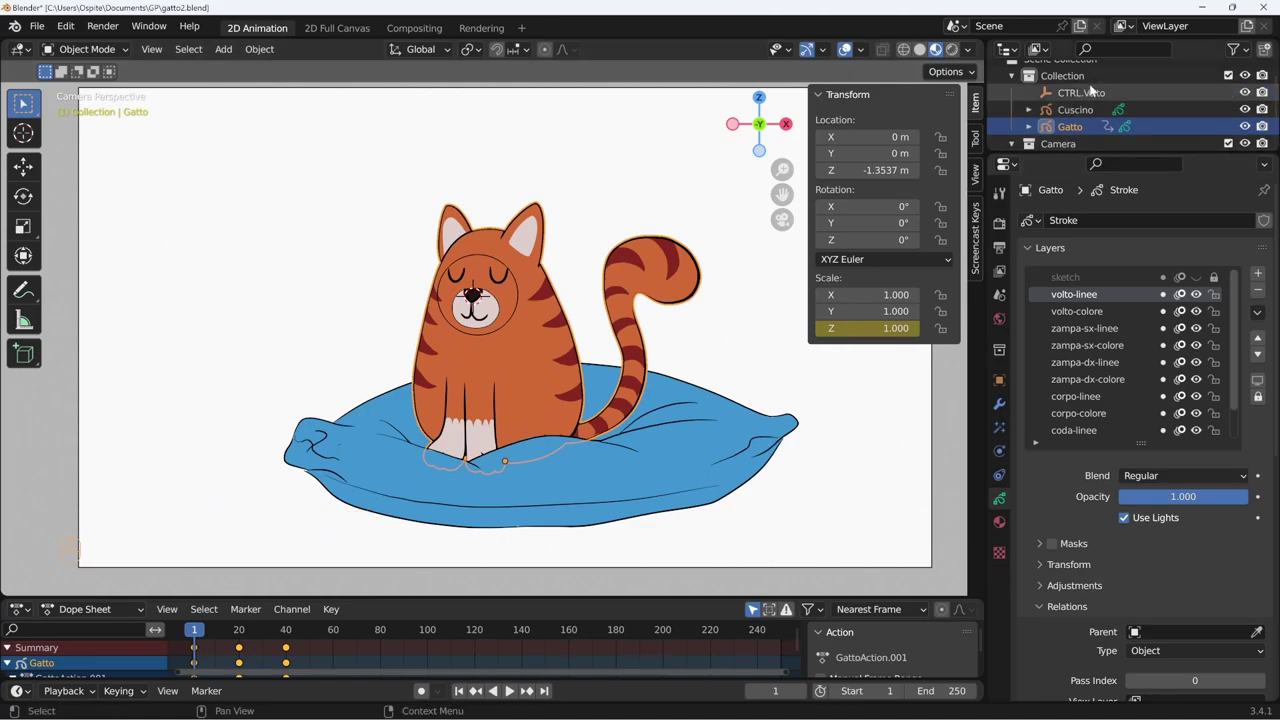
pyautogui.click(1091, 97)
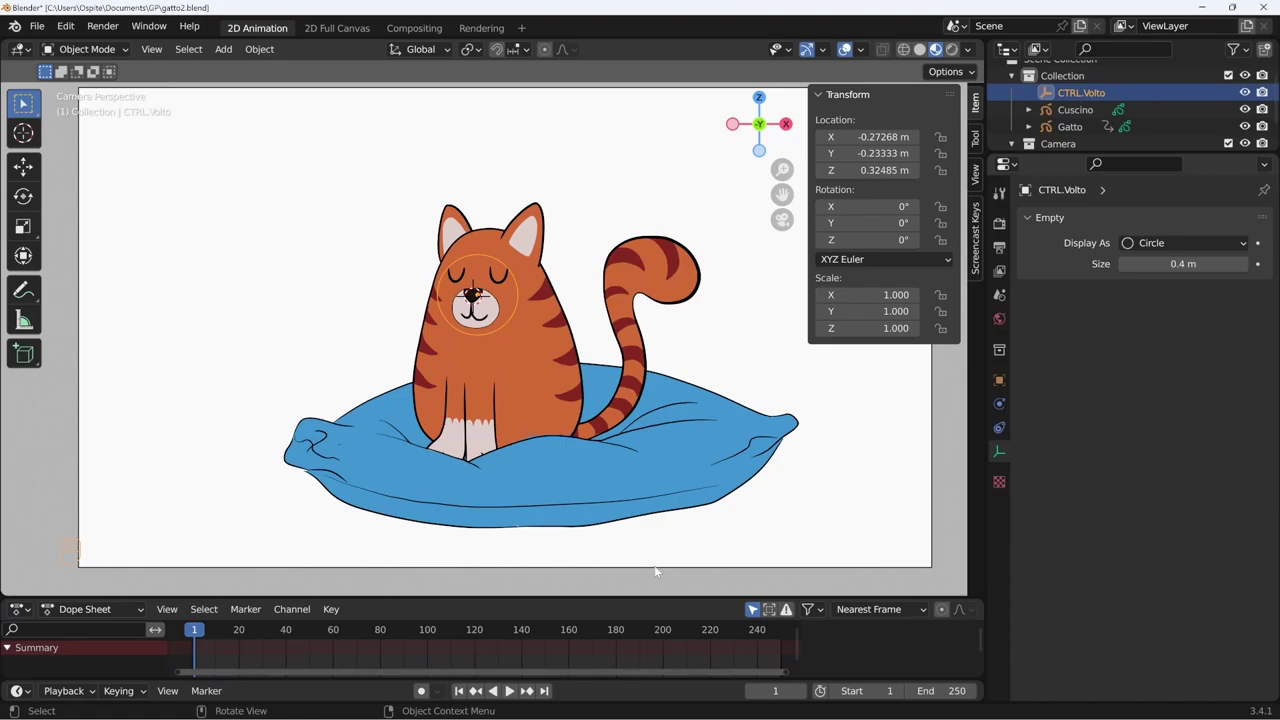
pyautogui.doubleClick(572, 343)
pyautogui.click(580, 359)
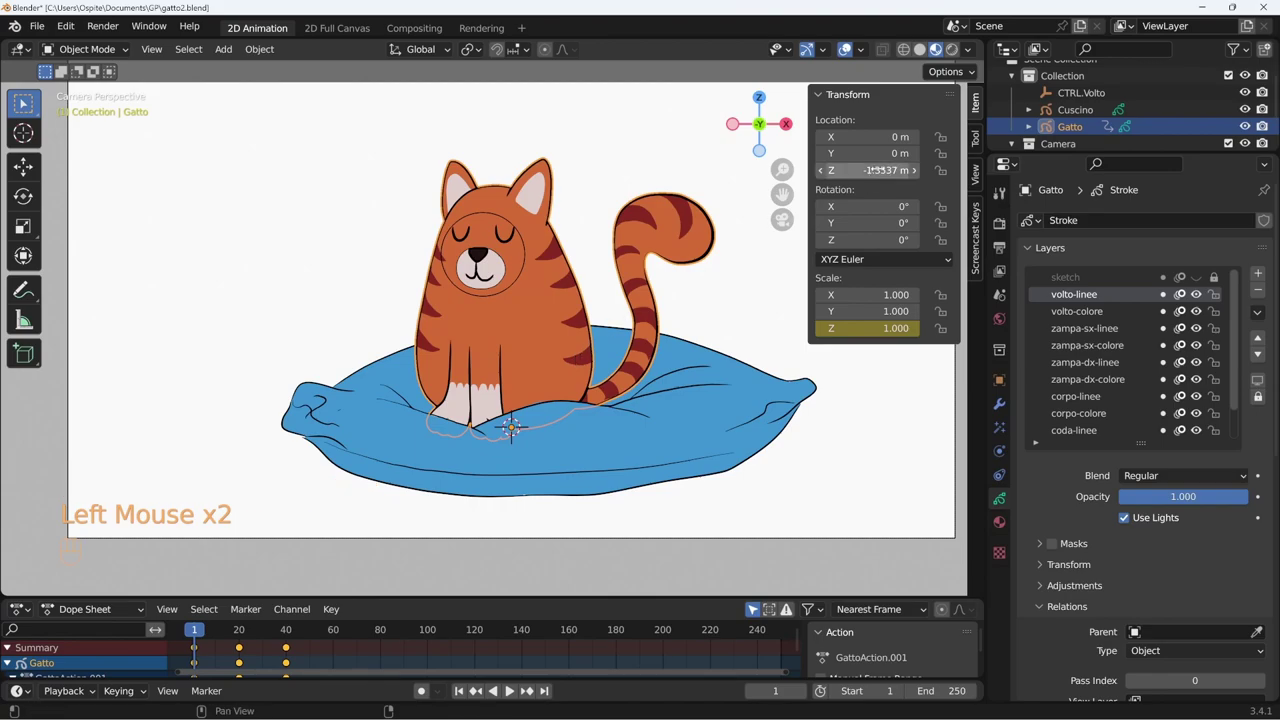
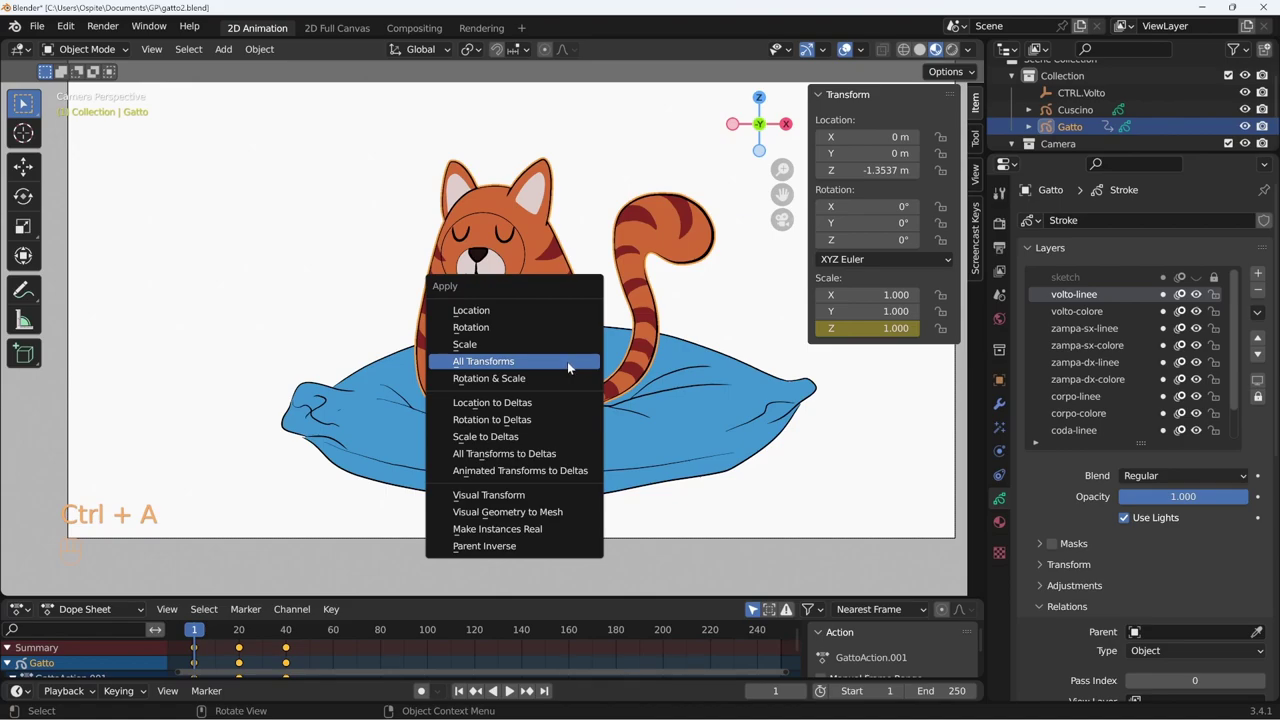
pyautogui.moveTo(205, 638); pyautogui.dragTo(258, 643)
pyautogui.press('ctrl+z')
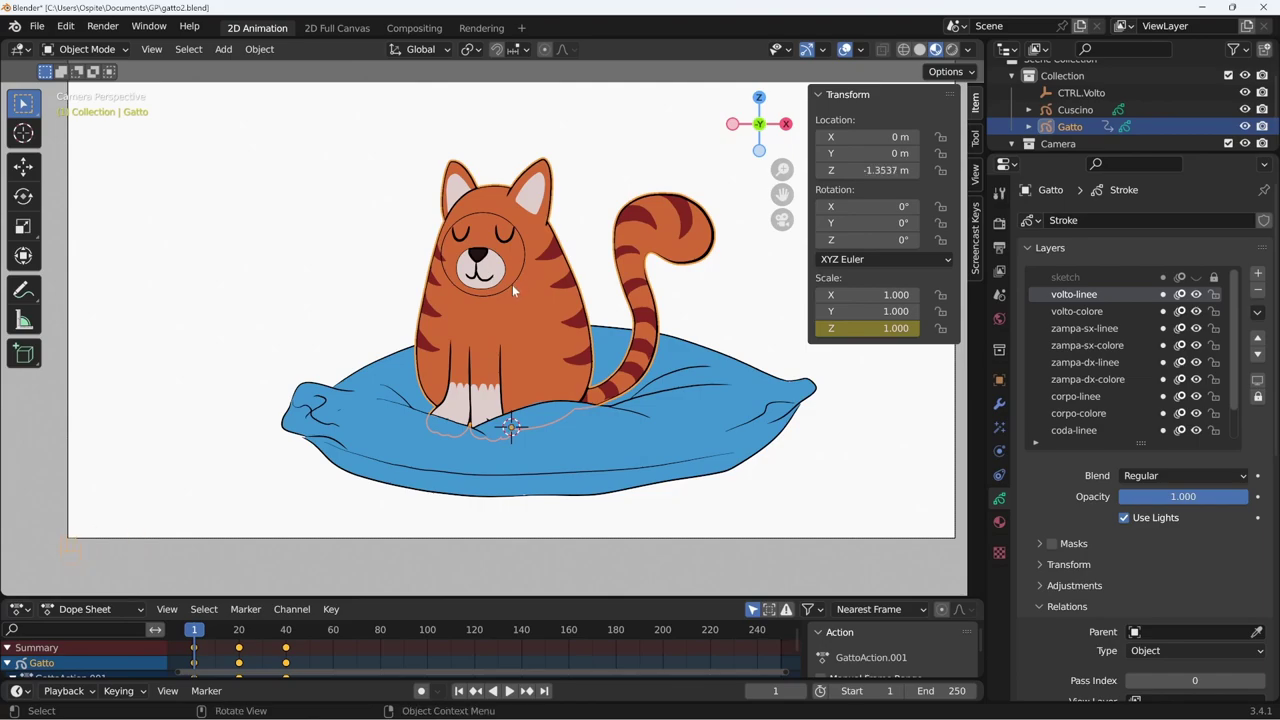
pyautogui.click(515, 288)
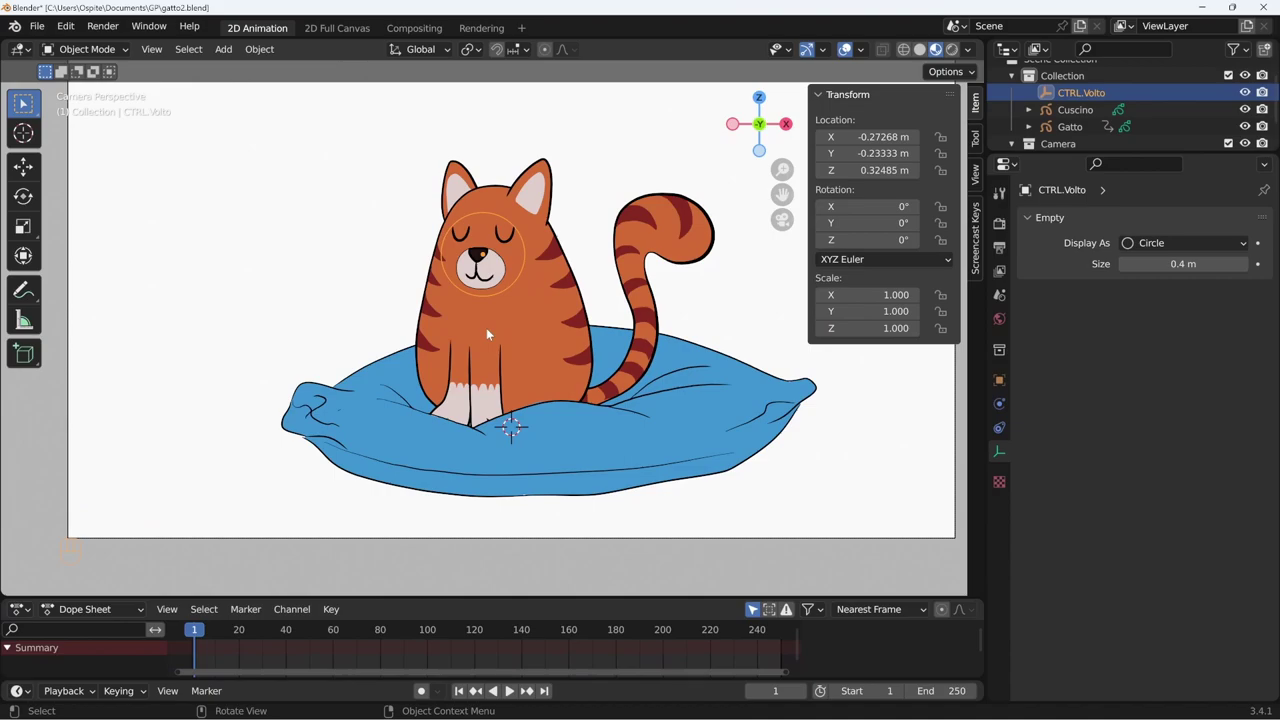
# Delete the CTRL.Volto empty and add a new armature named Gatto-rig over the cat.
pyautogui.press('Delete')
pyautogui.click(544, 466)
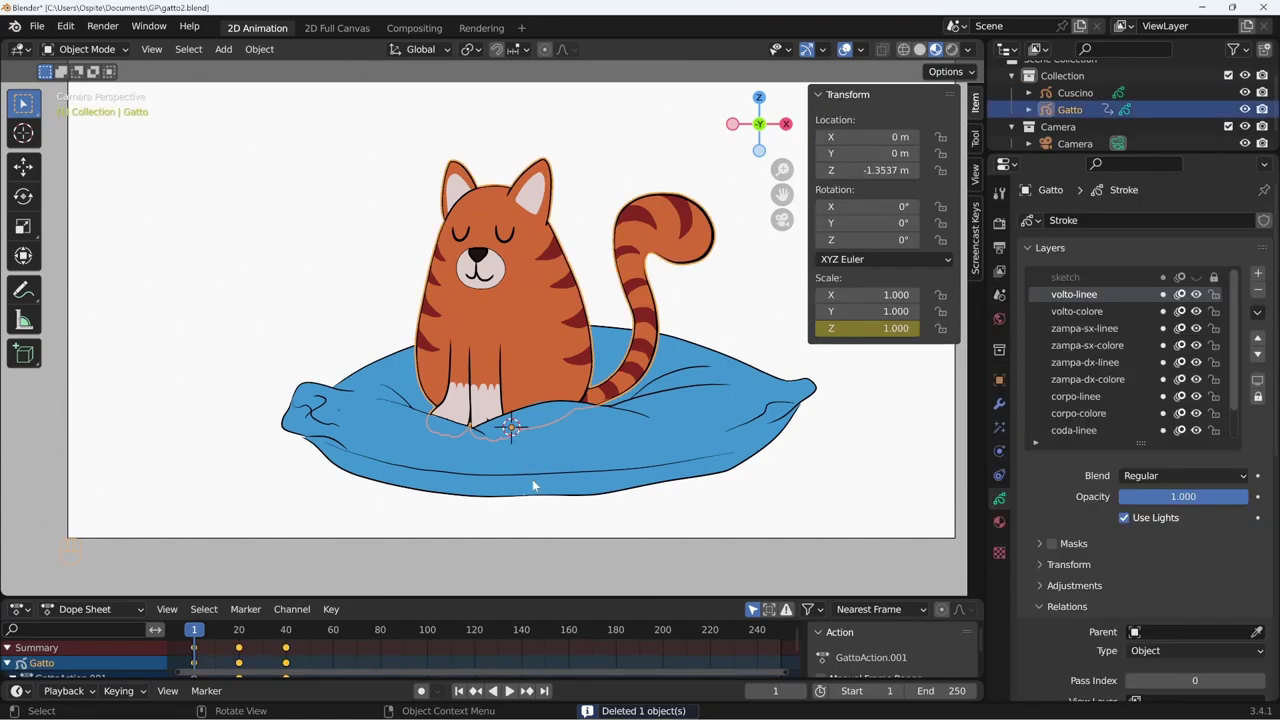
pyautogui.press('shift+a')
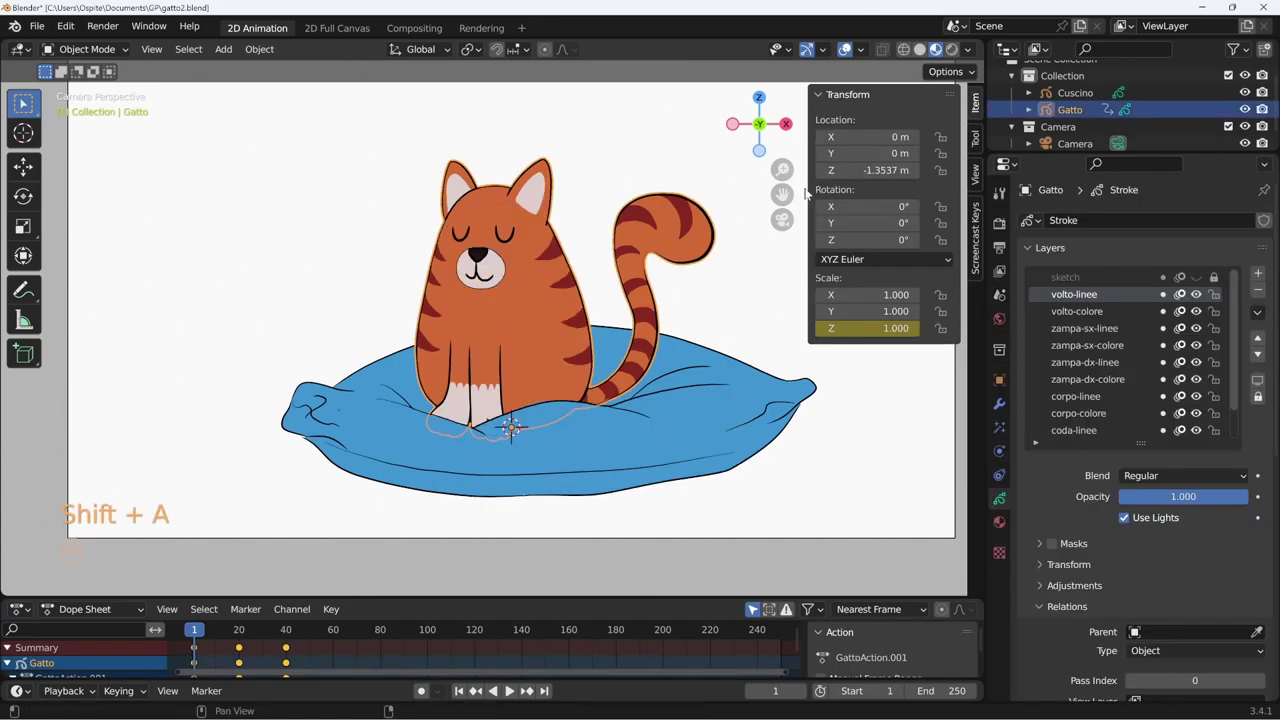
pyautogui.middleClick(523, 448)
pyautogui.press('KP_0')
pyautogui.press('shift+a')
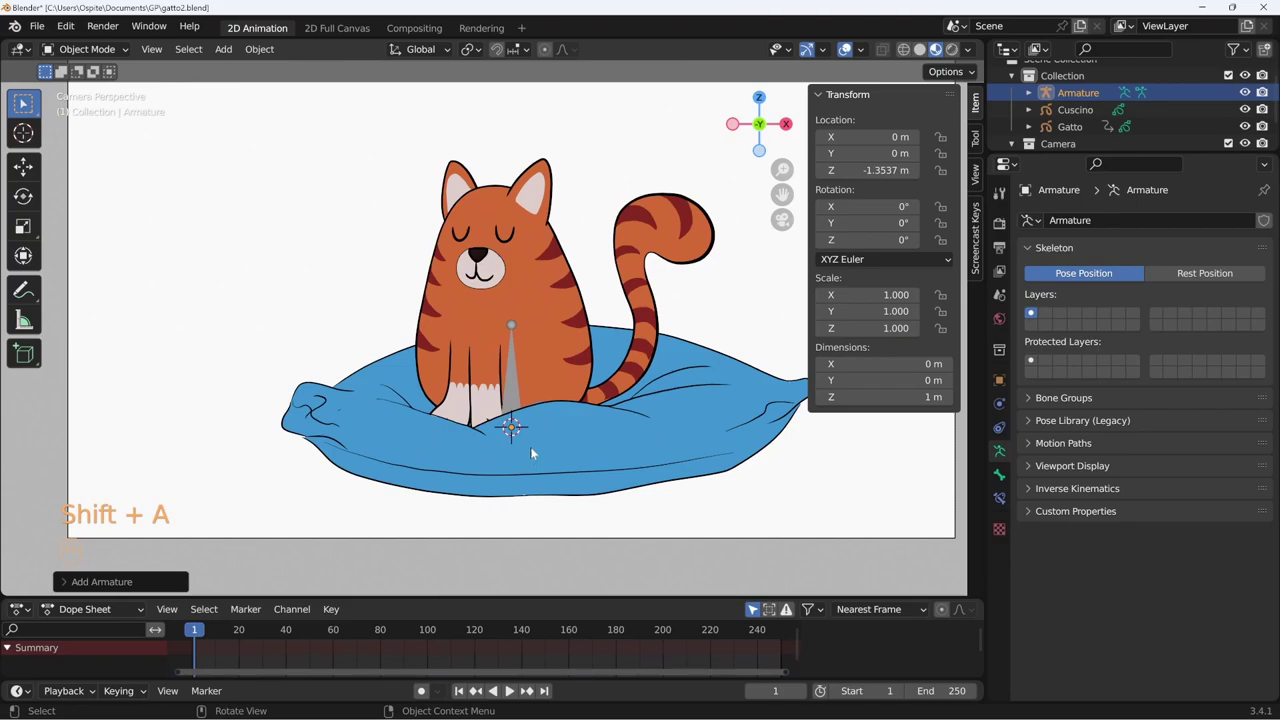
pyautogui.click(512, 426)
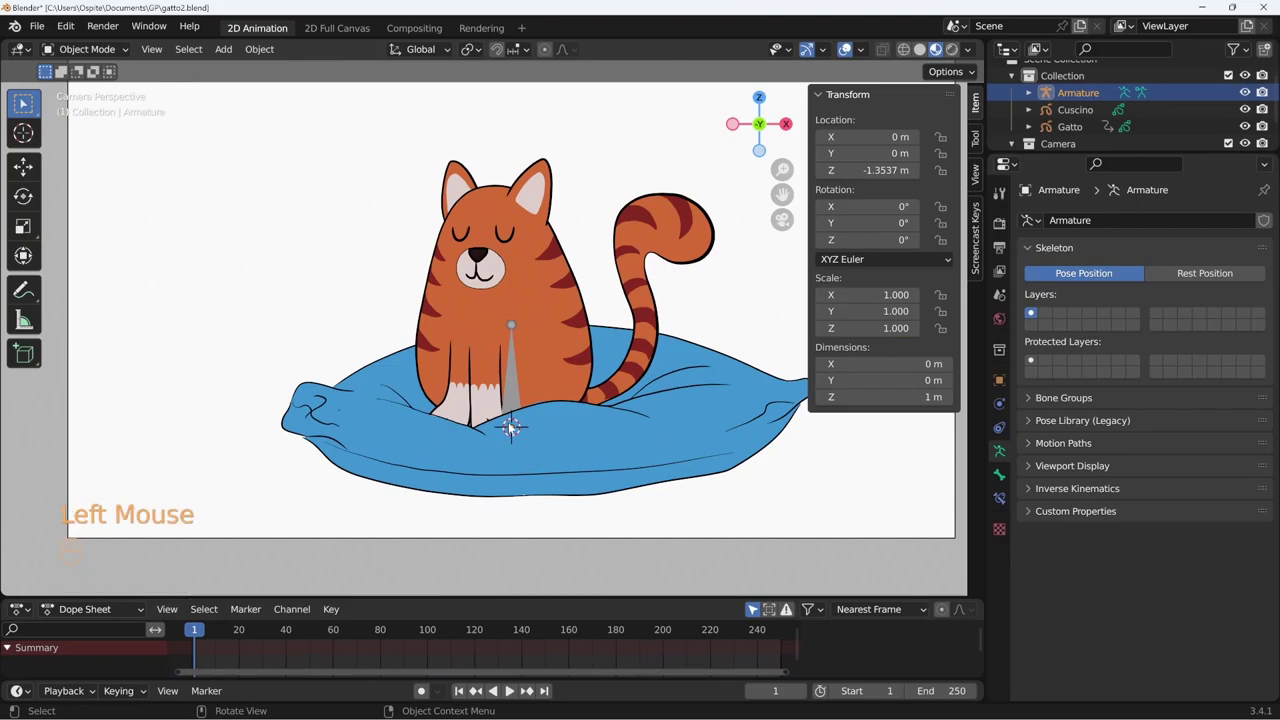
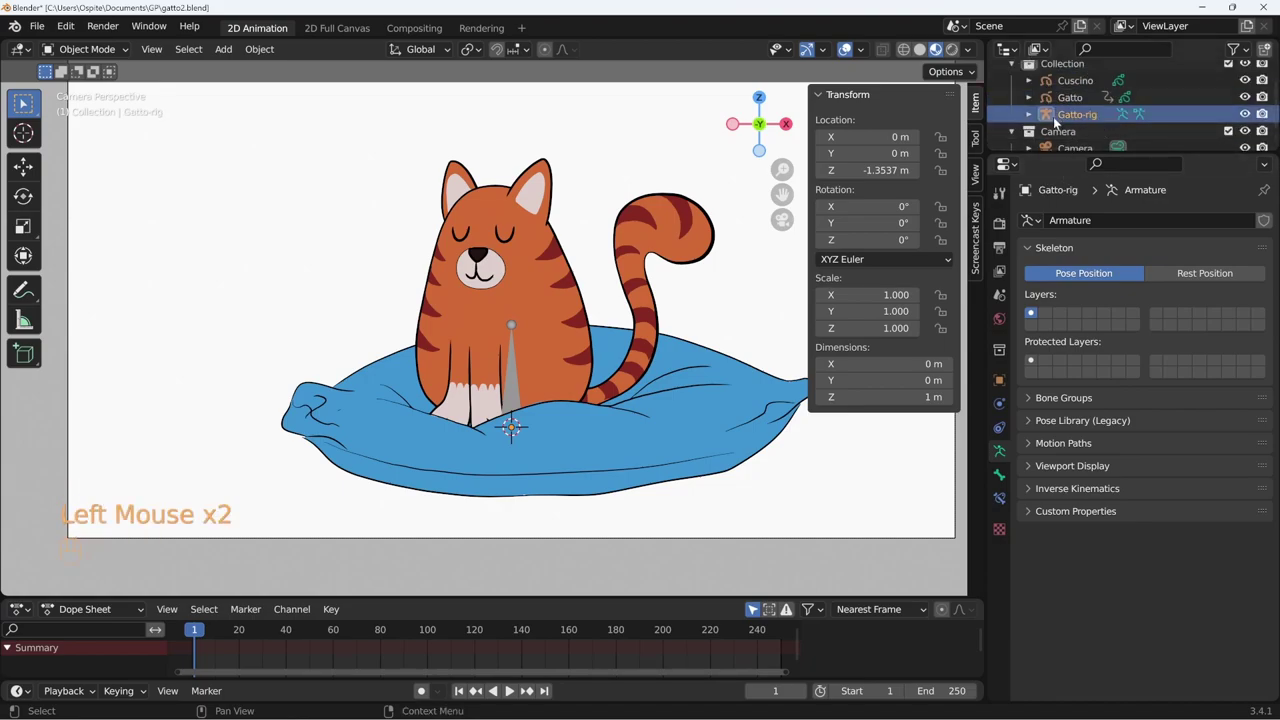
# Display the armature In Front of the cat drawing and enter Edit Mode on its bone.
pyautogui.press('Tab')
pyautogui.press('Tab')
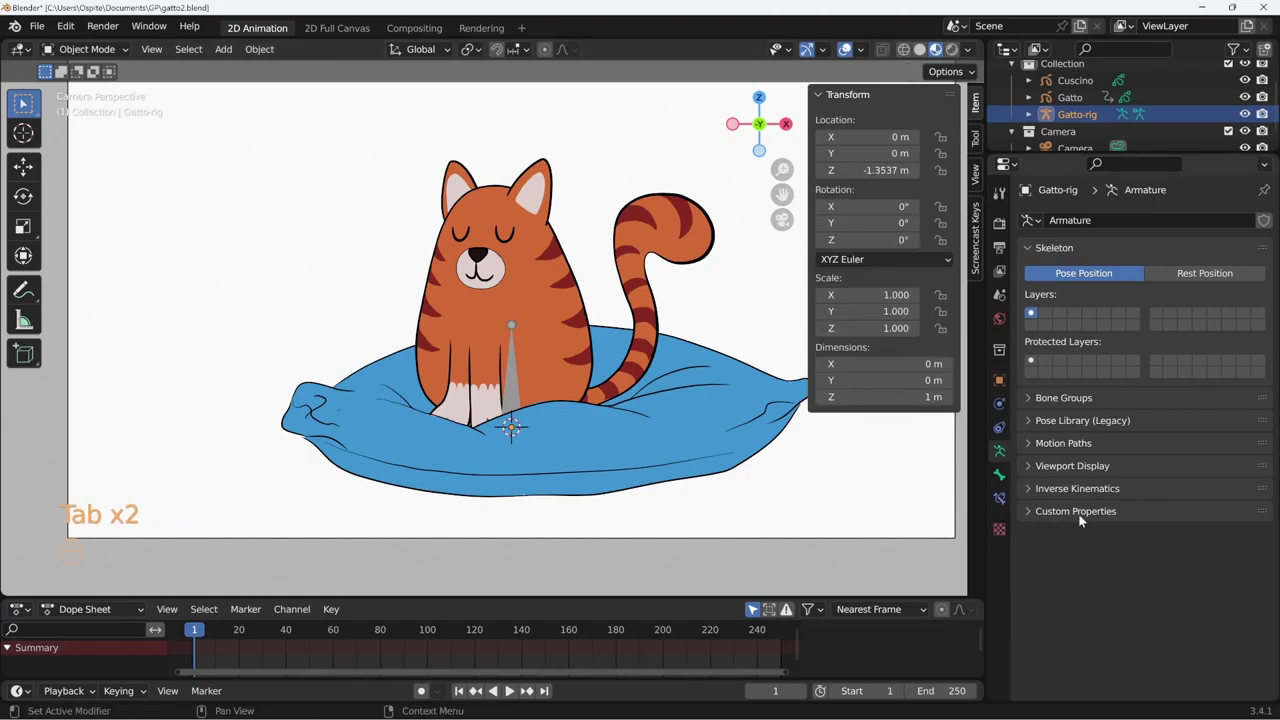
pyautogui.moveTo(1099, 492); pyautogui.dragTo(1157, 610)
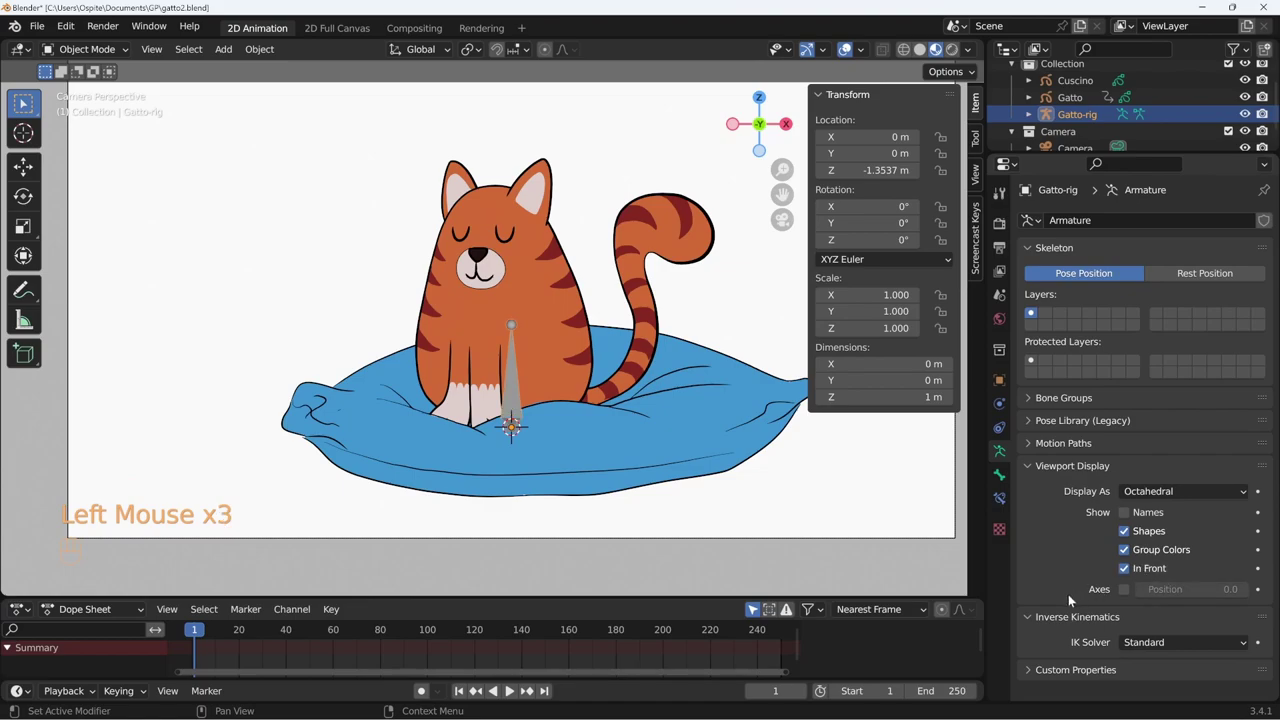
pyautogui.click(516, 402)
pyautogui.press('Tab')
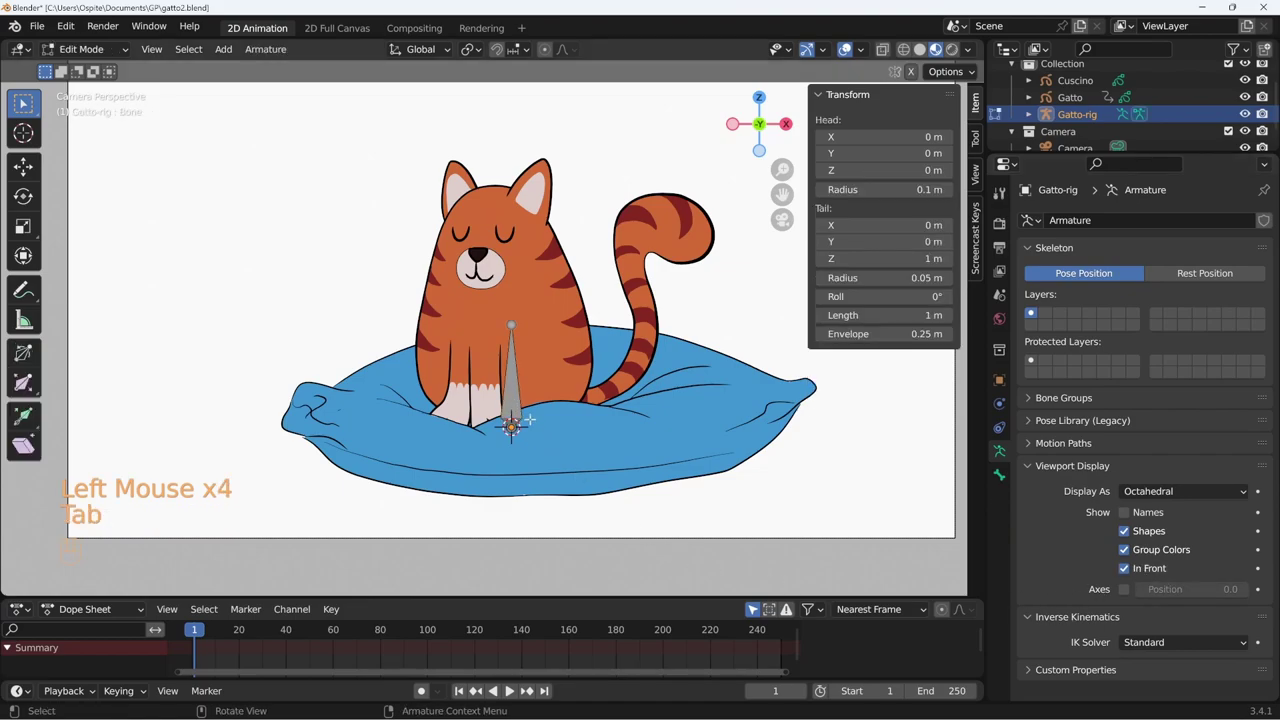
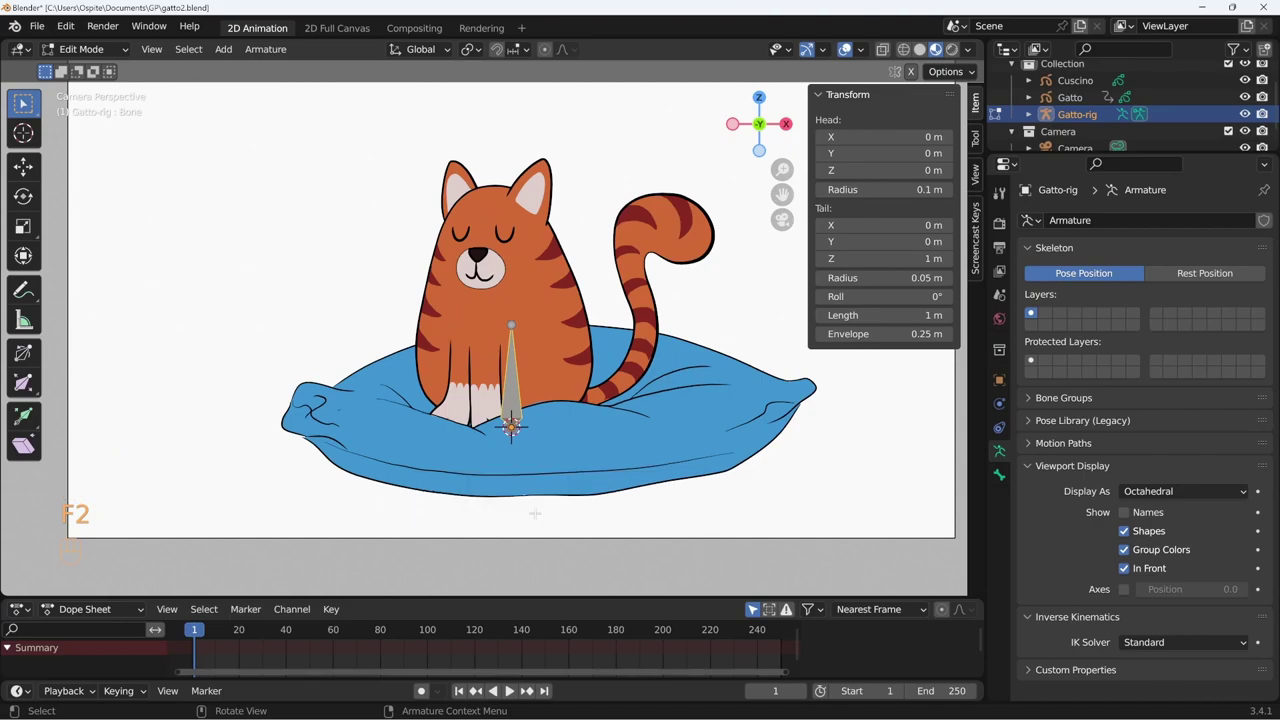
# Rename the base bone to root and create a second bone moving straight up toward the head.
pyautogui.press('F2')
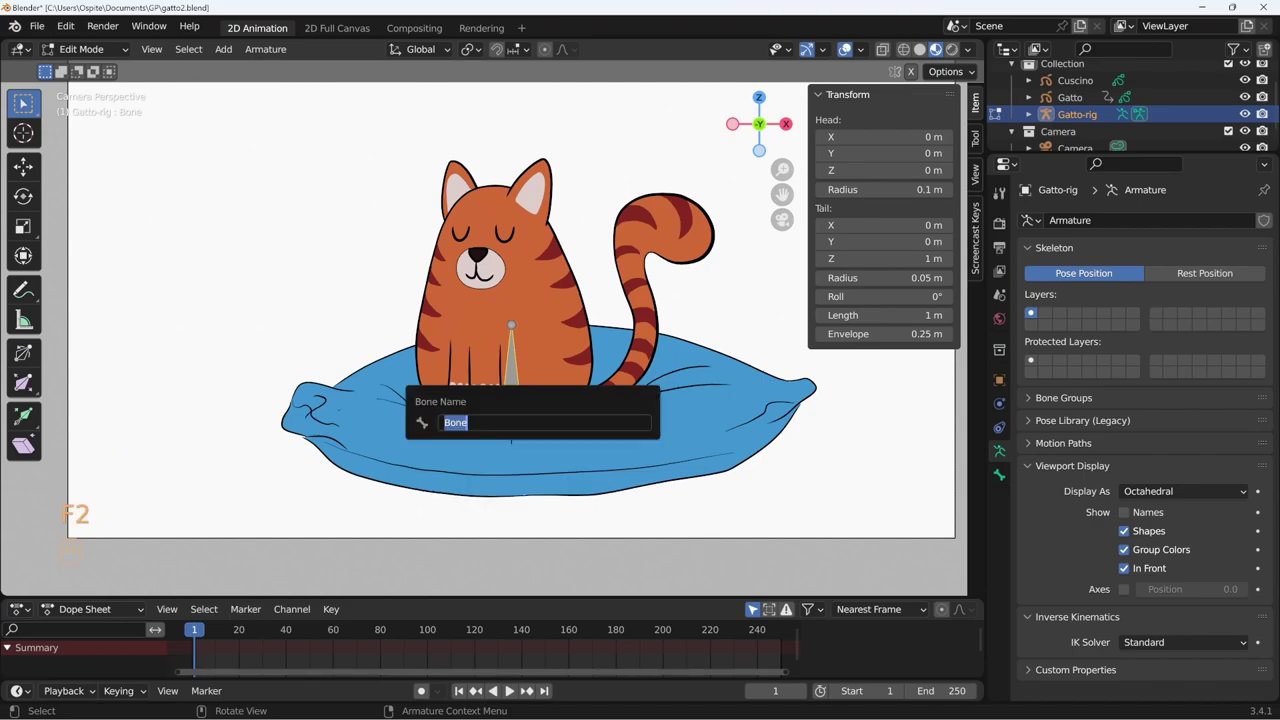
pyautogui.press('o')
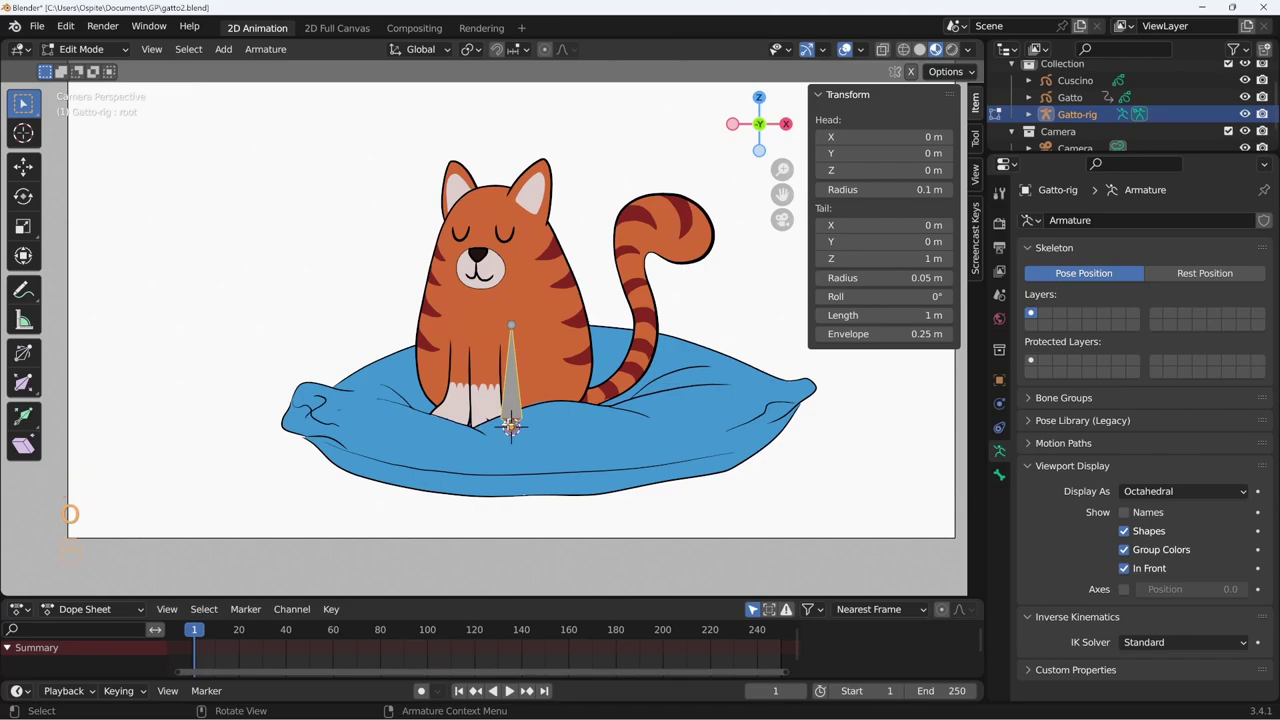
pyautogui.press('shift+a')
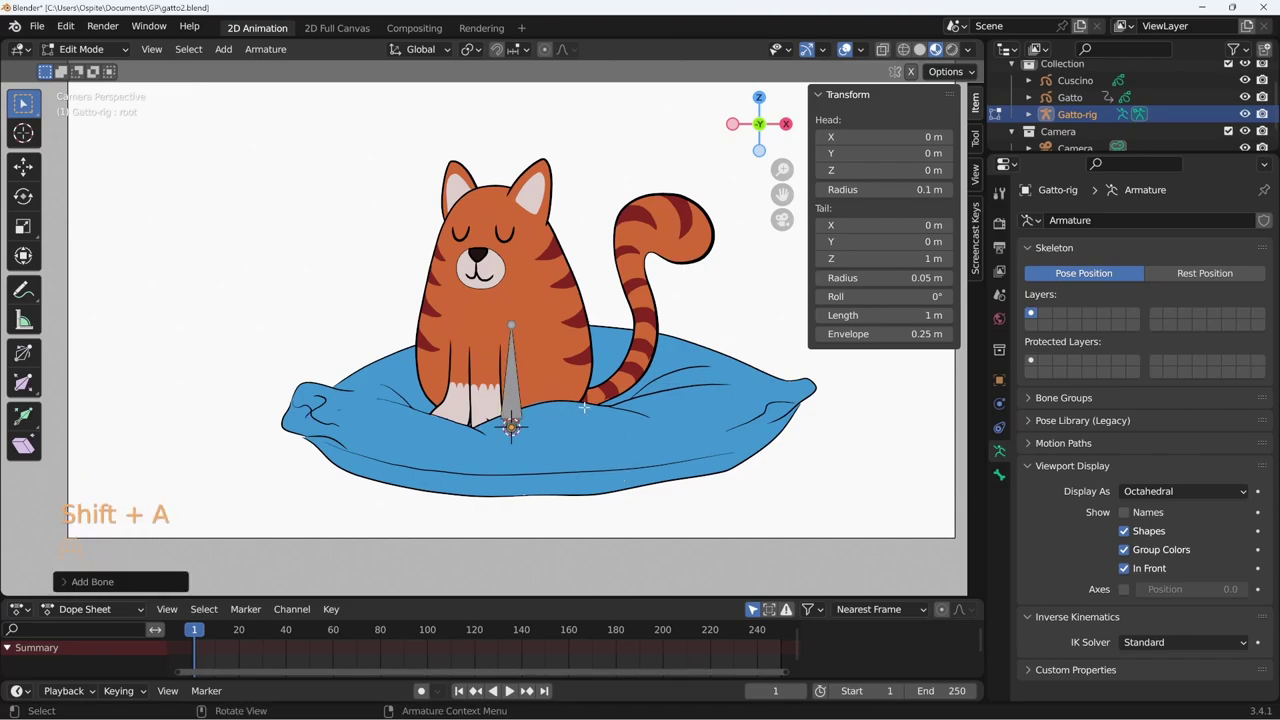
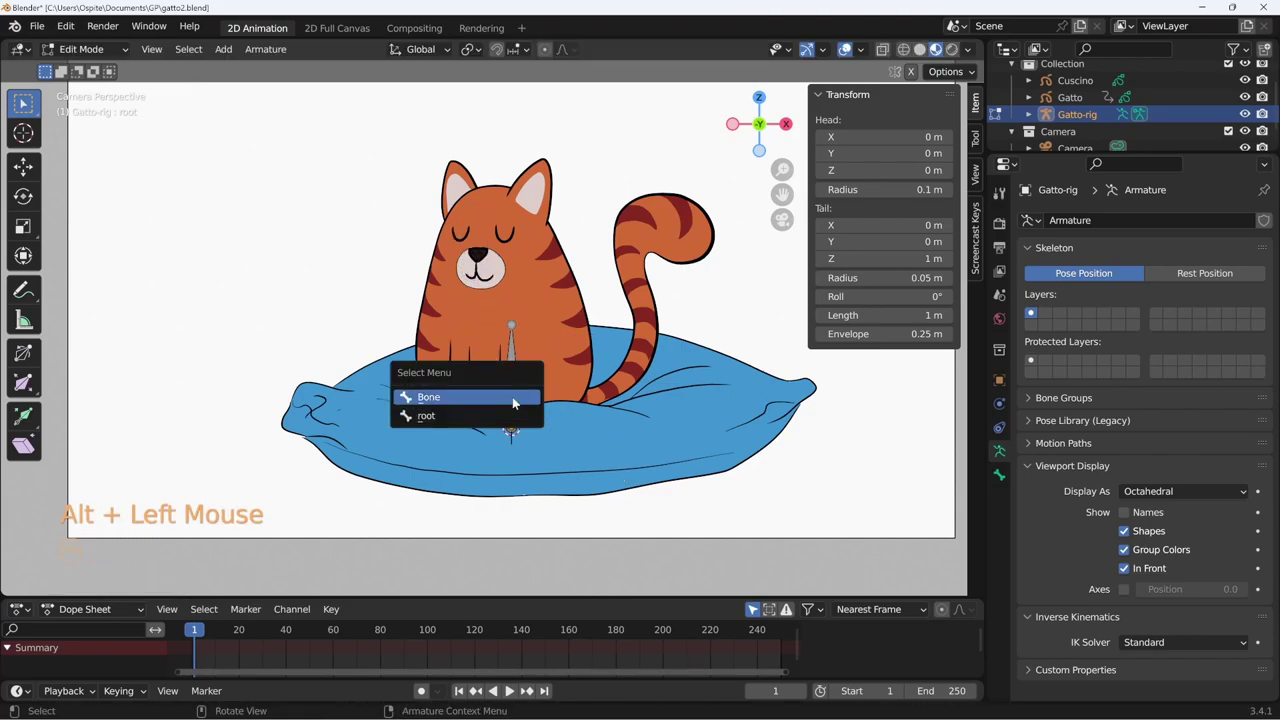
pyautogui.press('g')
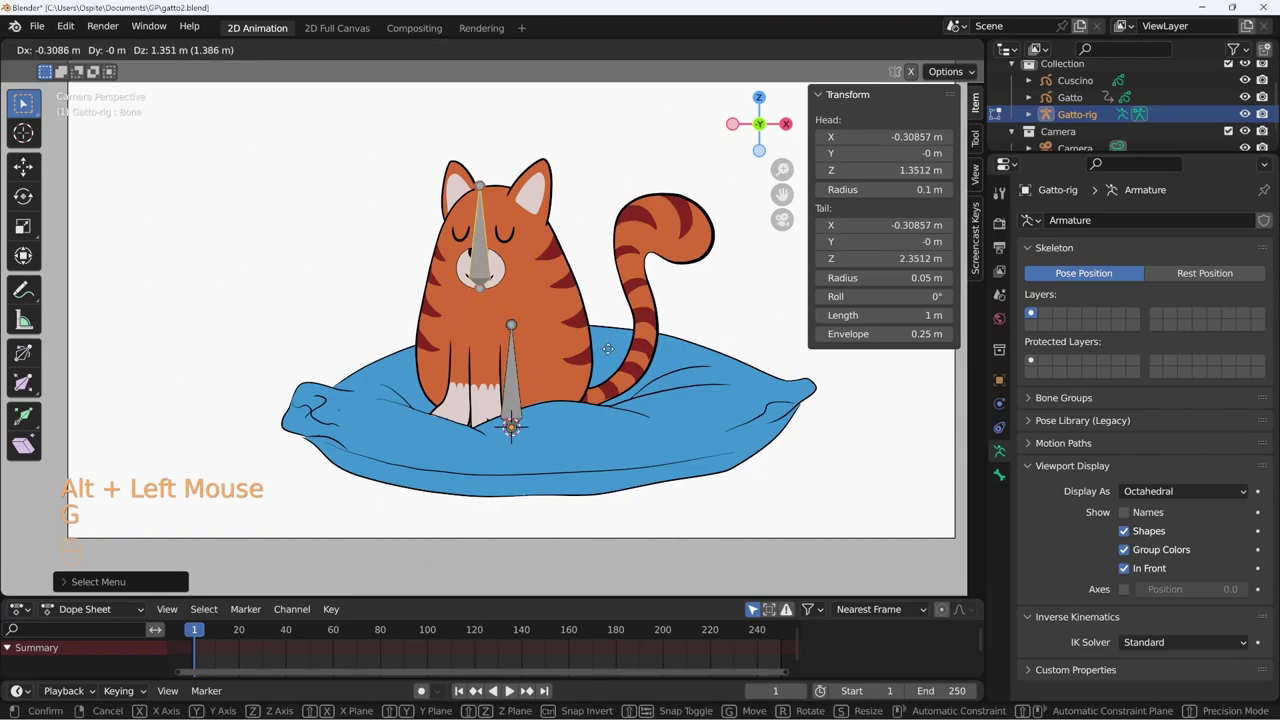
pyautogui.press('s')
# Place the new bone over the cat's face, rename it and switch the armature to Pose Mode.
pyautogui.press('g')
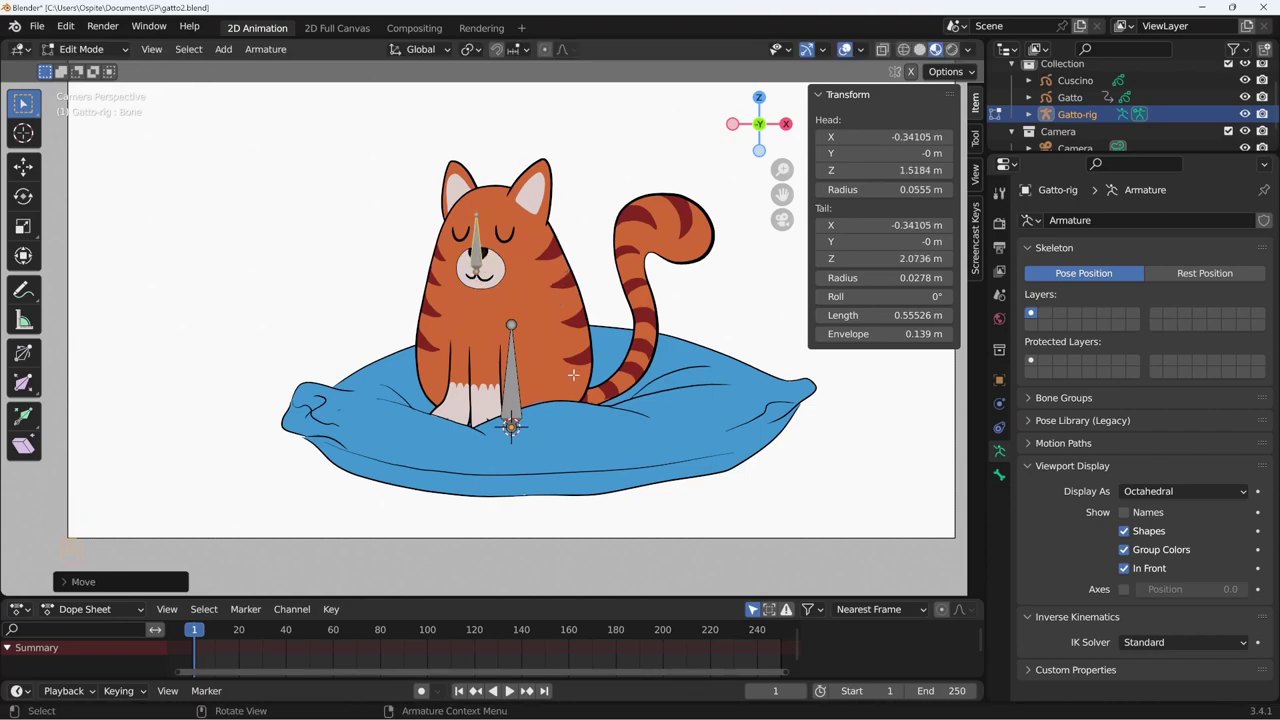
pyautogui.press('F2')
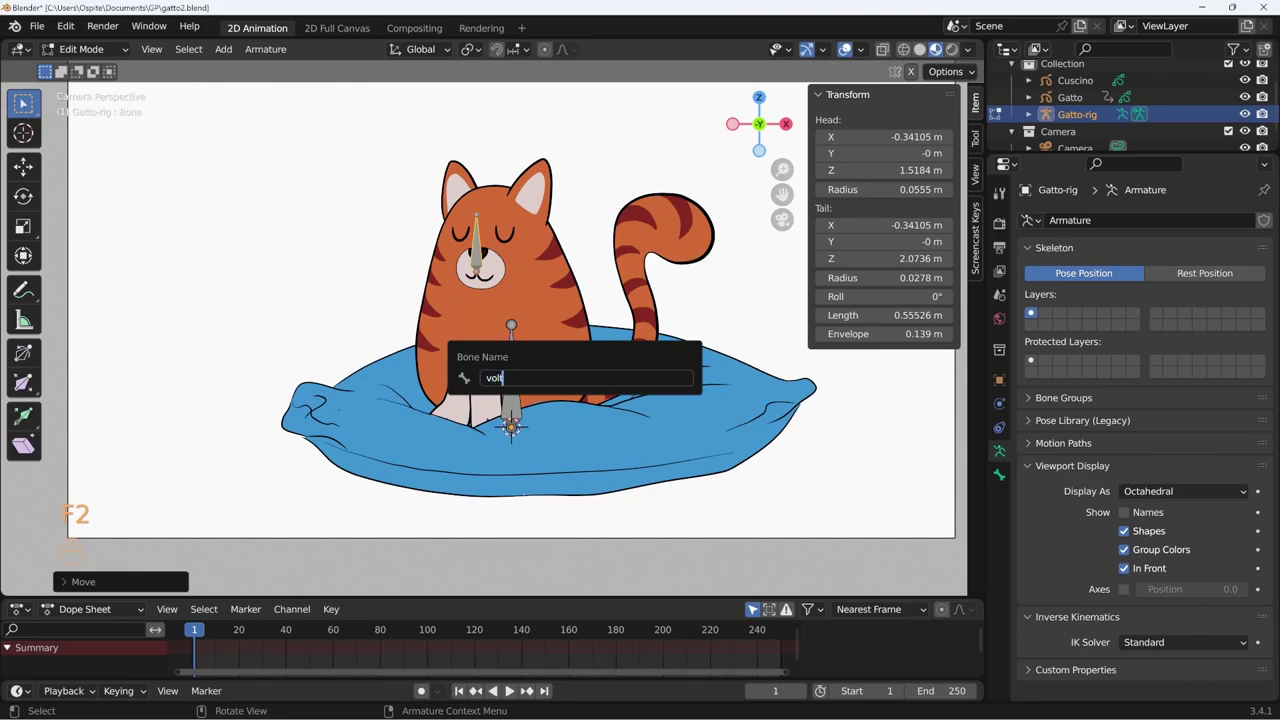
pyautogui.press('ctrl+o')
pyautogui.press('ctrl+p')
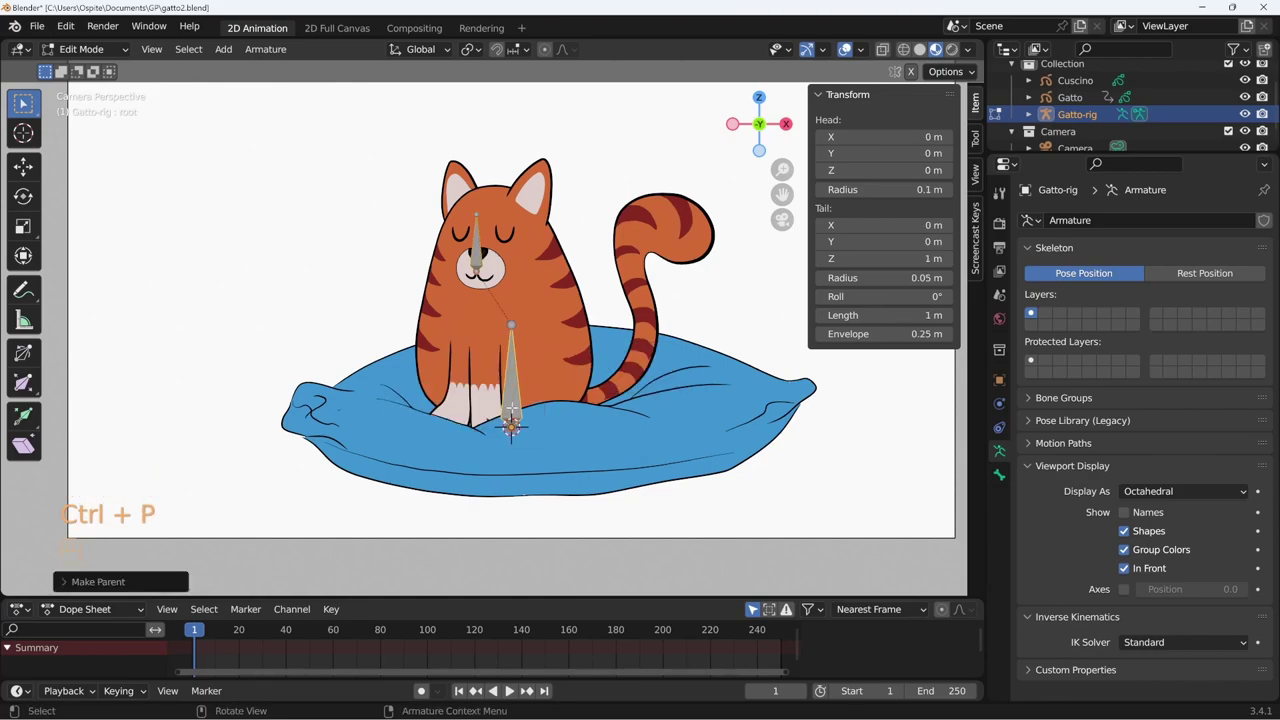
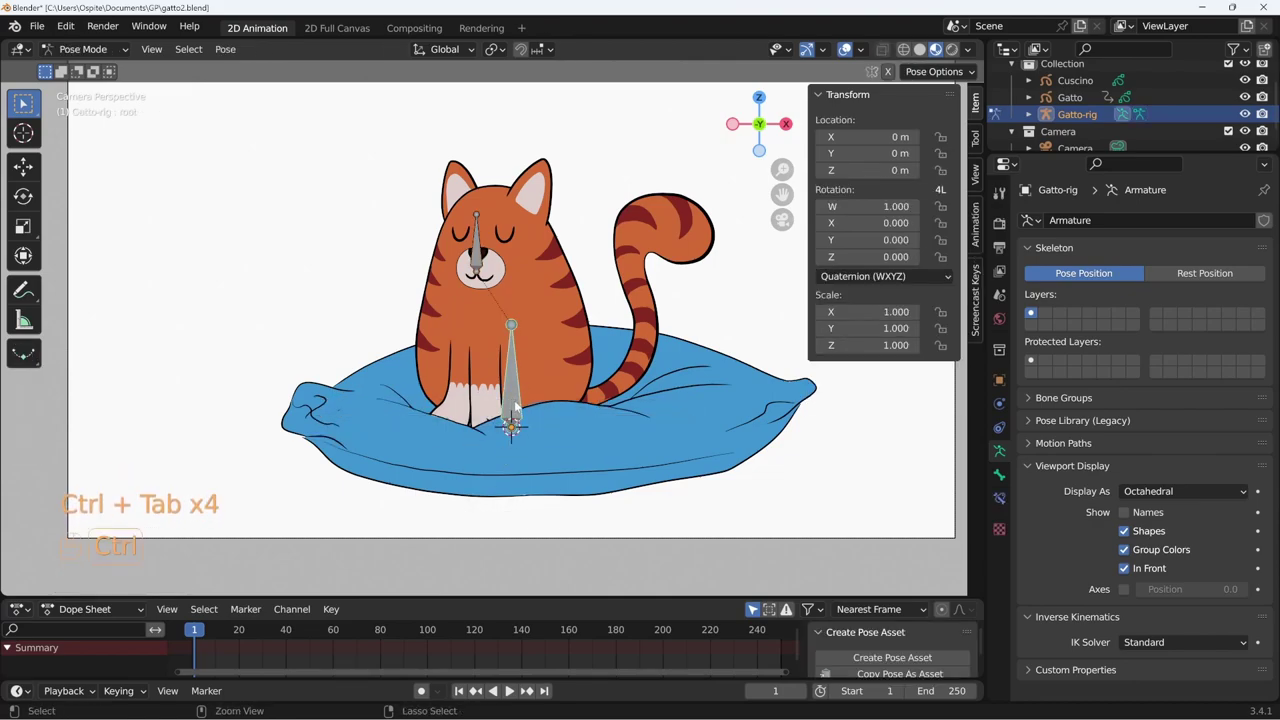
# Select the Gatto drawing and set Gatto-rig as its parent with bone-type parenting.
pyautogui.click(519, 402)
pyautogui.press('r')
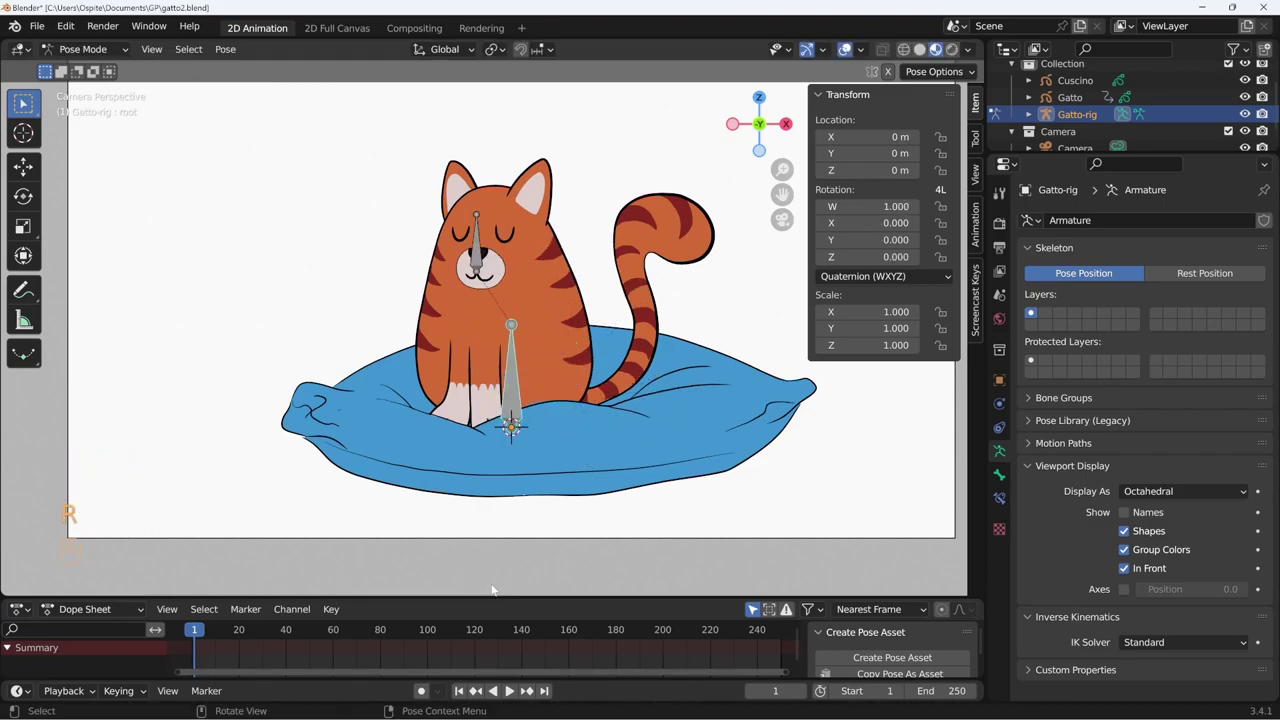
pyautogui.click(481, 259)
pyautogui.moveTo(484, 323); pyautogui.dragTo(505, 274)
pyautogui.press('F2')
pyautogui.press('ctrl+Tab')
pyautogui.click(506, 282)
pyautogui.press('ctrl+s')
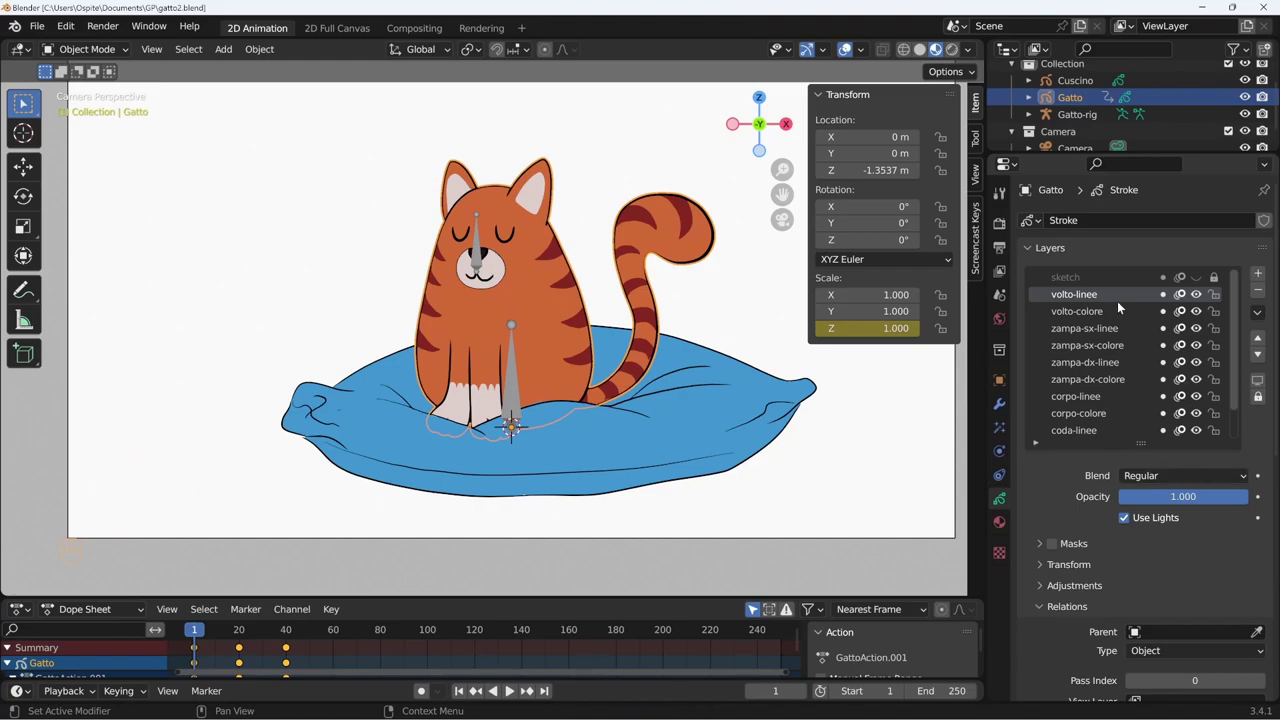
pyautogui.moveTo(1260, 634); pyautogui.dragTo(1085, 120)
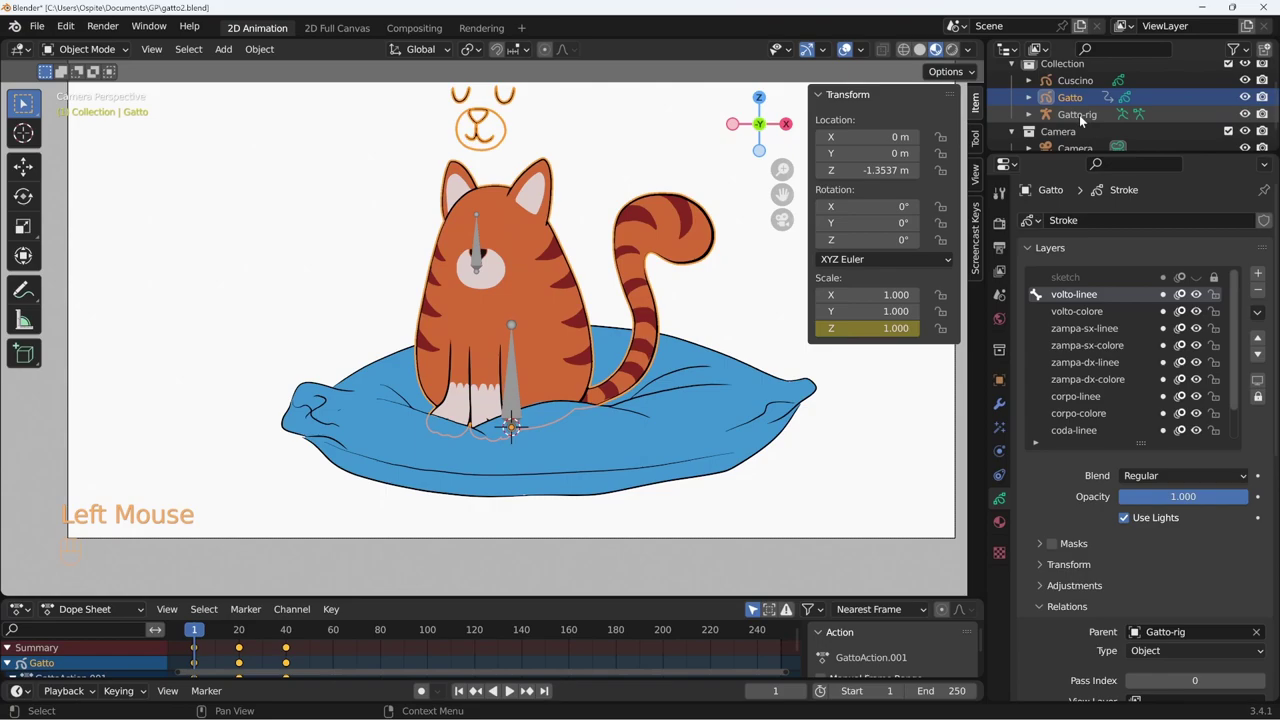
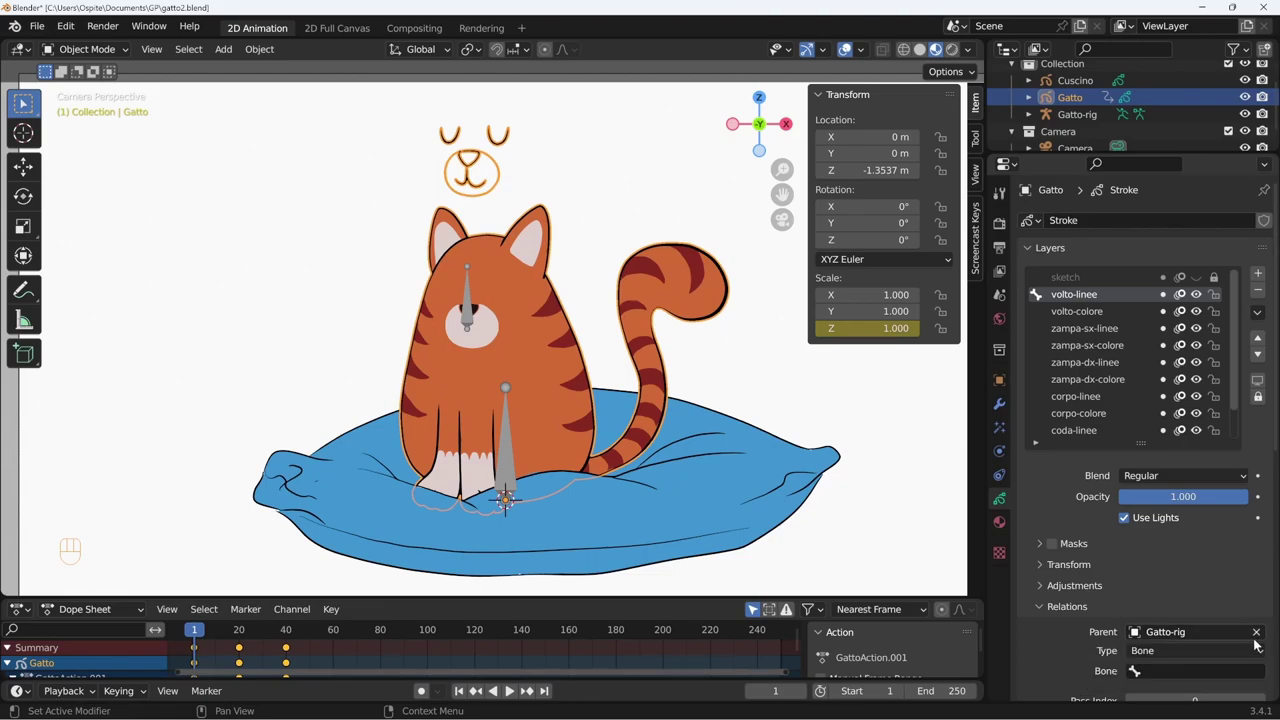
# Clear the cat's parent and reset its location to zero alongside the rig.
pyautogui.click(1263, 637)
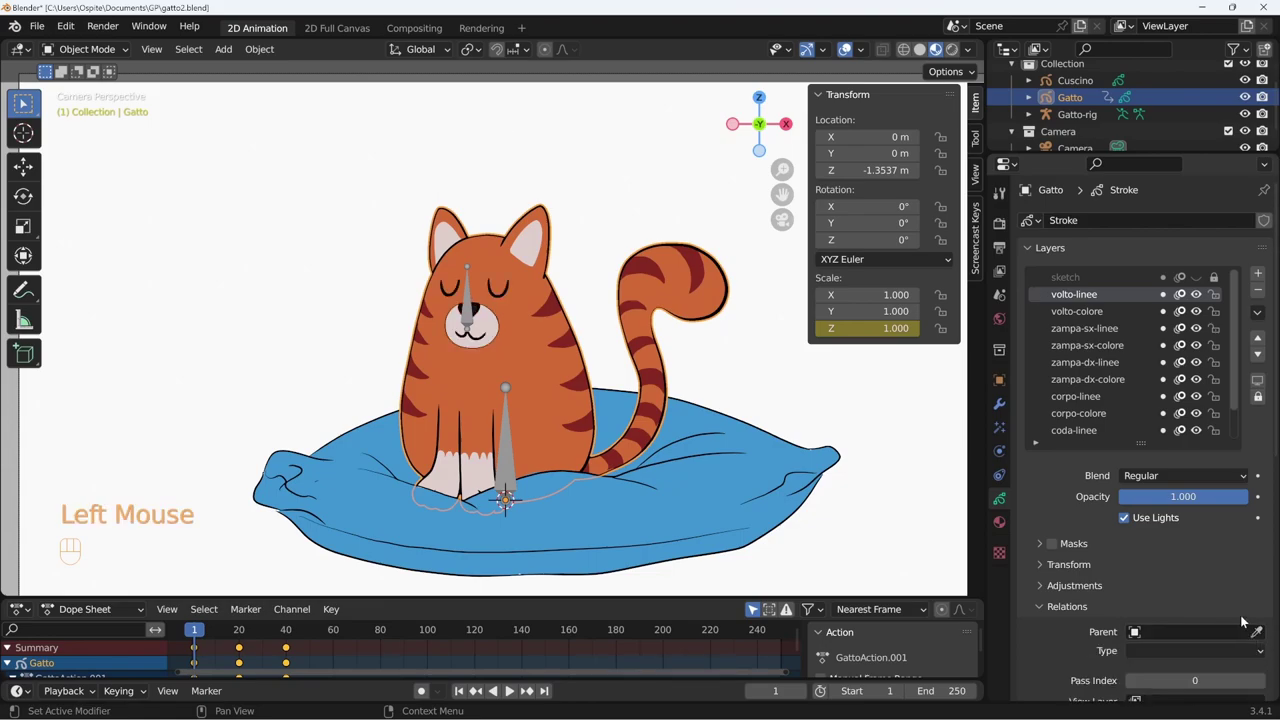
pyautogui.click(507, 465)
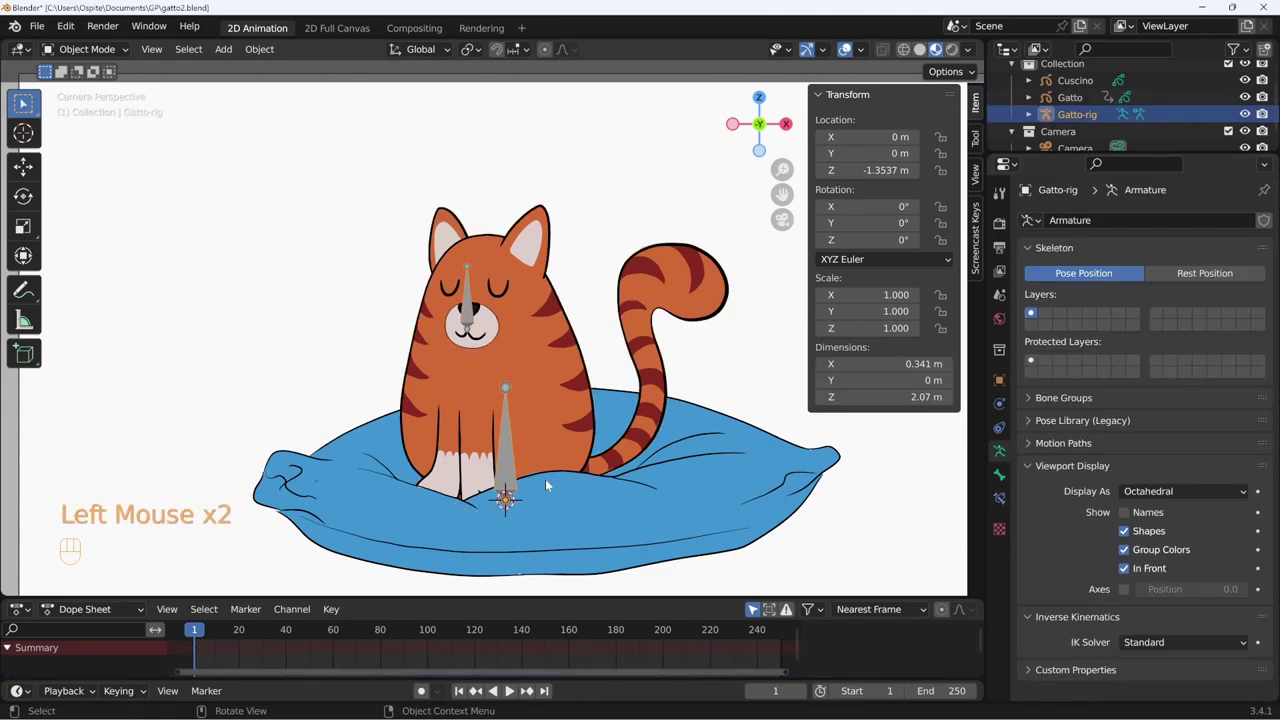
pyautogui.click(571, 352)
pyautogui.press('ctrl+a')
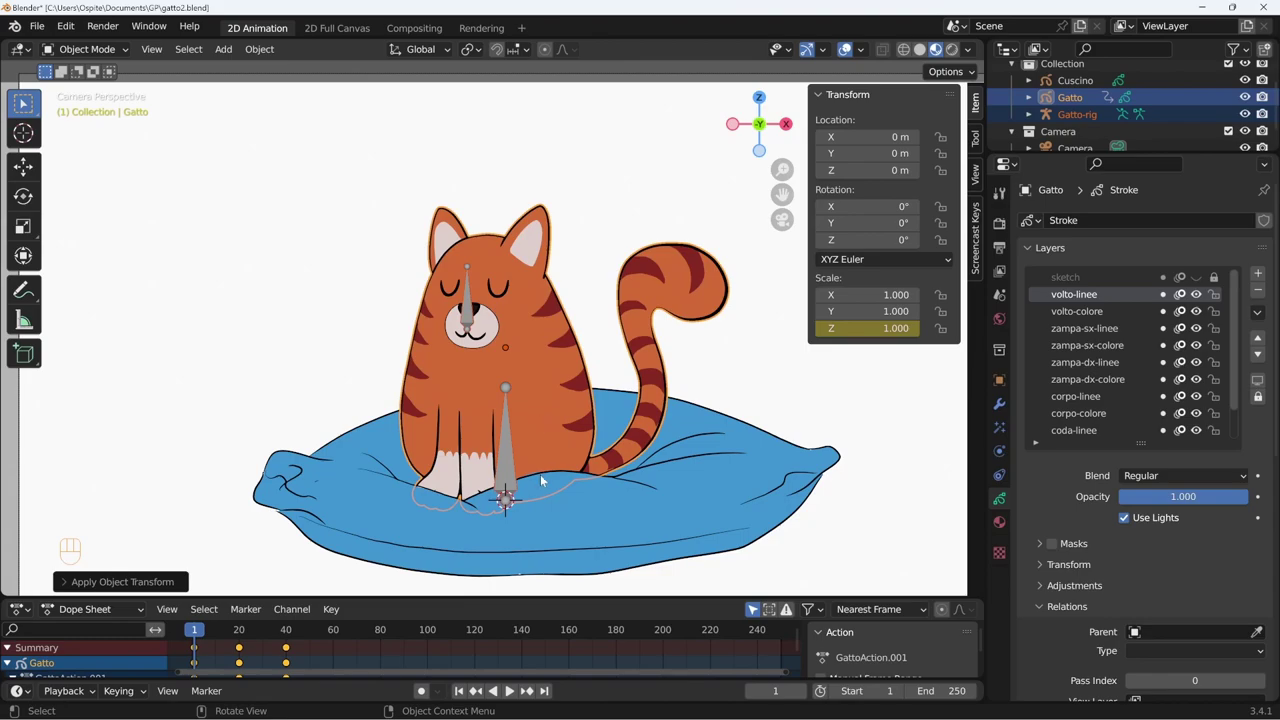
pyautogui.click(583, 398)
pyautogui.click(502, 460)
pyautogui.click(565, 389)
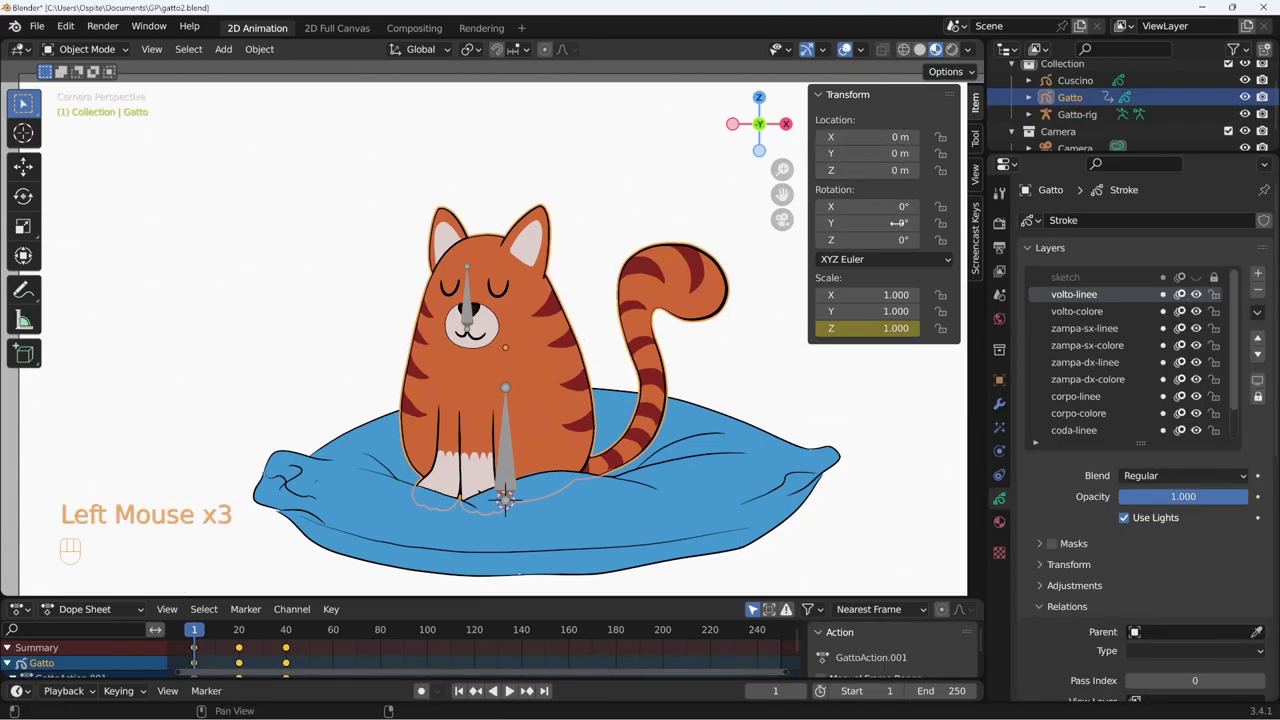
pyautogui.click(509, 463)
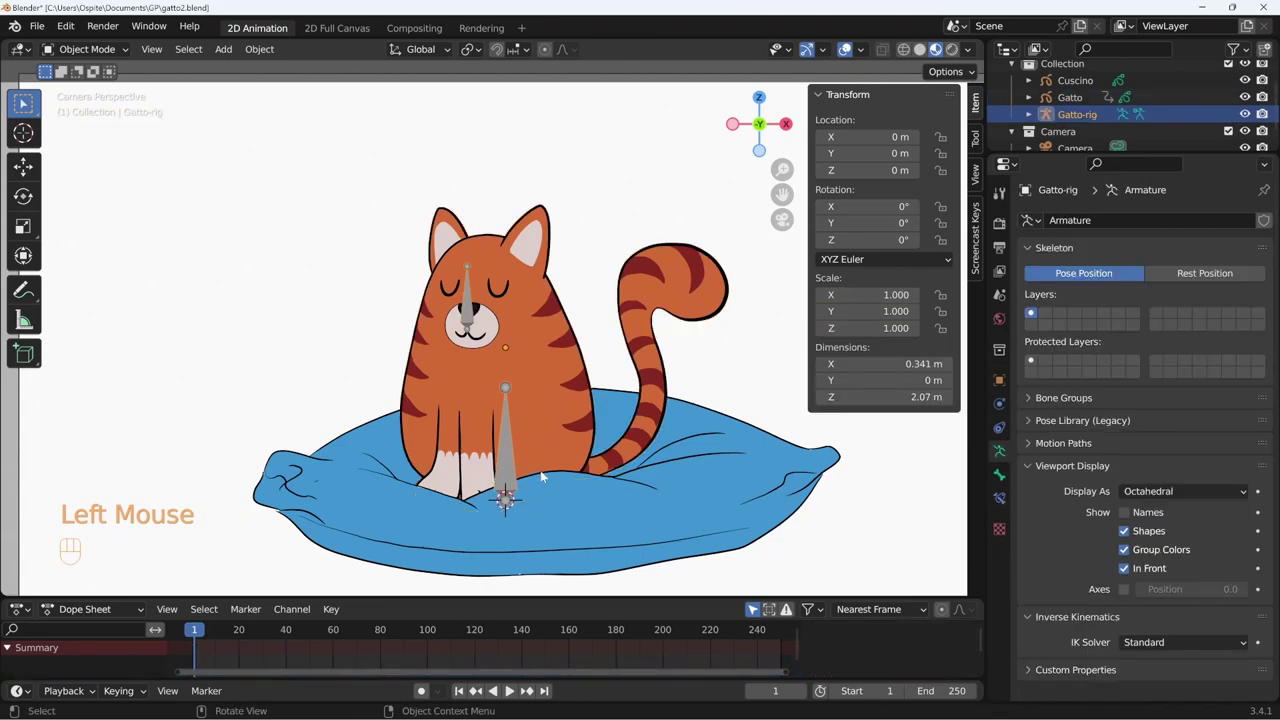
pyautogui.click(551, 370)
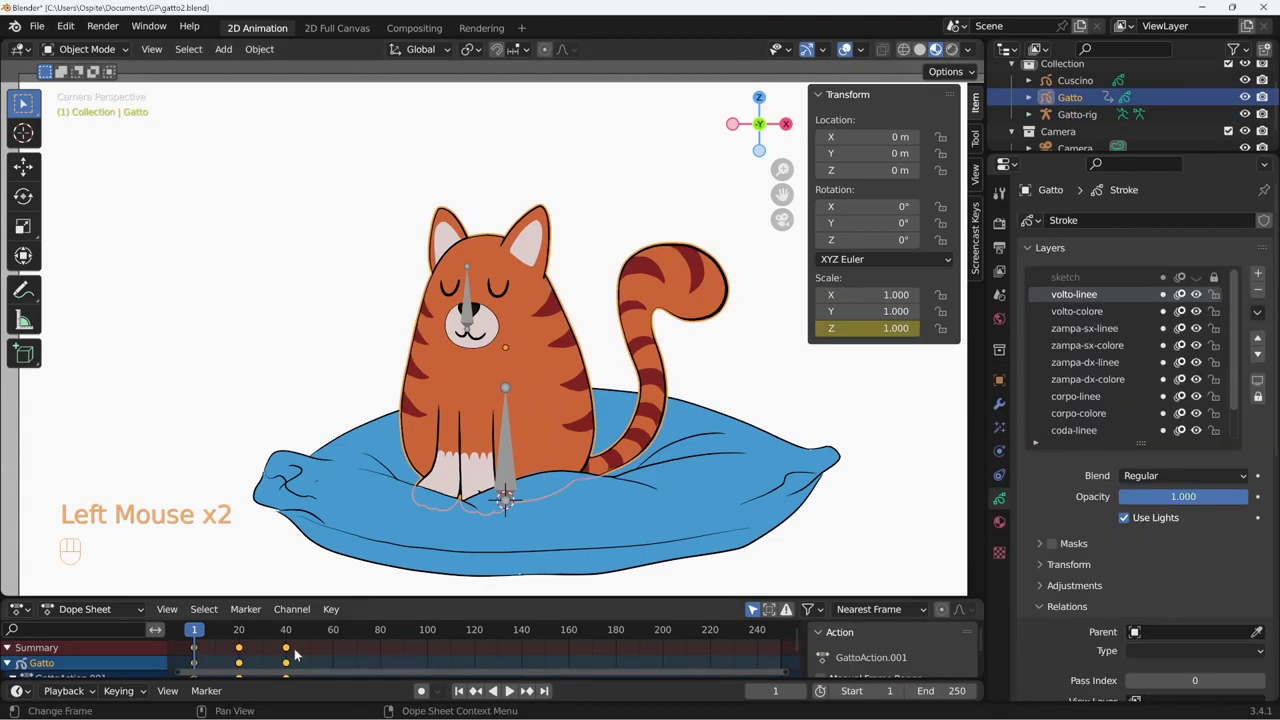
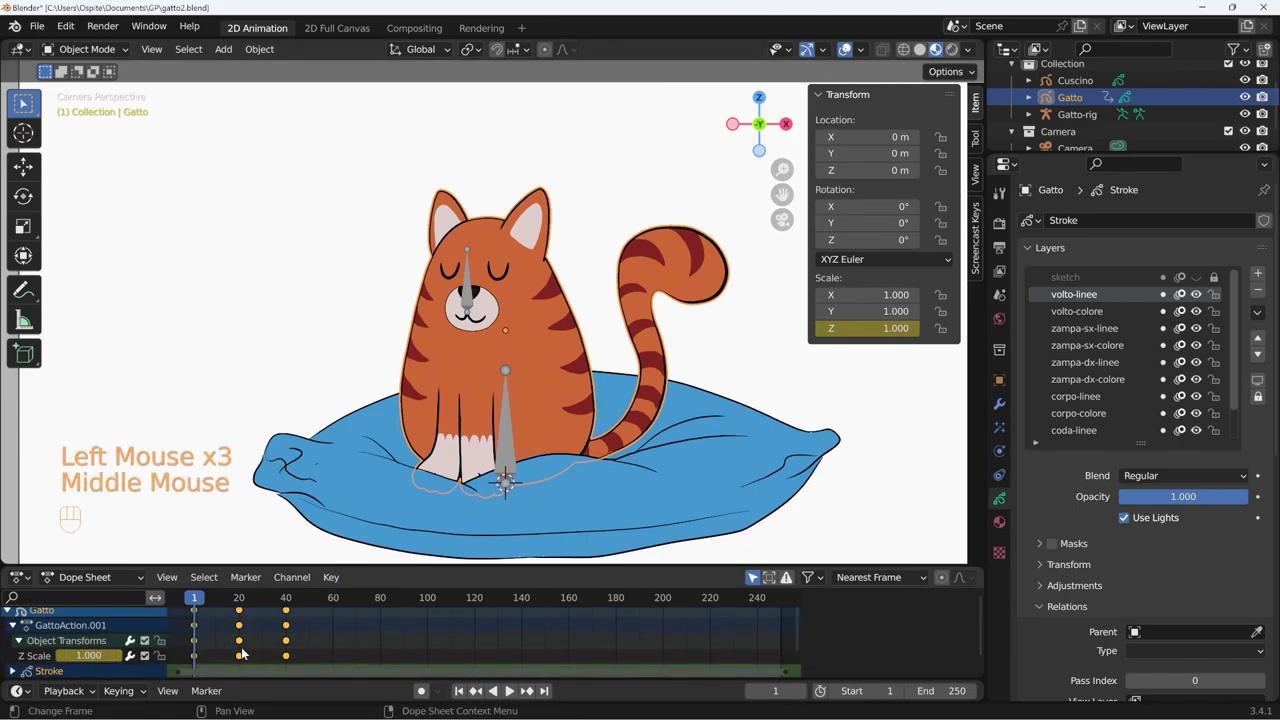
# Delete the Gatto drawing's old Z Scale keyframes in the Dope Sheet.
pyautogui.click(510, 428)
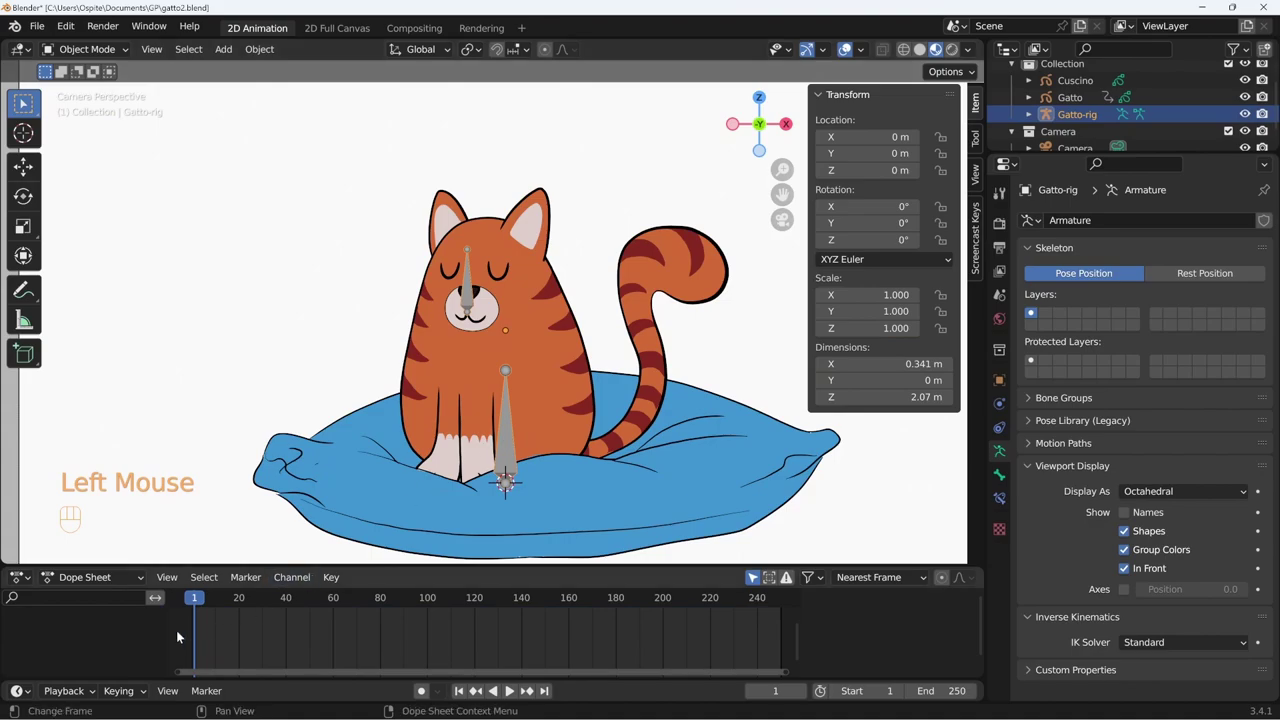
pyautogui.click(580, 364)
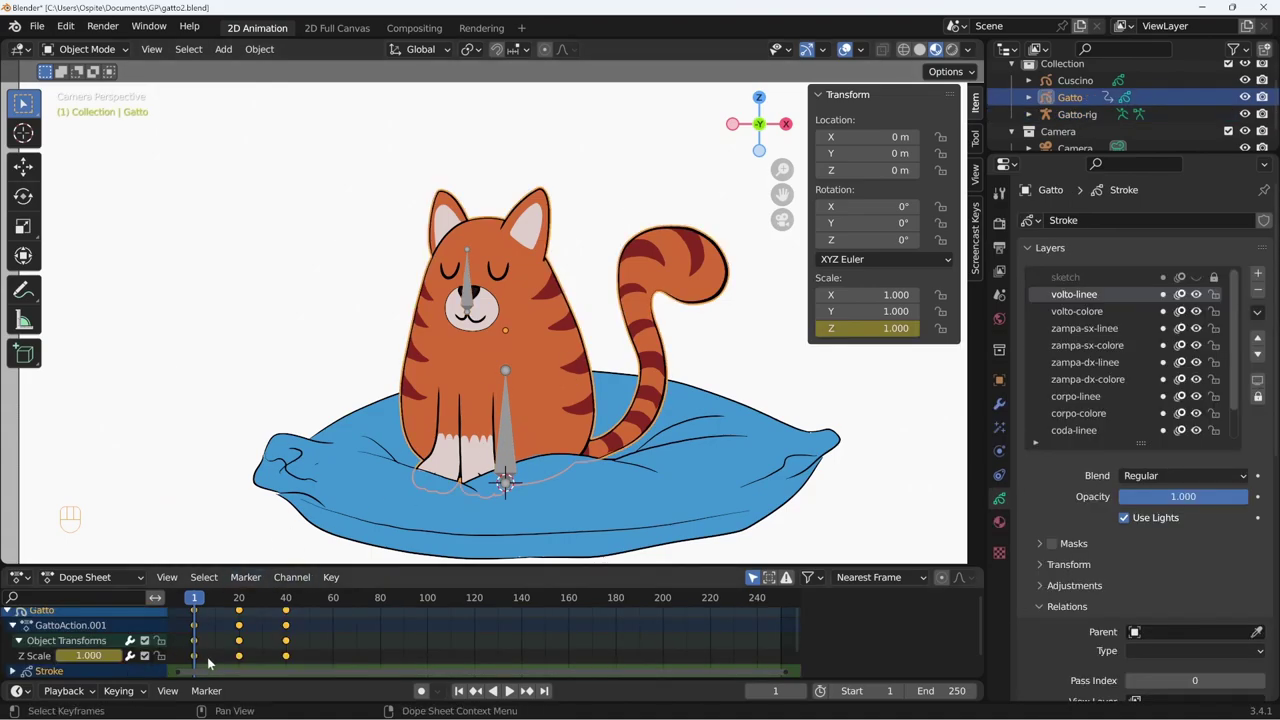
pyautogui.click(208, 661)
pyautogui.click(47, 658)
pyautogui.press('Delete')
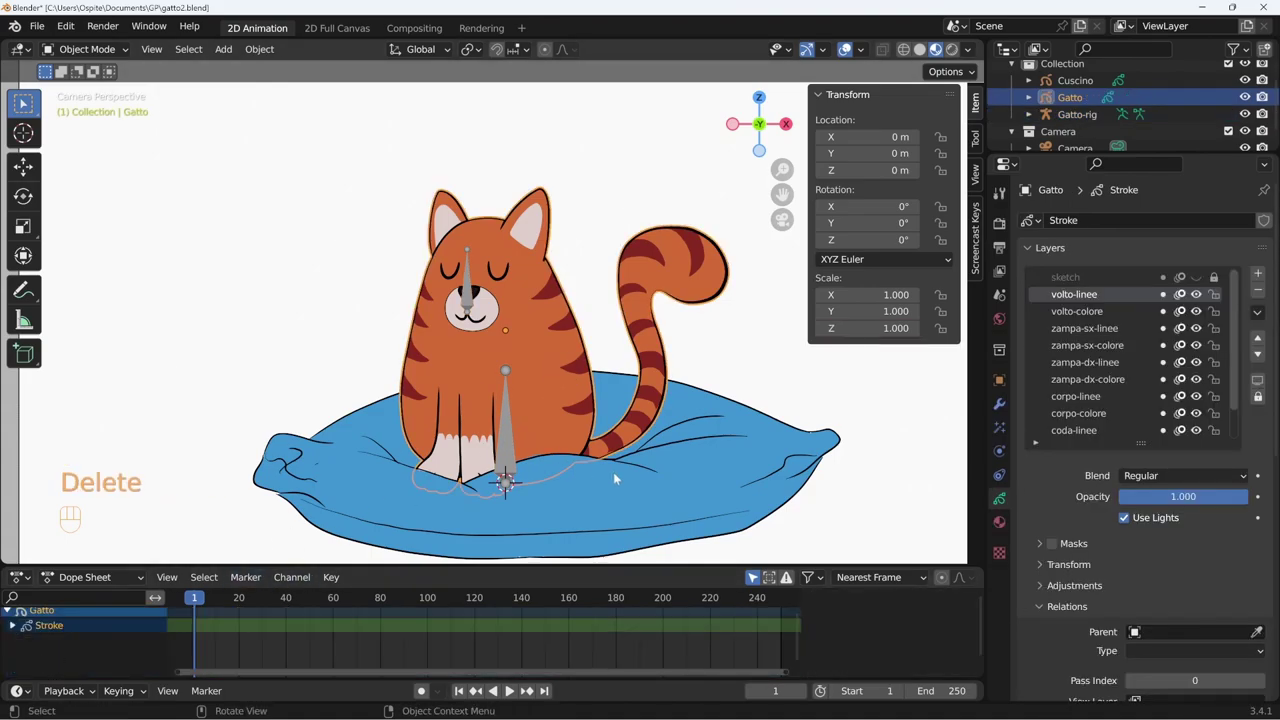
# Reattach the Gatto drawing to Gatto-rig using the parent eyedropper.
pyautogui.click(470, 297)
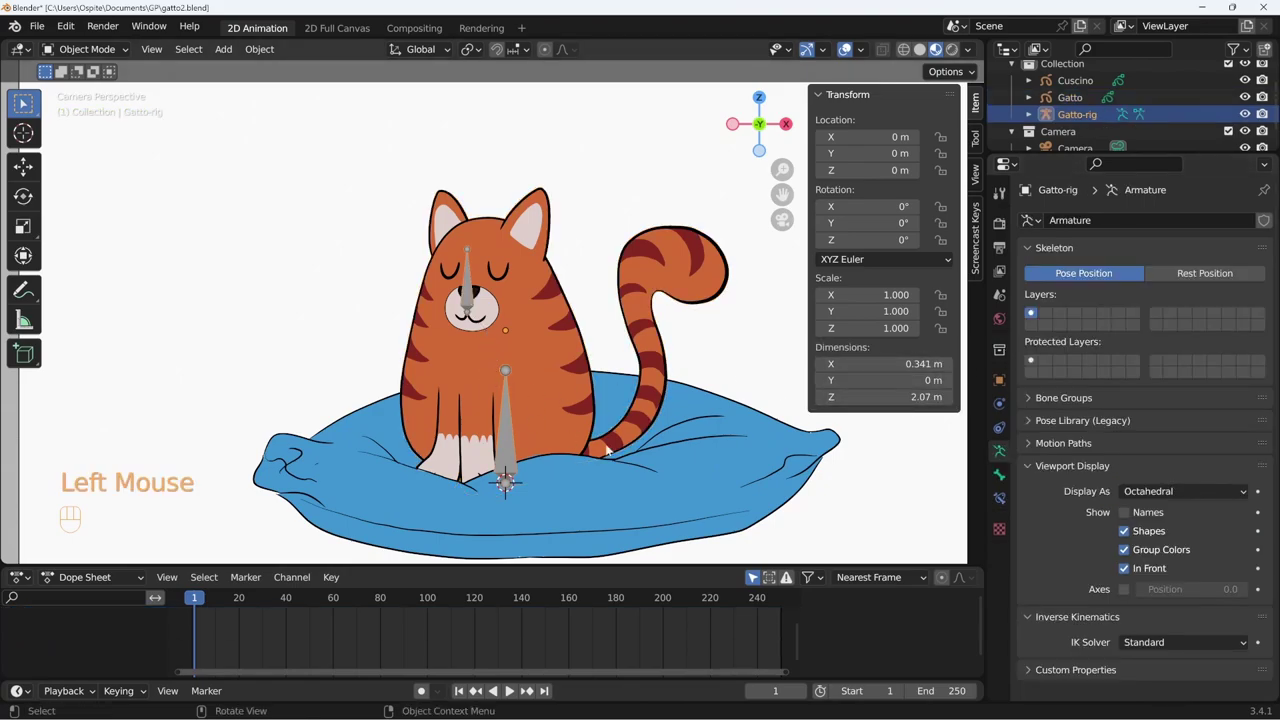
pyautogui.click(505, 423)
pyautogui.click(564, 425)
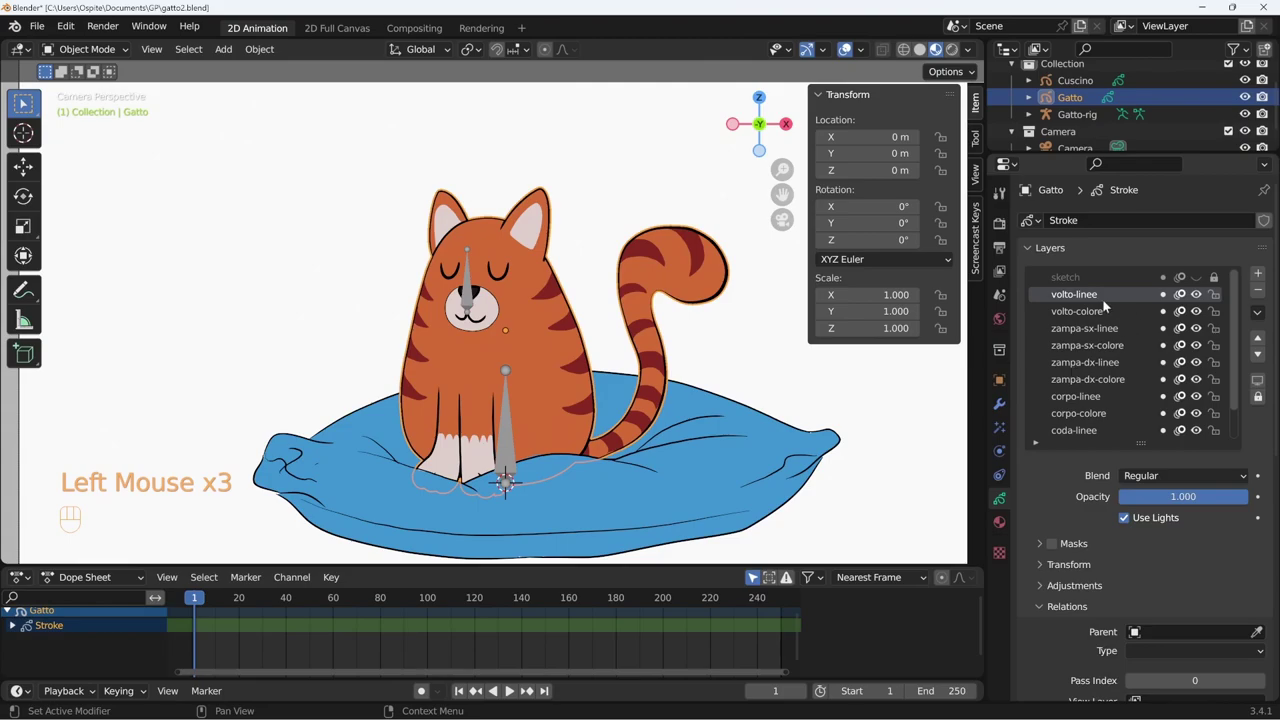
pyautogui.middleClick(1215, 596)
pyautogui.click(1259, 584)
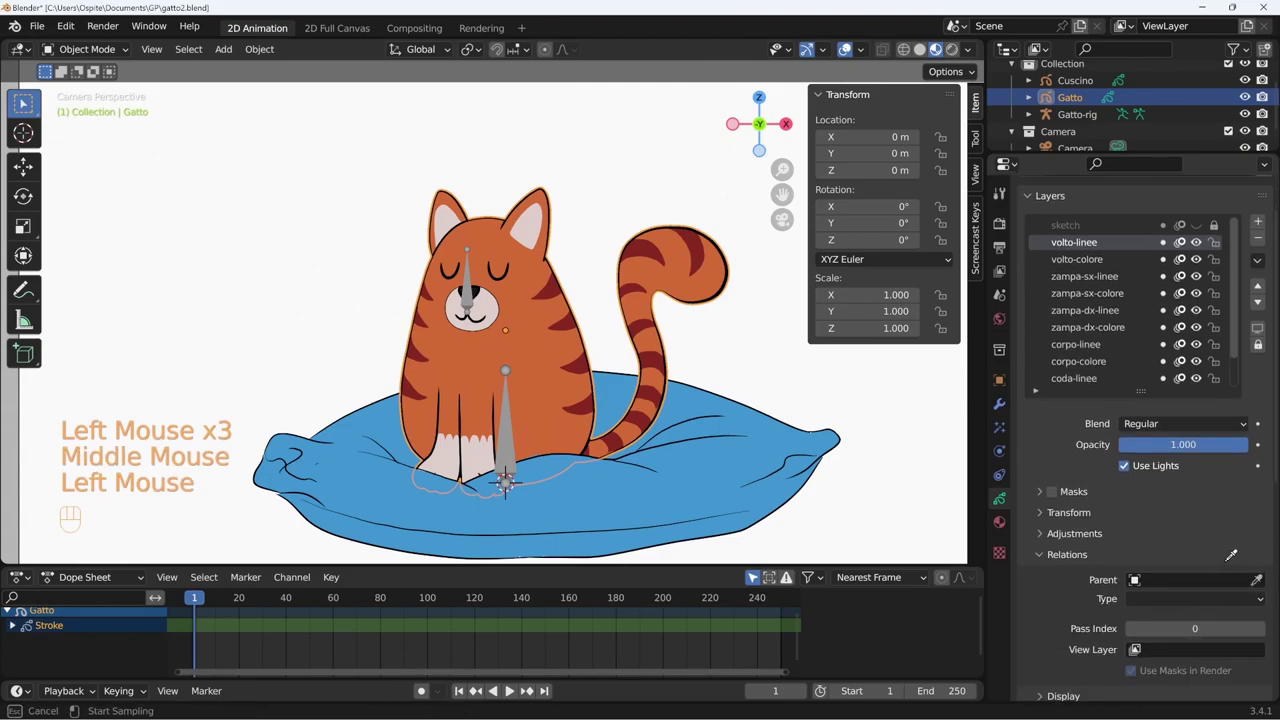
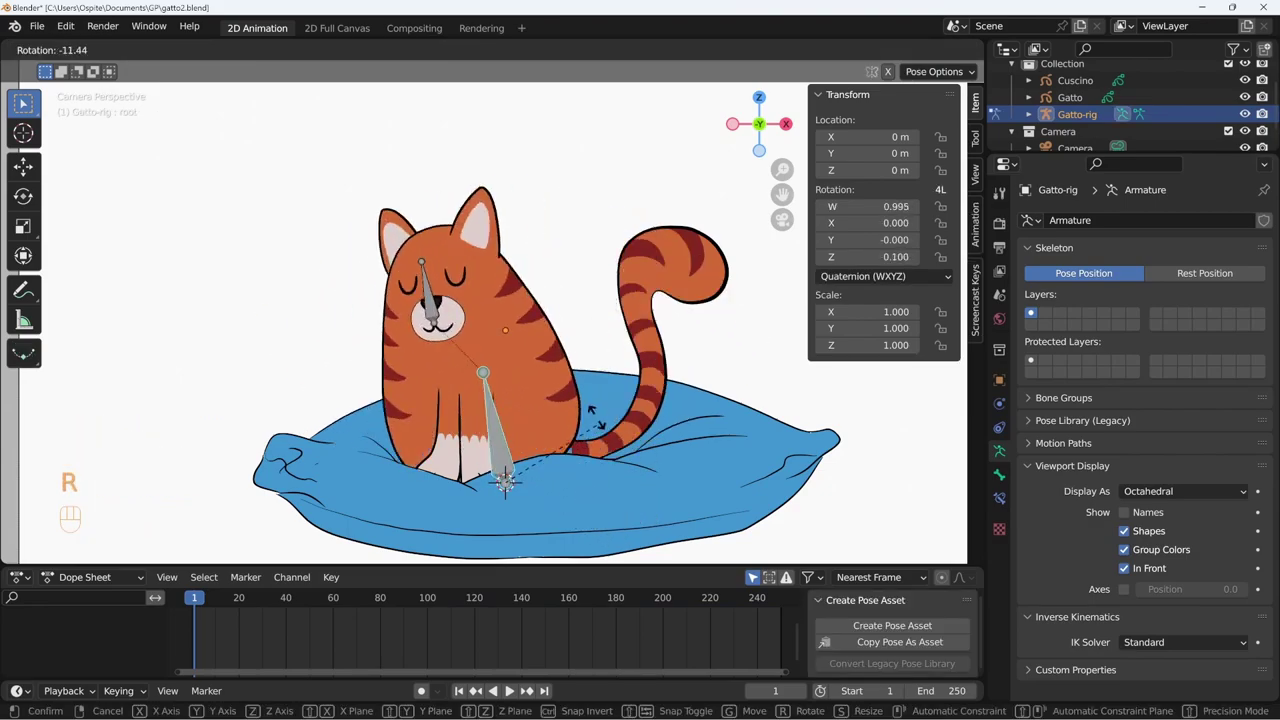
# Cancel the test rotation and keyframe the root bone's rest pose at frame 1.
pyautogui.click(472, 300)
pyautogui.press('g')
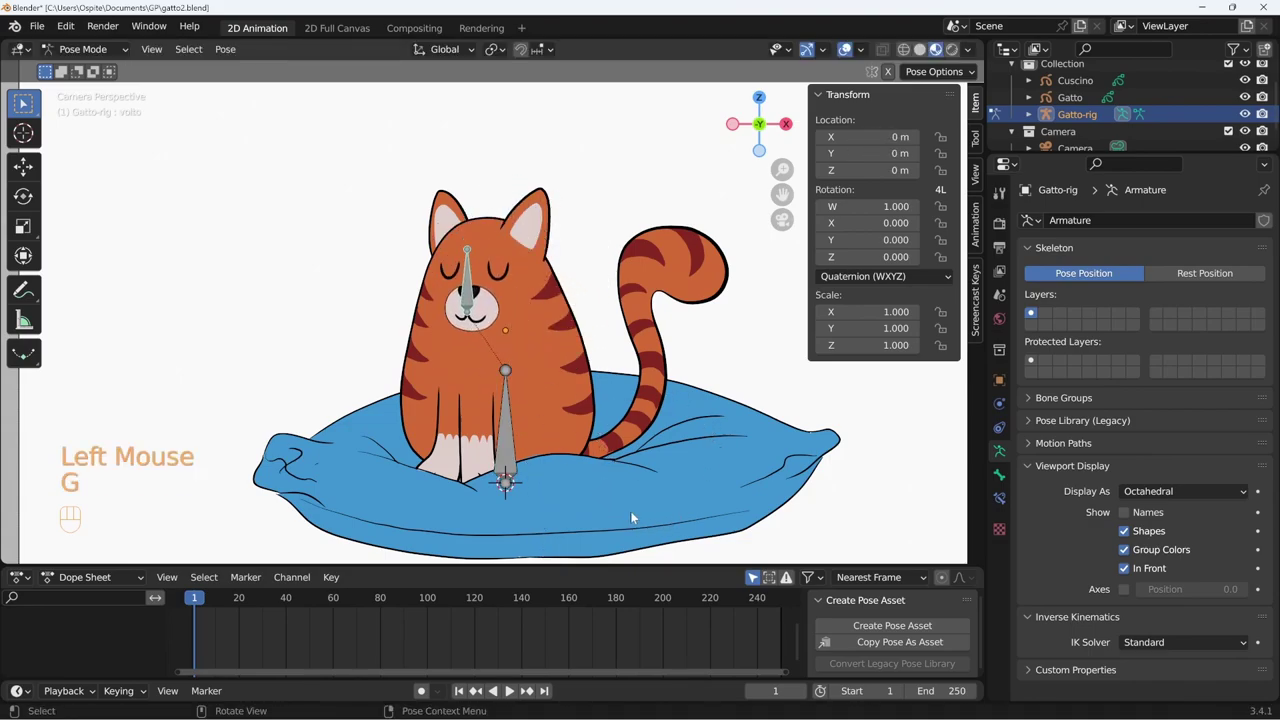
pyautogui.click(507, 440)
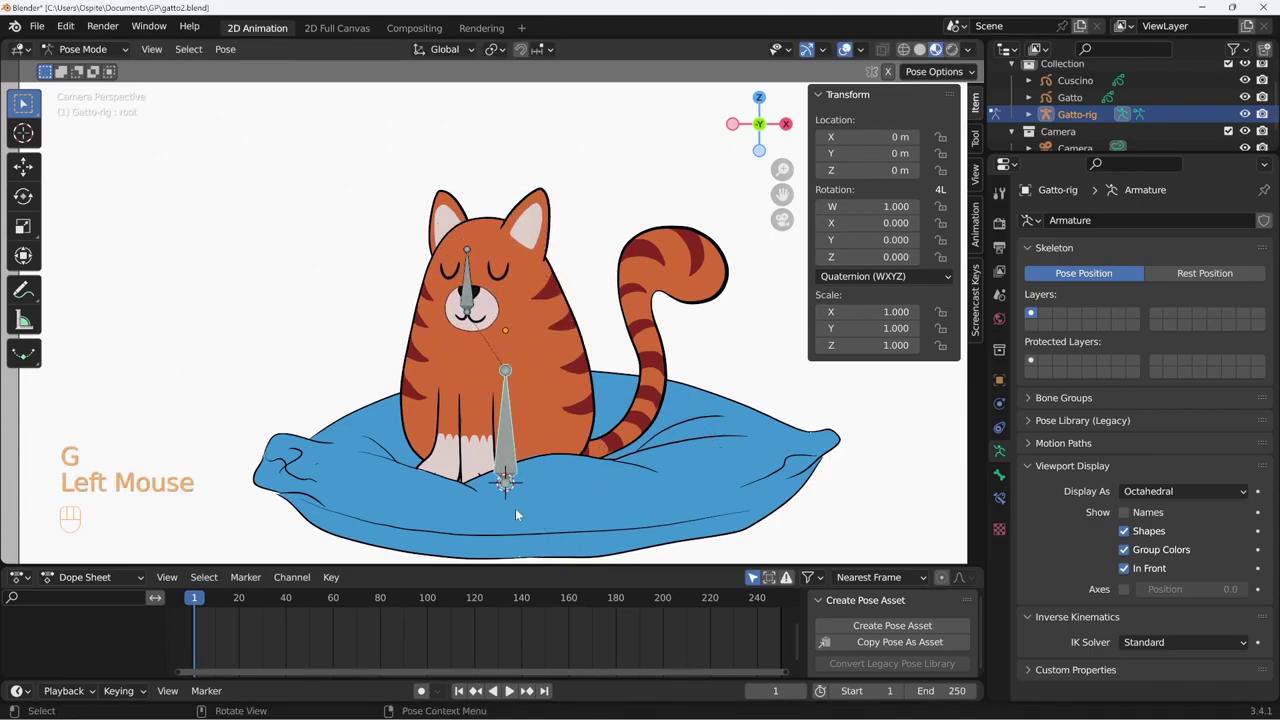
pyautogui.press('s')
pyautogui.press('ctrl+z')
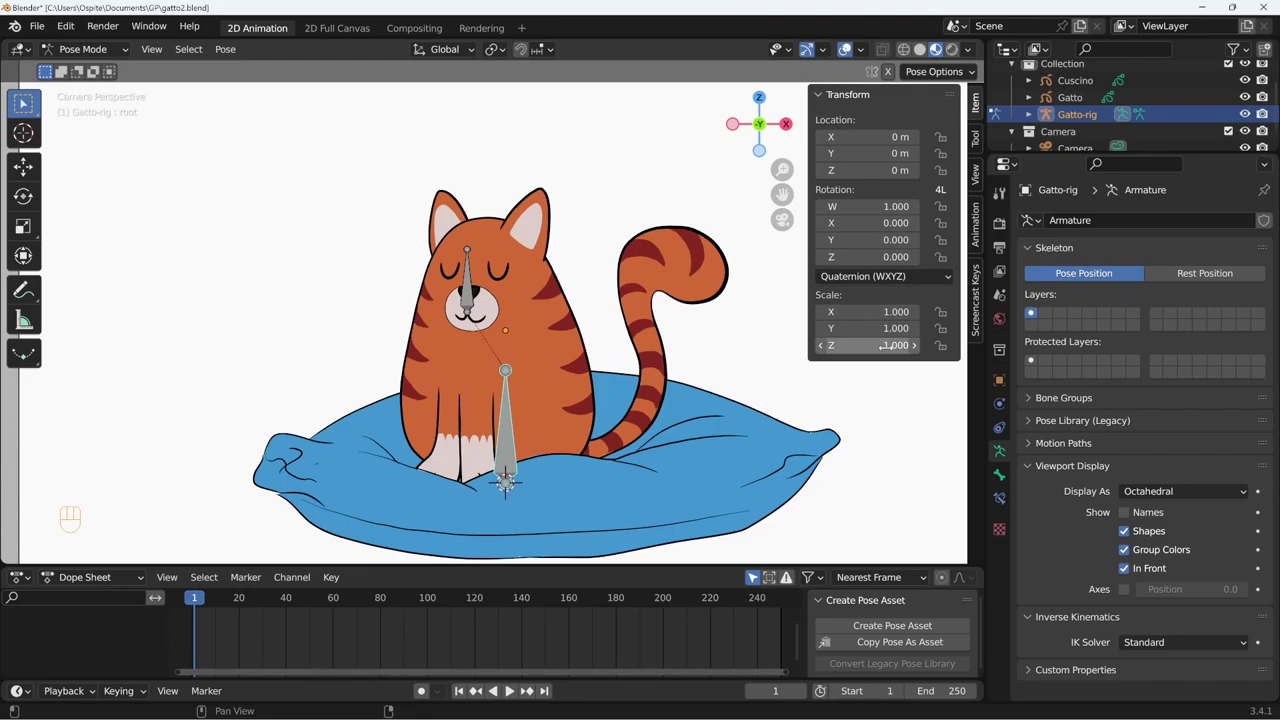
pyautogui.press('i')
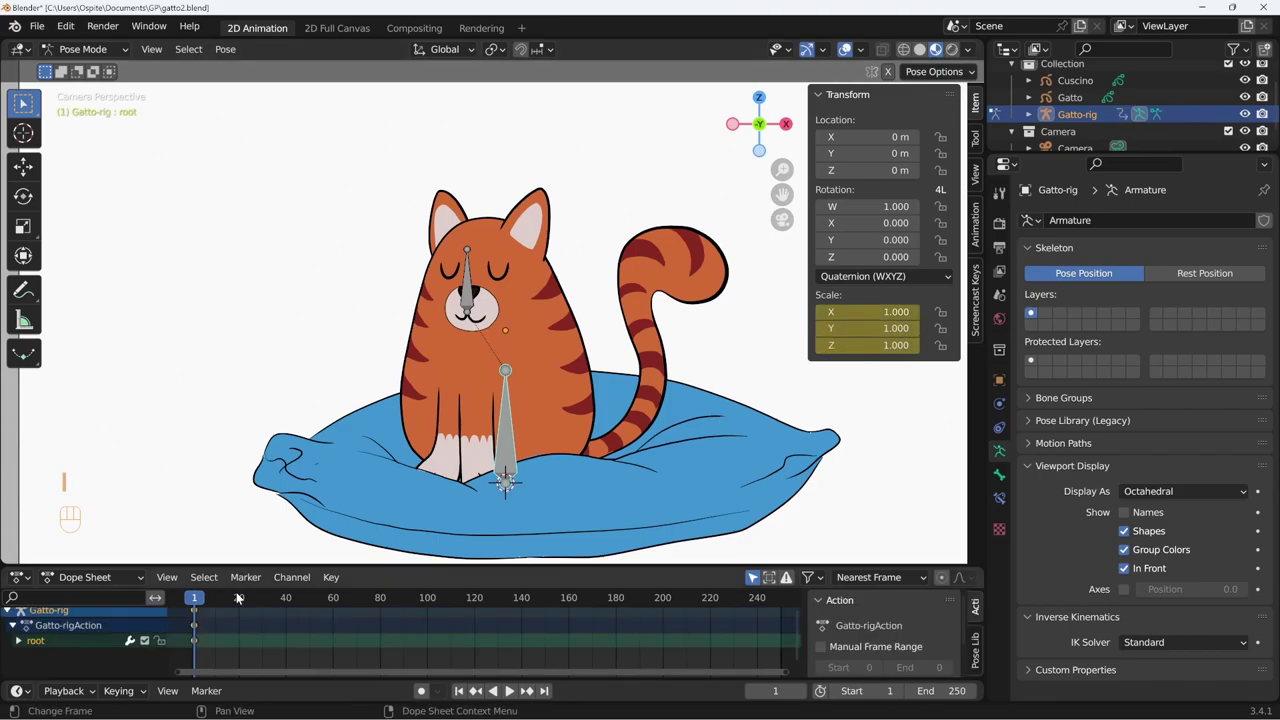
# Keyframe a slightly squashed root bone at frame 20 and its restored scale at frame 40.
pyautogui.click(243, 600)
pyautogui.press('s')
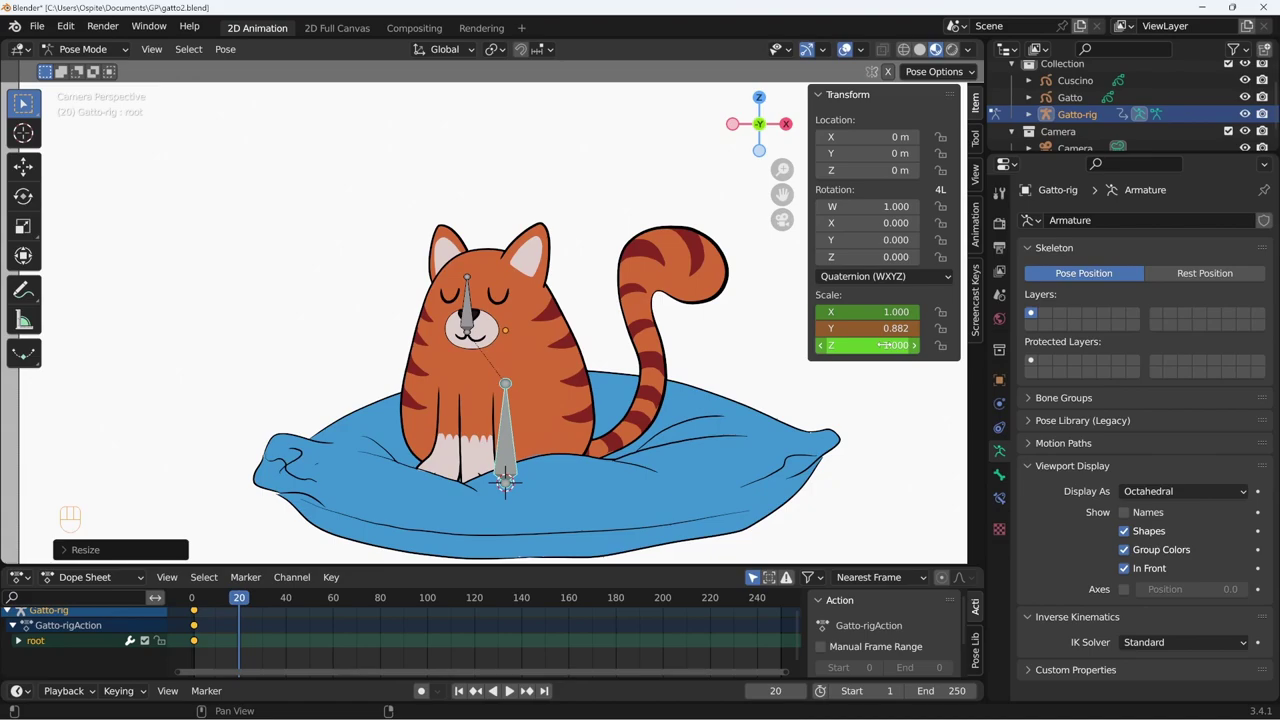
pyautogui.press('i')
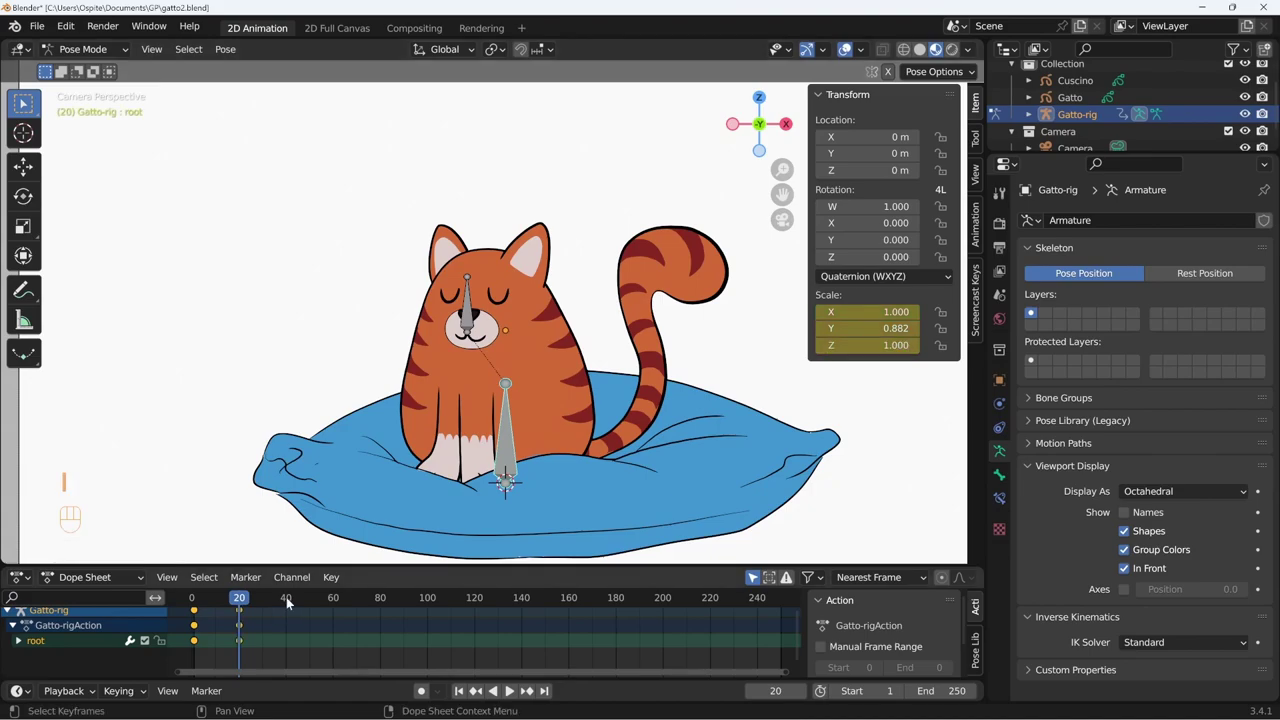
pyautogui.click(291, 601)
pyautogui.press('alt+s')
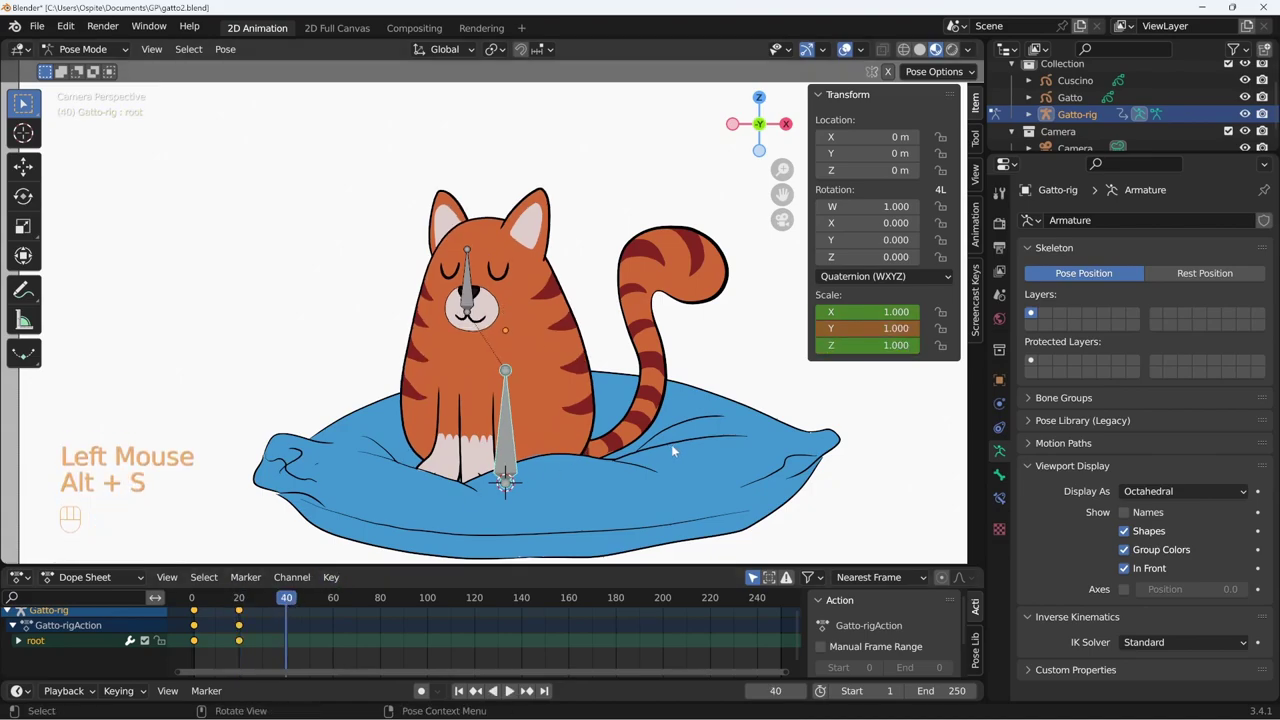
pyautogui.press('i')
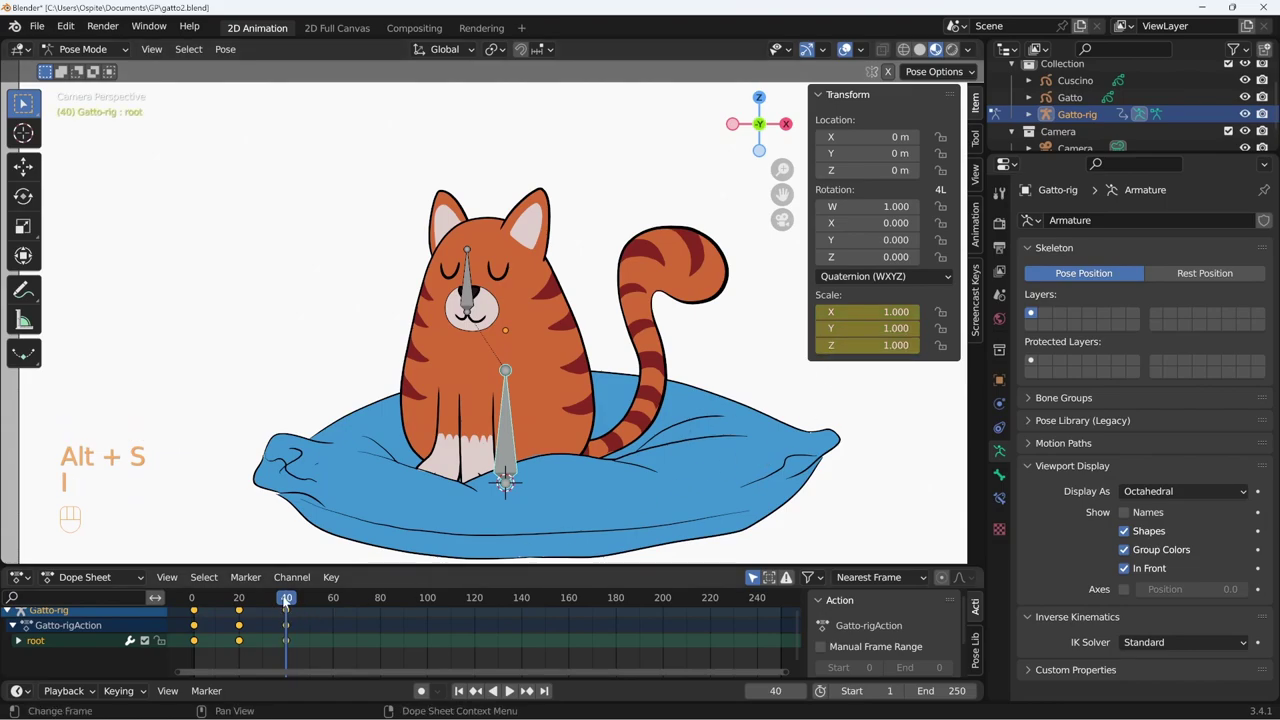
# Expand the root bone's channels and delete the unneeded X and Z Scale curves.
pyautogui.moveTo(283, 600); pyautogui.dragTo(254, 632)
pyautogui.press('ctrl+Tab')
pyautogui.click(351, 629)
pyautogui.click(354, 631)
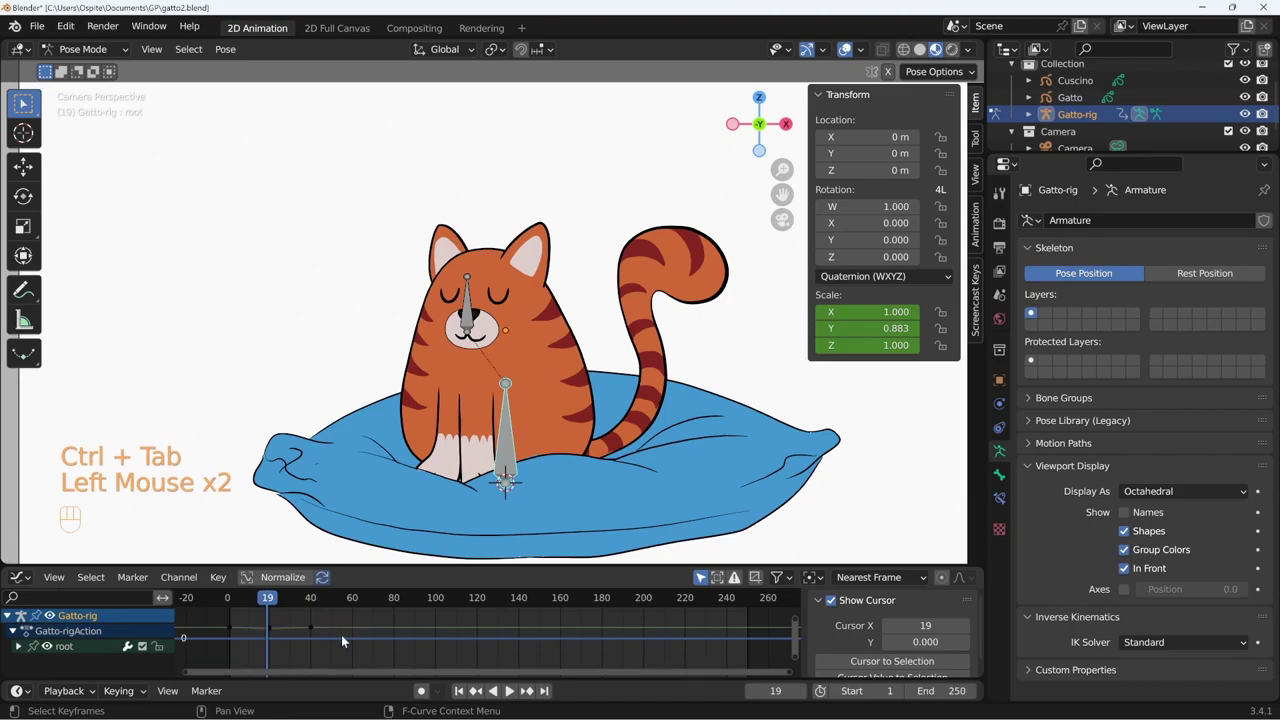
pyautogui.click(108, 622)
pyautogui.middleClick(108, 622)
pyautogui.click(72, 634)
pyautogui.click(84, 650)
pyautogui.click(85, 666)
pyautogui.click(89, 635)
pyautogui.press('Delete')
pyautogui.click(89, 648)
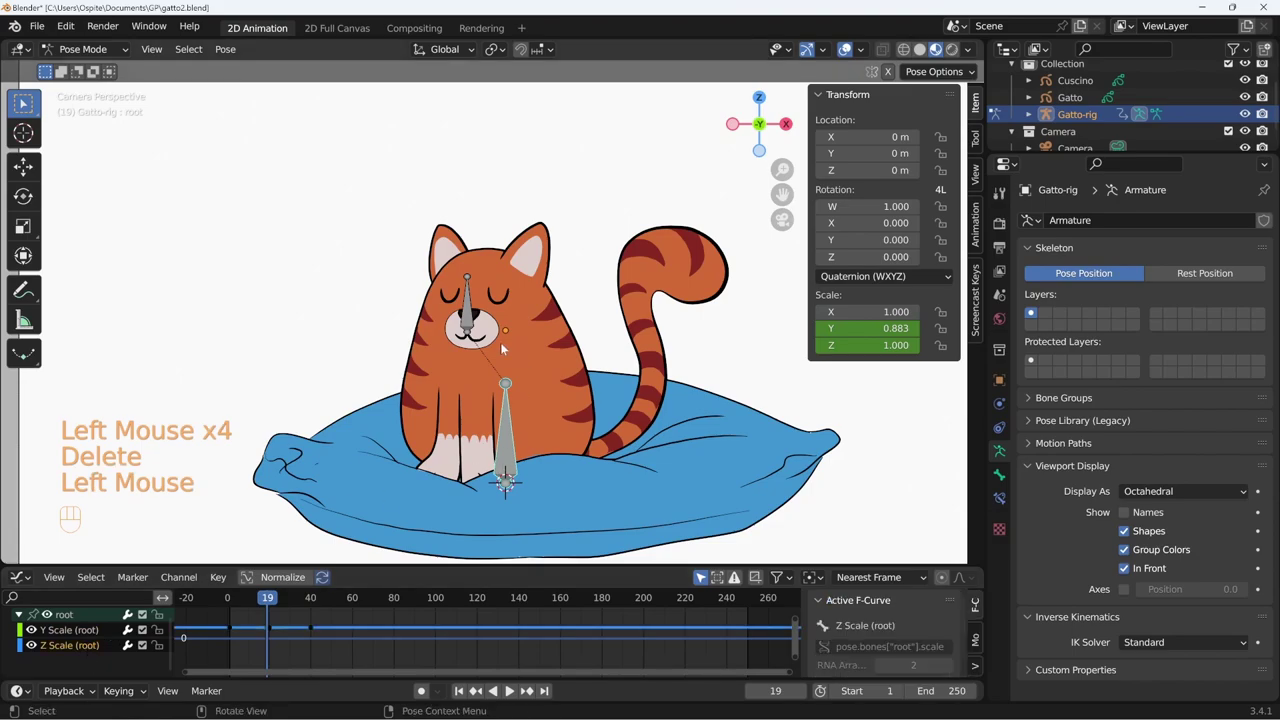
pyautogui.press('Delete')
# Make the root Y Scale curve cyclic, play to check the loop and rewind to frame 1.
pyautogui.click(83, 632)
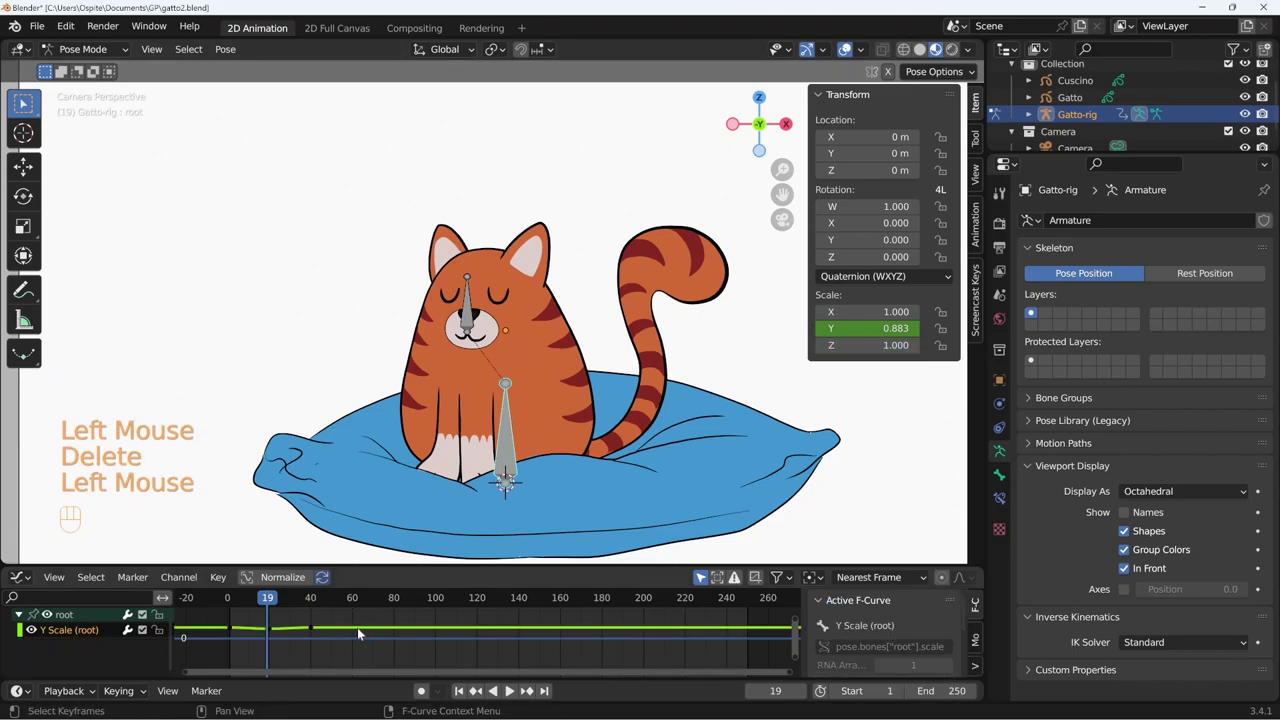
pyautogui.press('a')
pyautogui.press('shift+e')
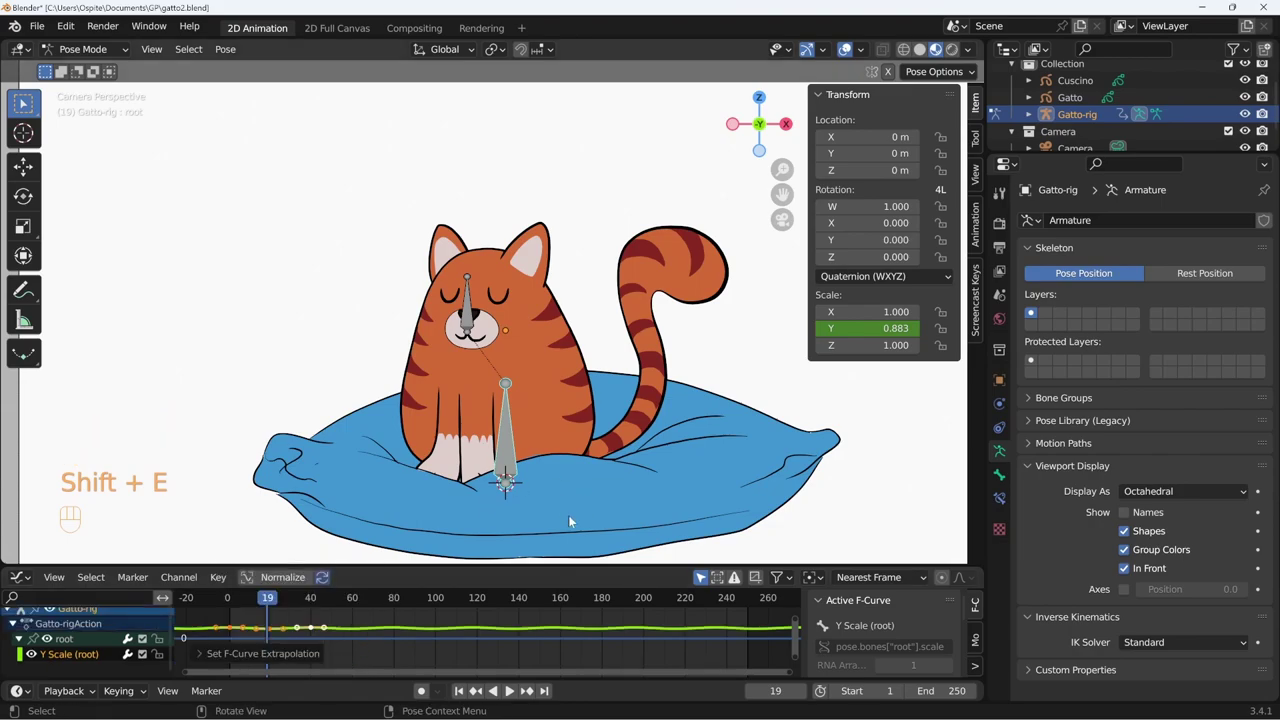
pyautogui.press('shift+space')
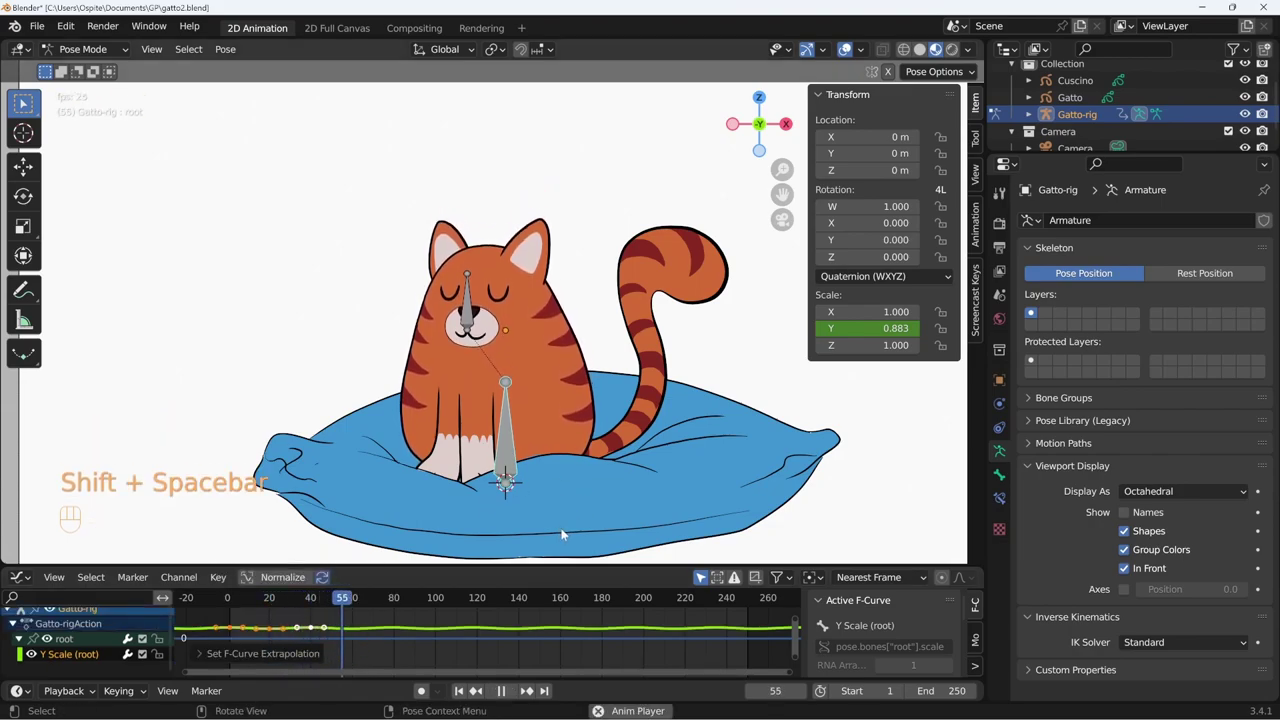
pyautogui.press('shift+space')
pyautogui.press('shift+Left')
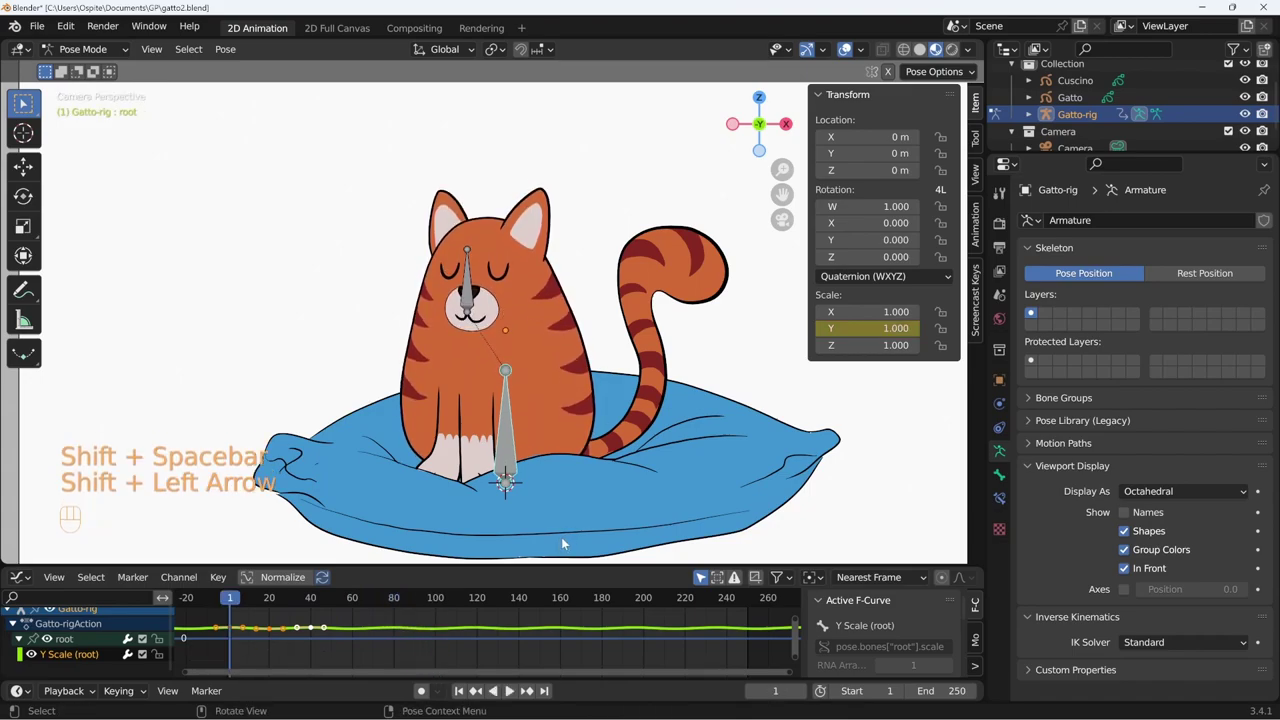
# Extrude a coda bone along the cat's tail and display the armature as sticks.
pyautogui.press('ctrl+Tab')
pyautogui.click(1008, 476)
pyautogui.click(1099, 299)
pyautogui.moveTo(1238, 397); pyautogui.dragTo(1220, 434)
pyautogui.click(514, 456)
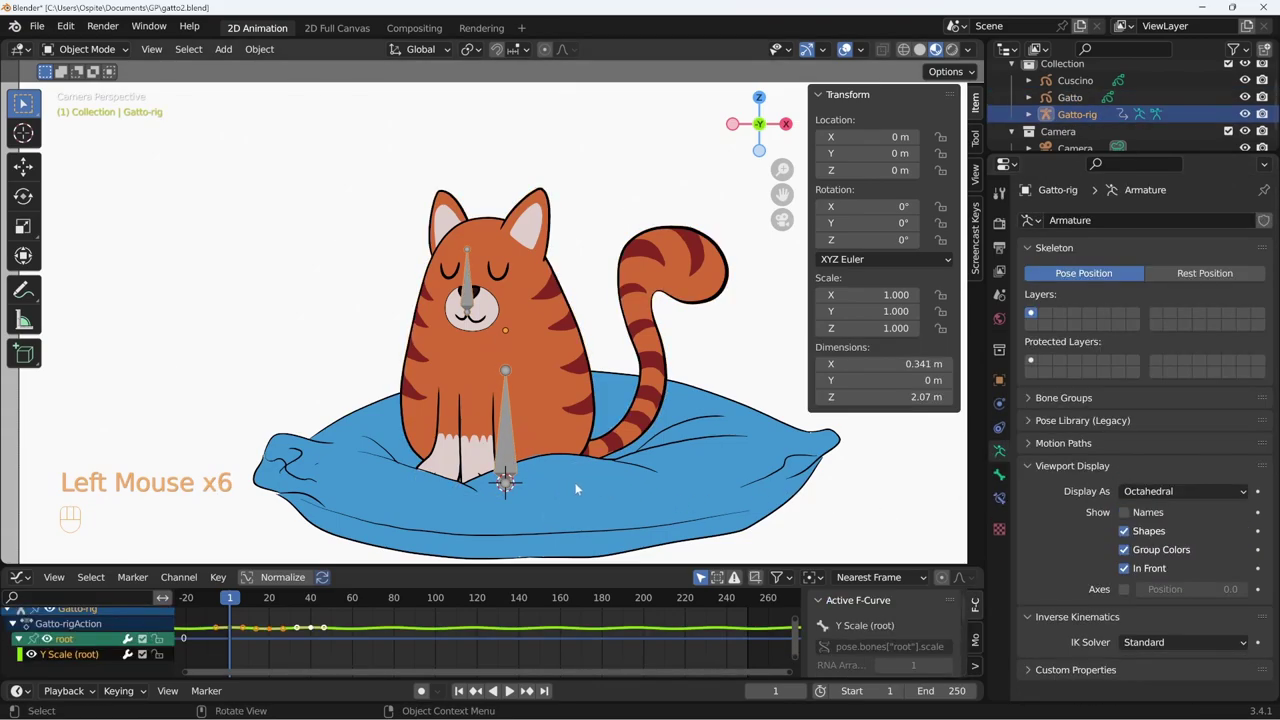
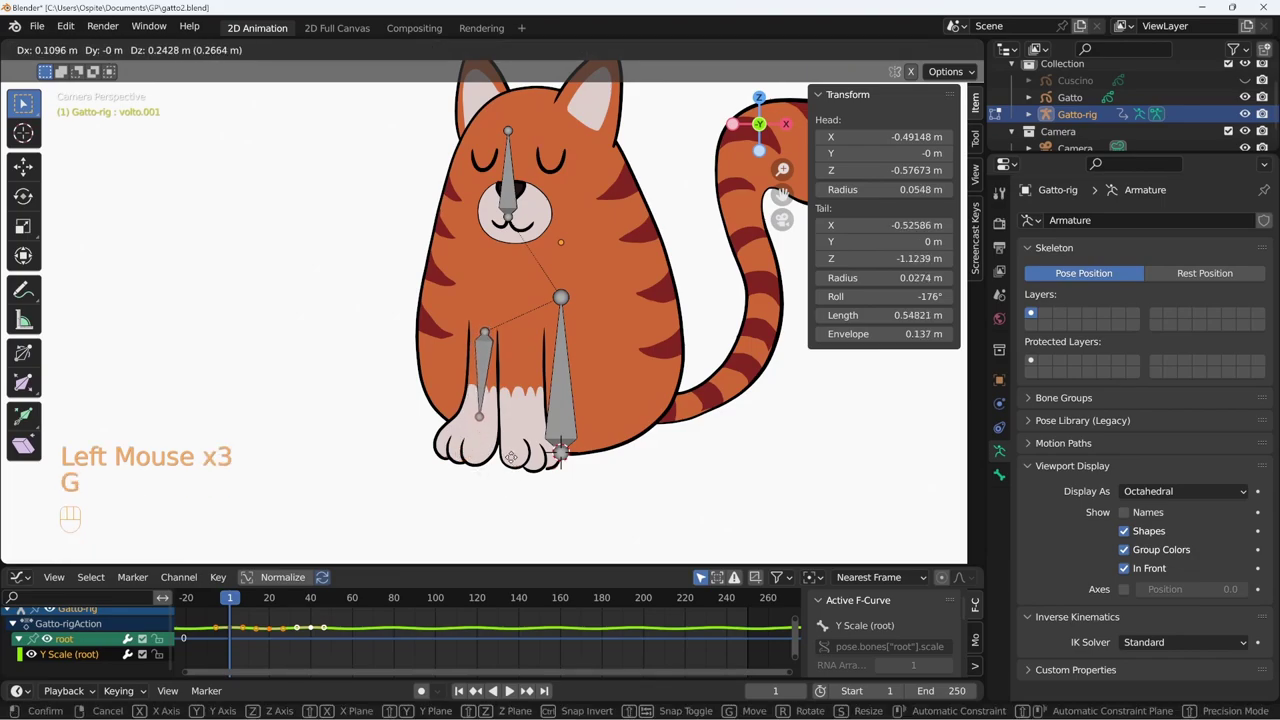
pyautogui.press('e')
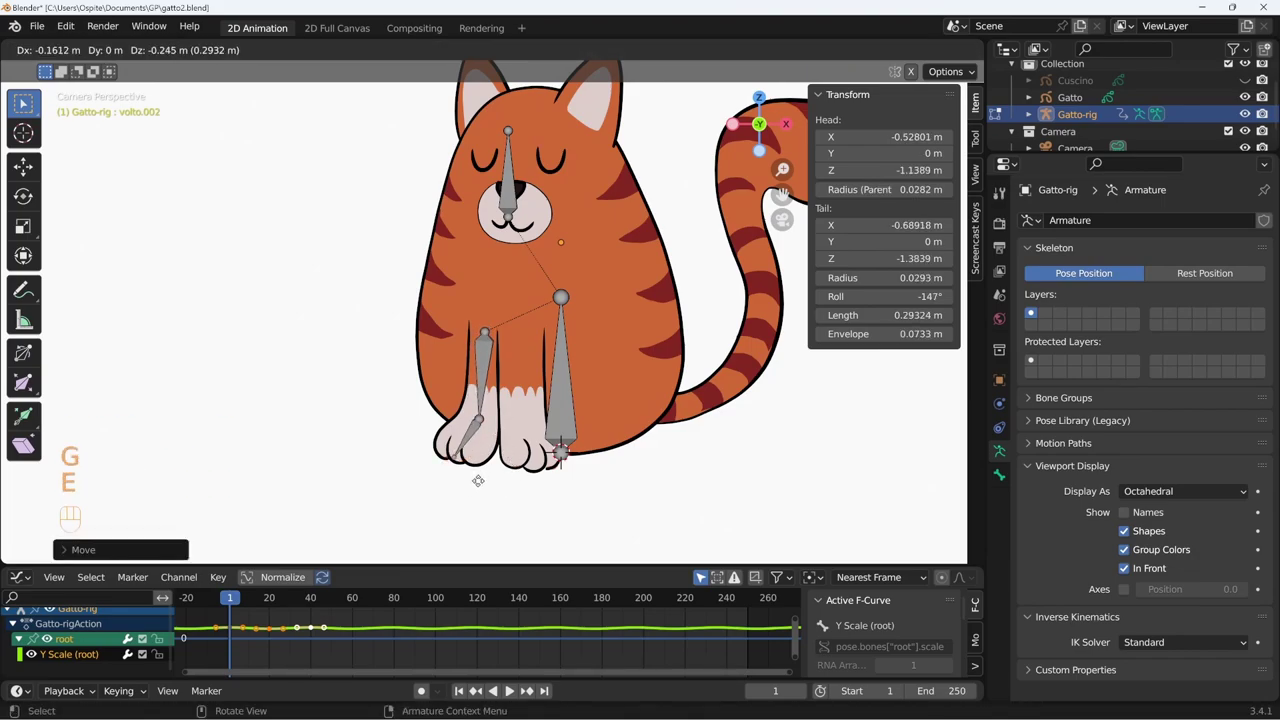
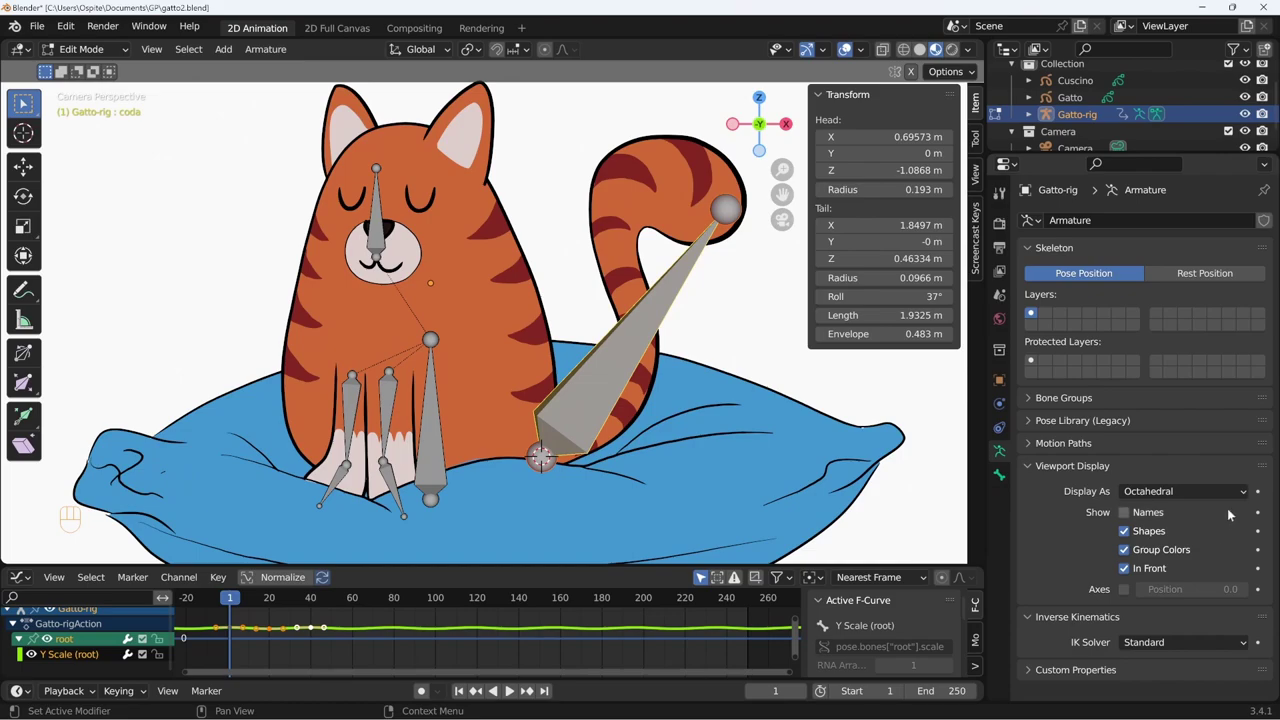
pyautogui.moveTo(1215, 494); pyautogui.dragTo(1190, 535)
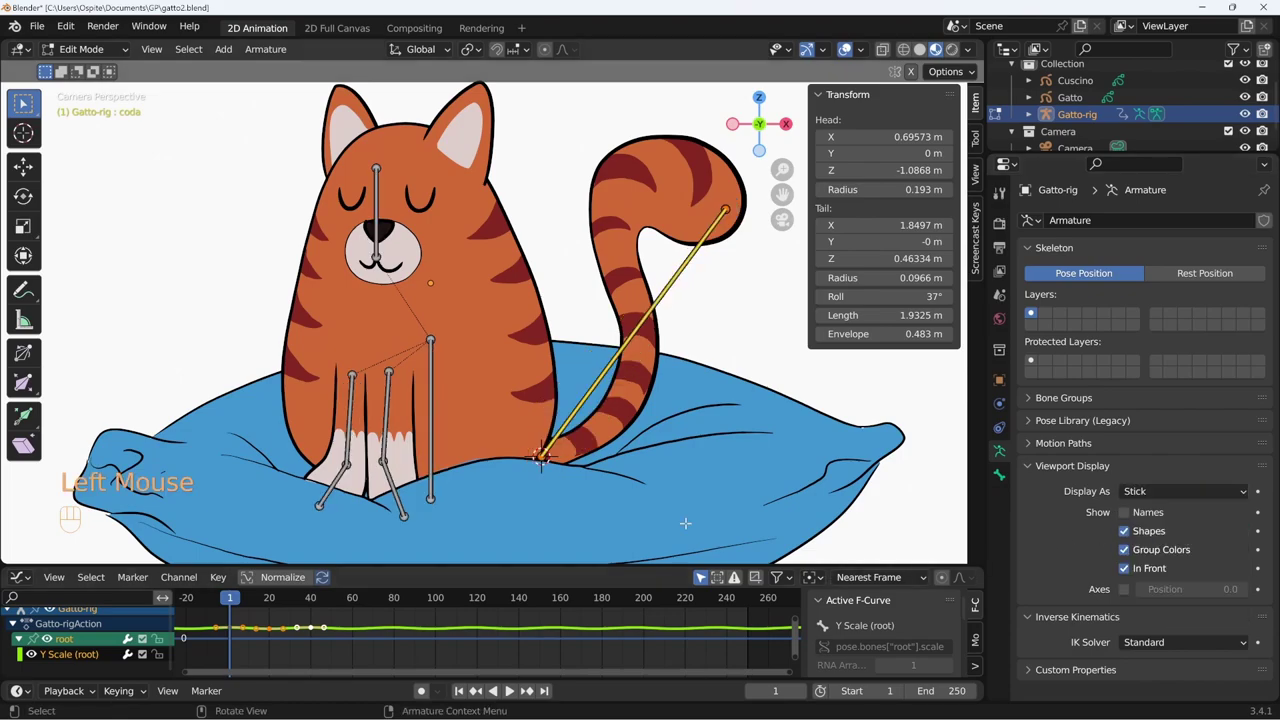
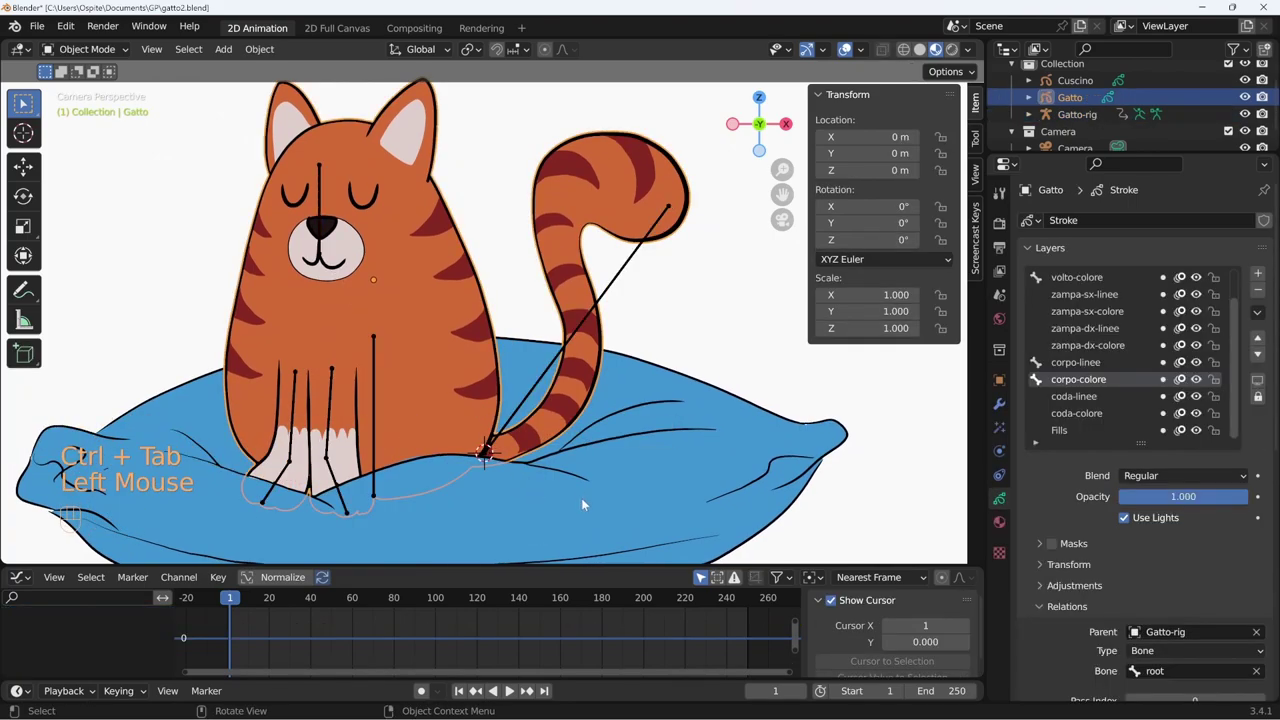
# Parent the coda-linee and coda-colore layers to Gatto-rig's coda bone via the eyedropper.
pyautogui.press('ctrl+s')
pyautogui.middleClick(1123, 422)
pyautogui.click(1110, 341)
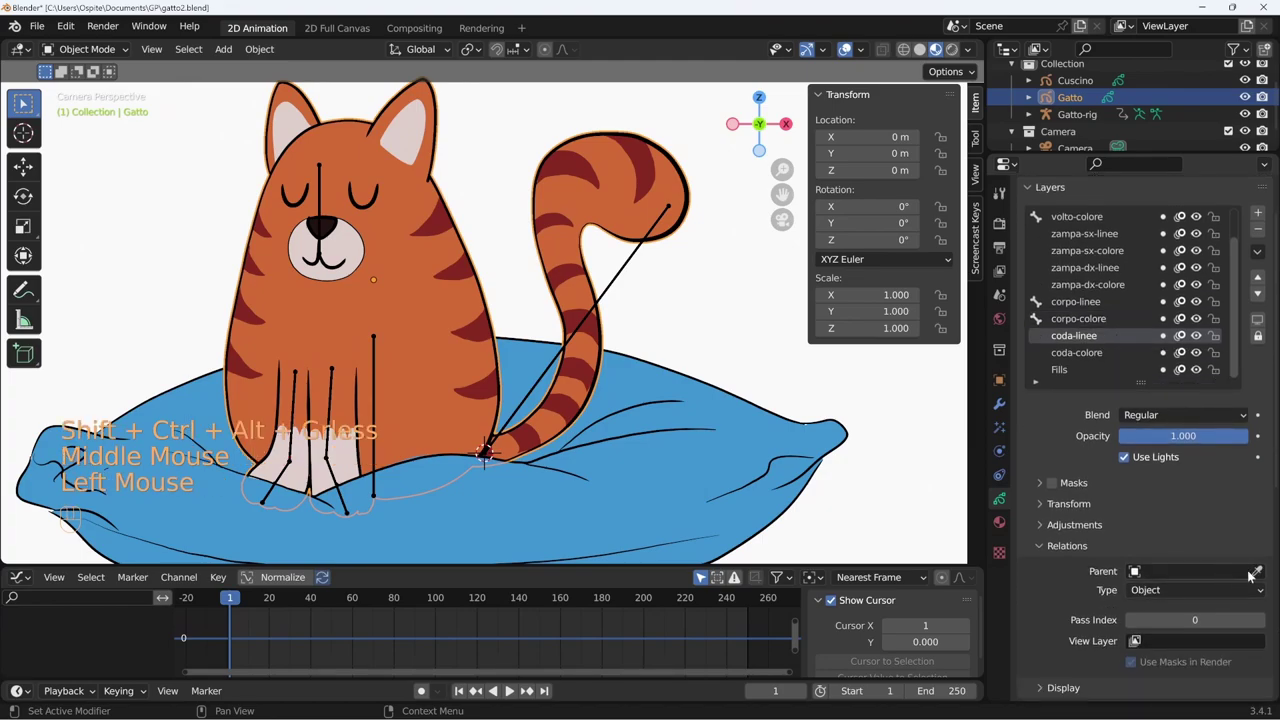
pyautogui.click(1265, 575)
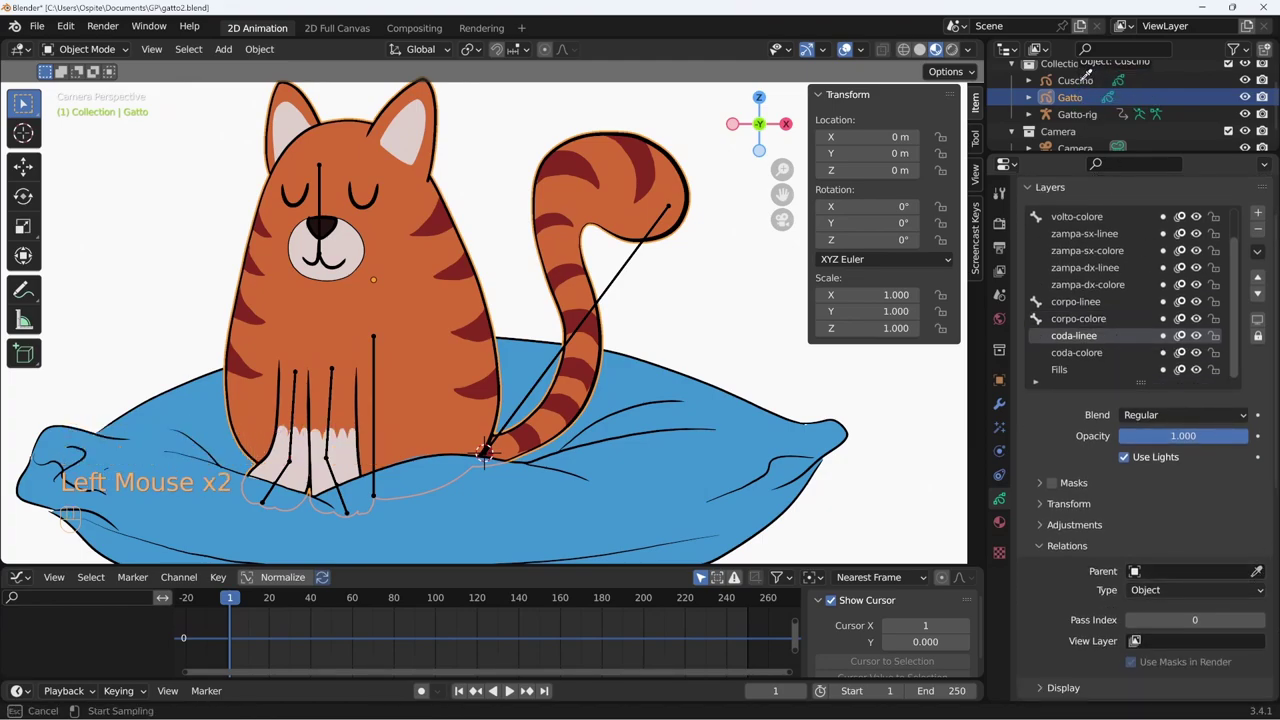
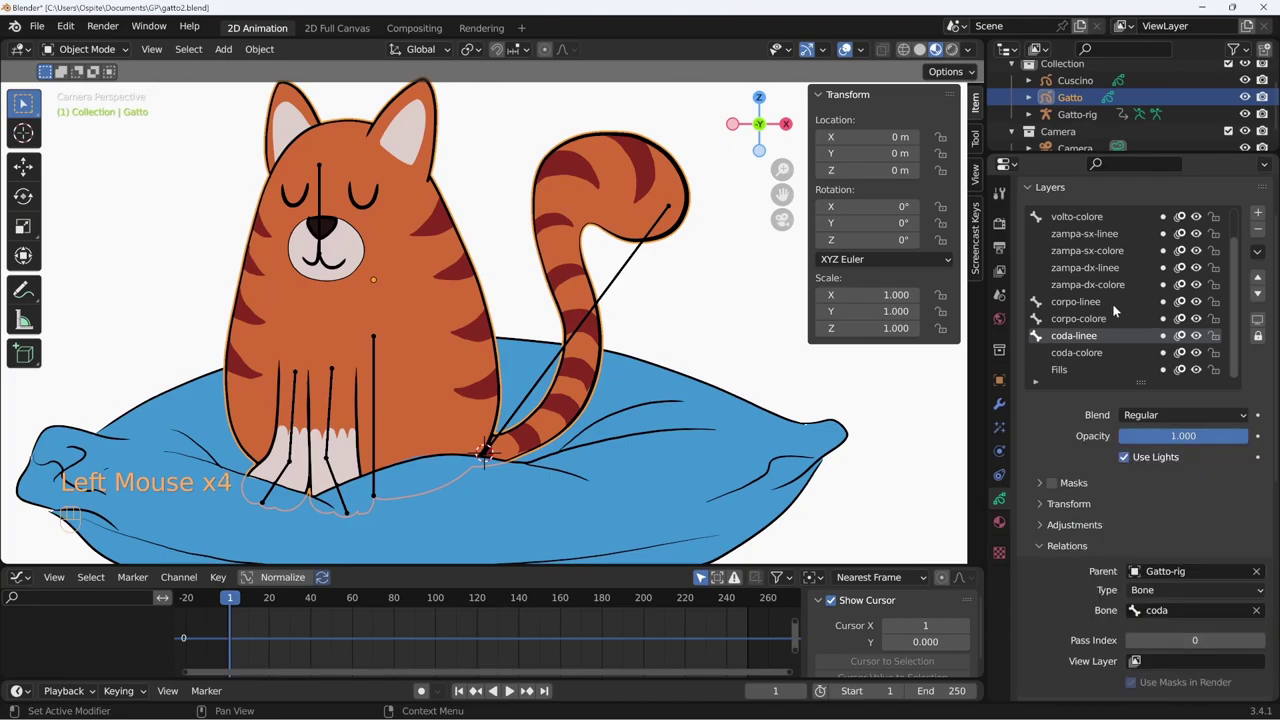
pyautogui.click(1103, 357)
pyautogui.click(1261, 578)
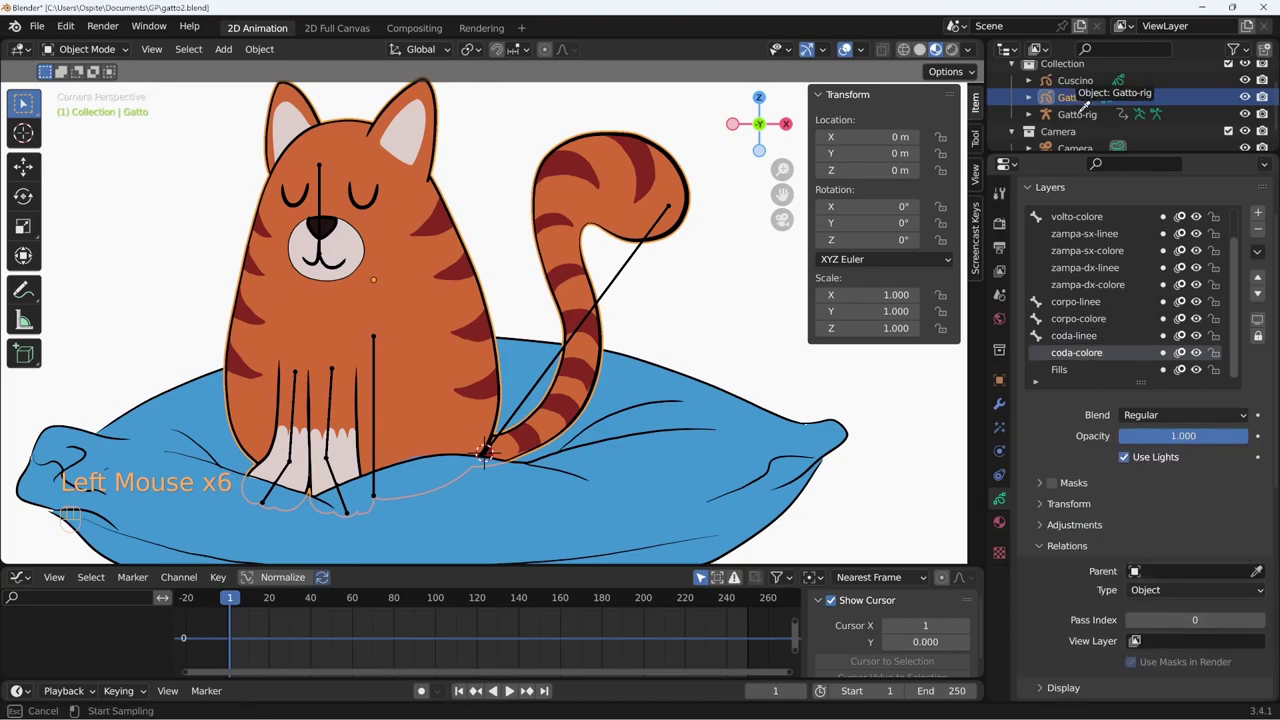
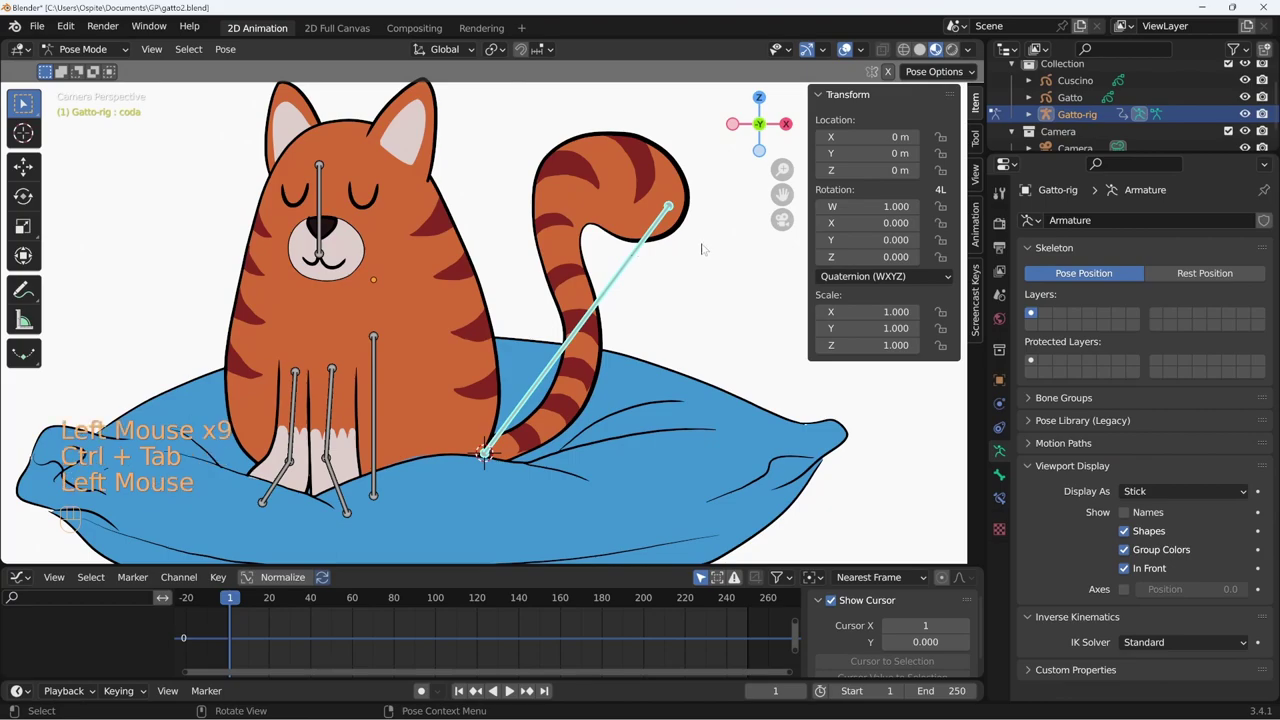
# Test-rotate the coda tail bone and test-squash the volto head bone, cancelling each.
pyautogui.press('r')
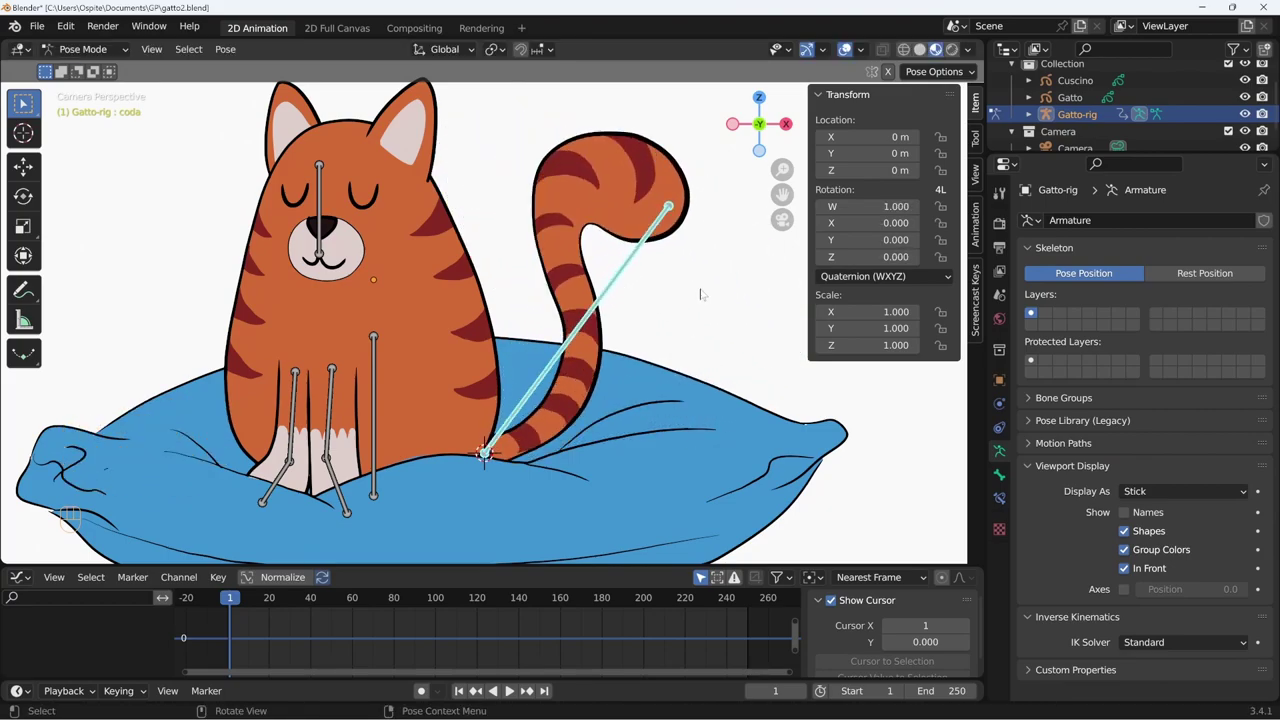
pyautogui.press('r')
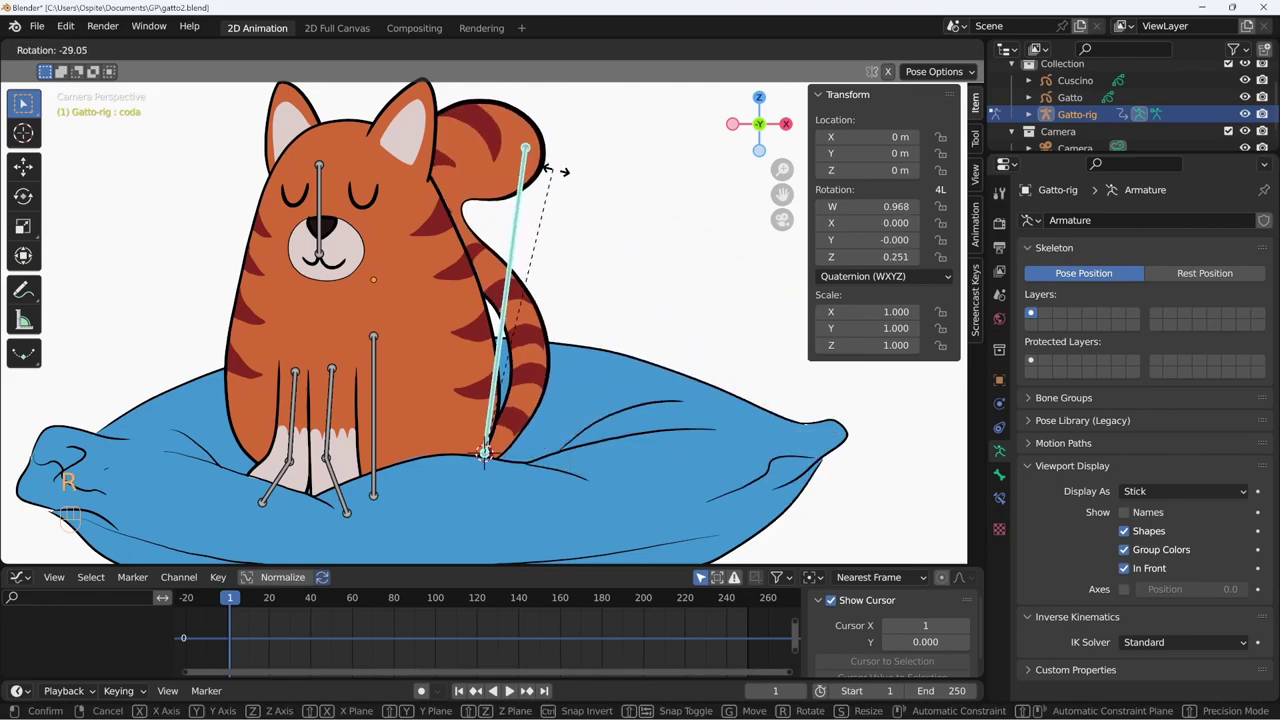
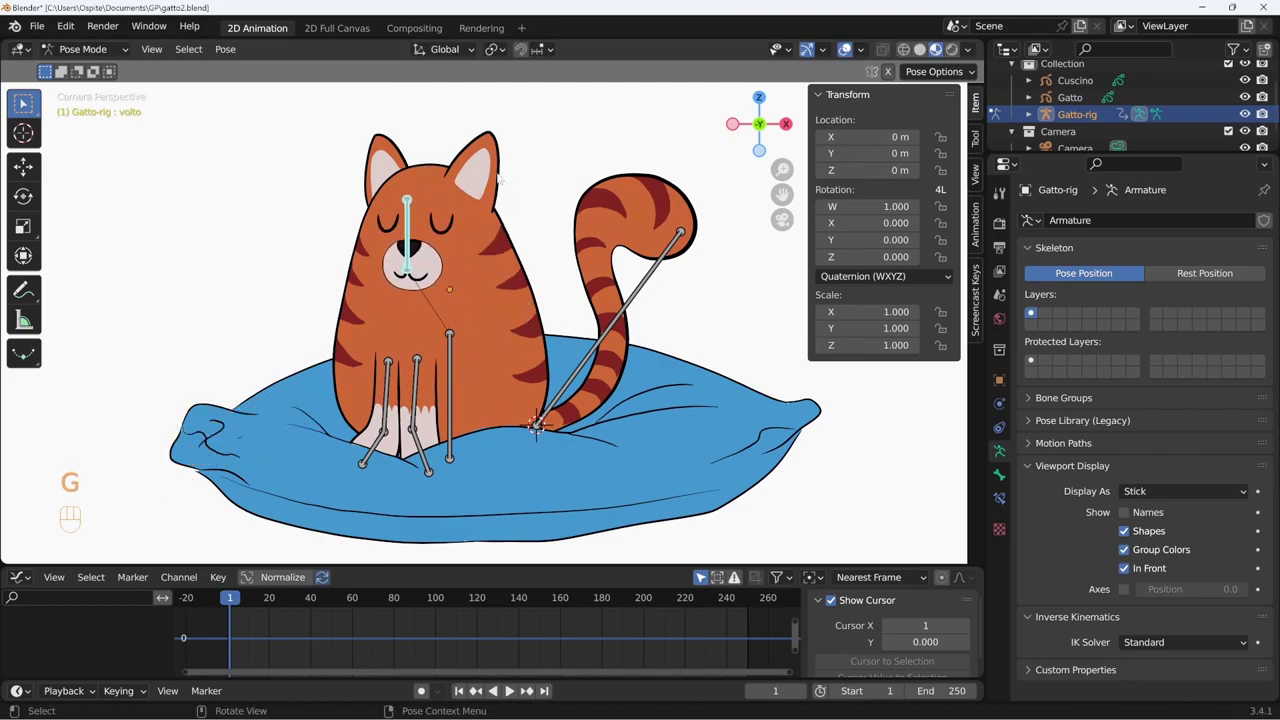
pyautogui.press('r')
pyautogui.press('s')
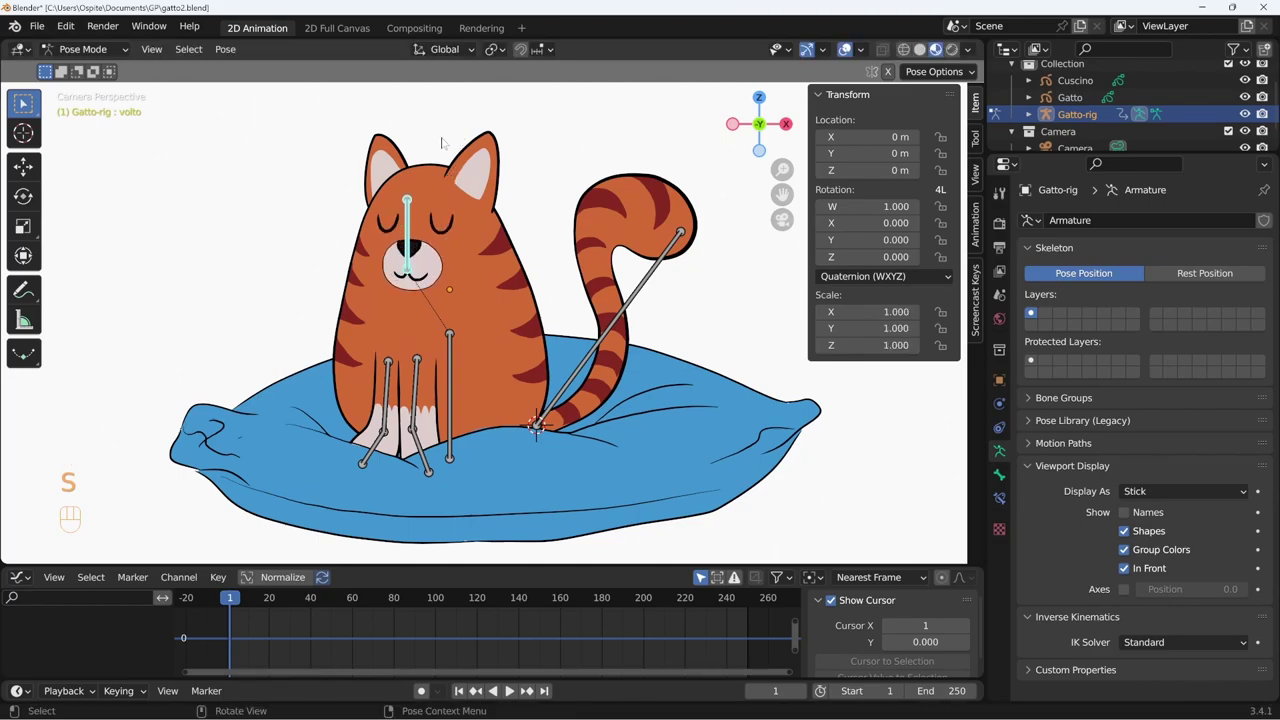
pyautogui.press('s')
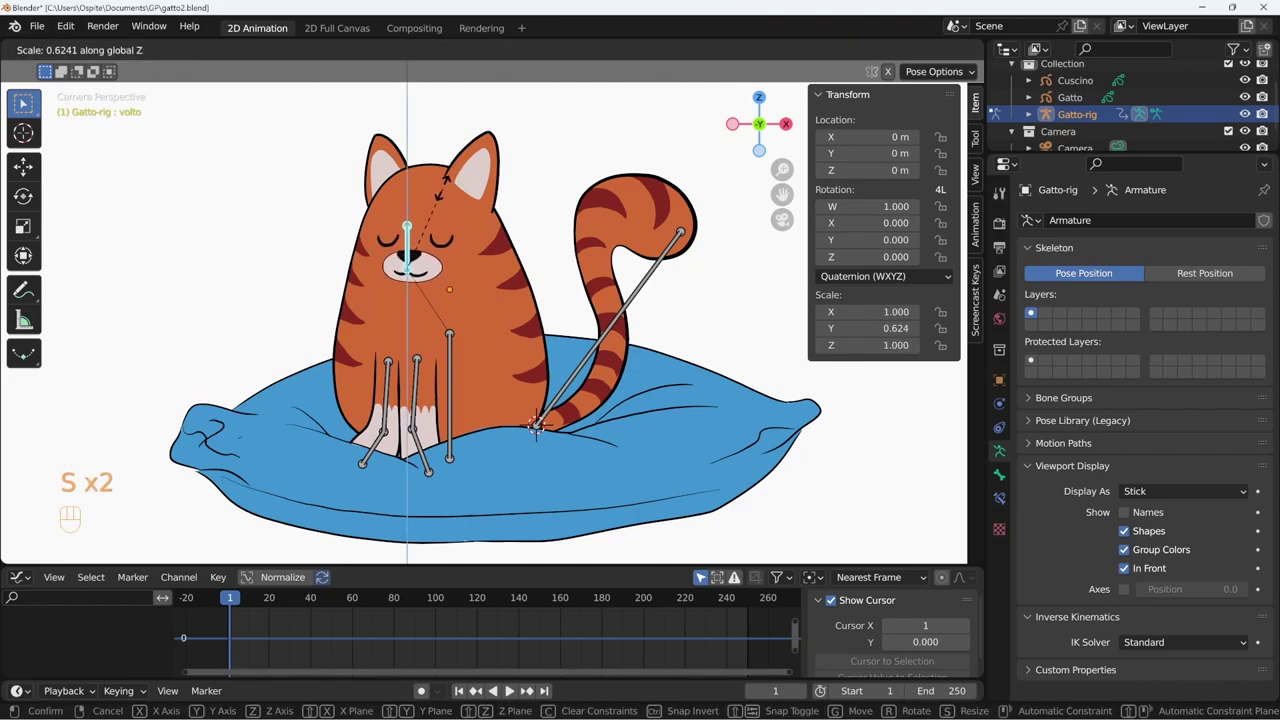
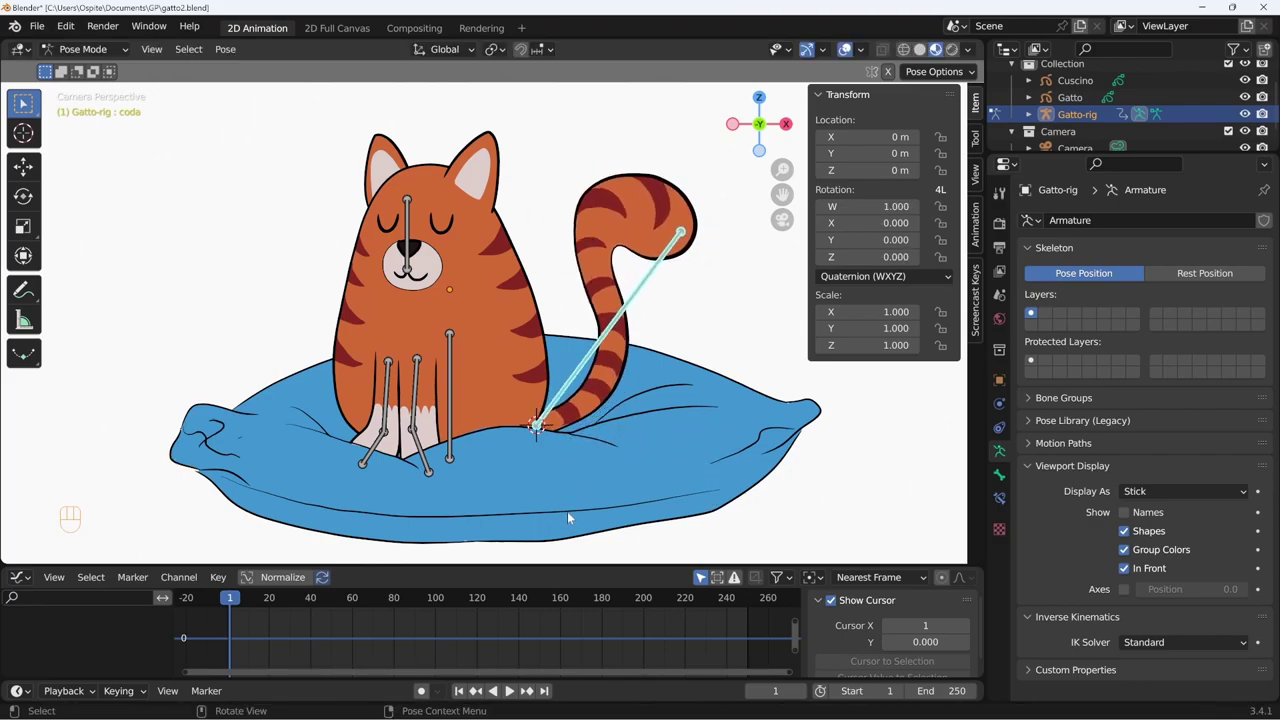
# Select the left and right paw bones and hide the Cuscino drawing in the Outliner.
pyautogui.click(417, 415)
pyautogui.click(424, 455)
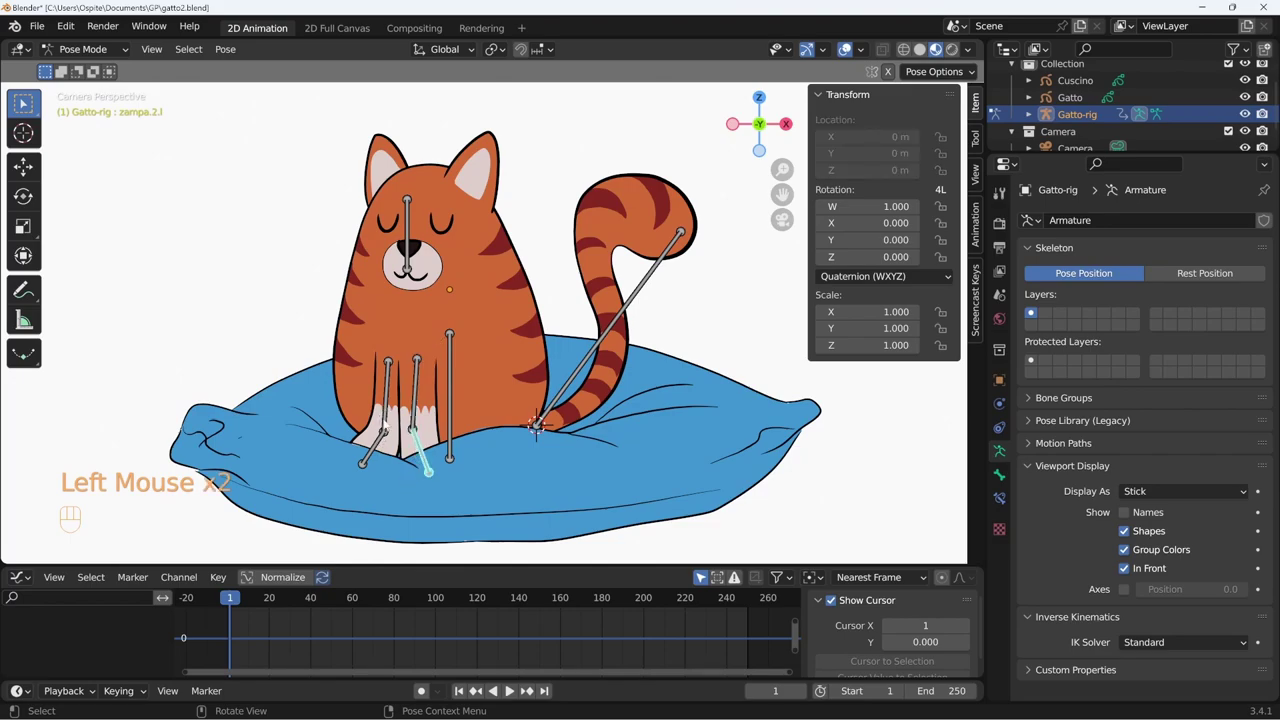
pyautogui.click(378, 450)
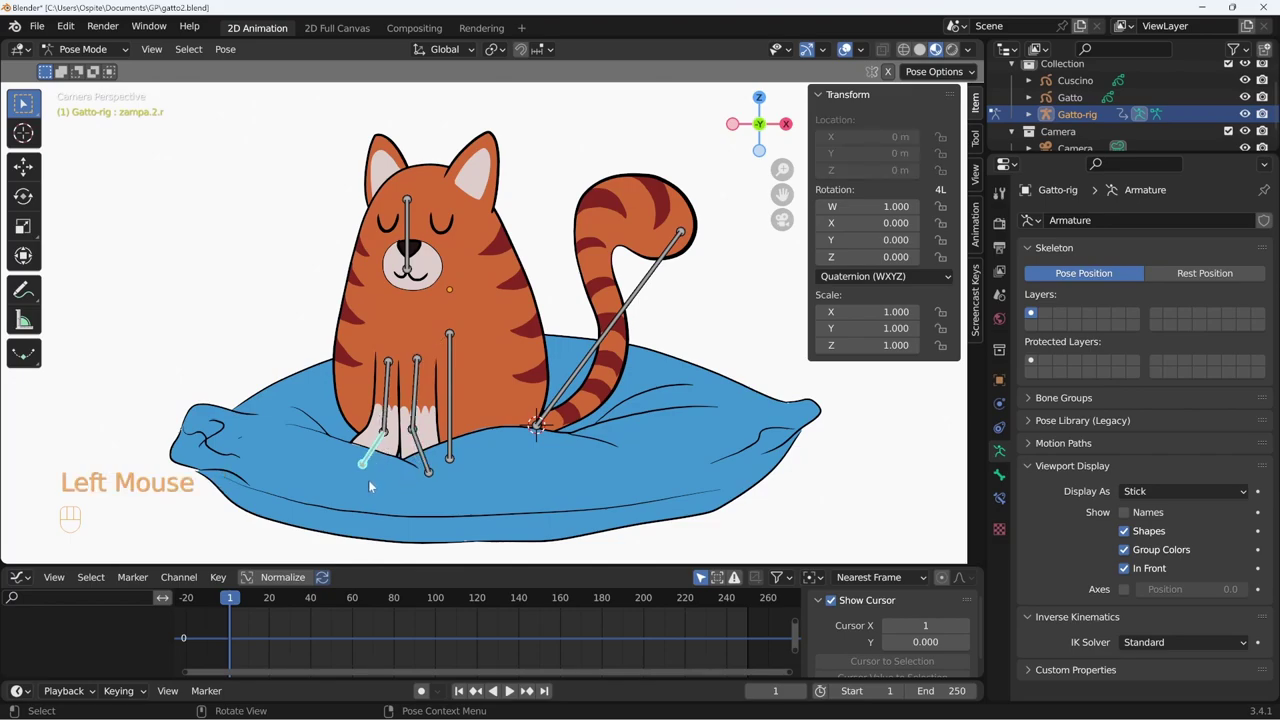
pyautogui.click(1251, 83)
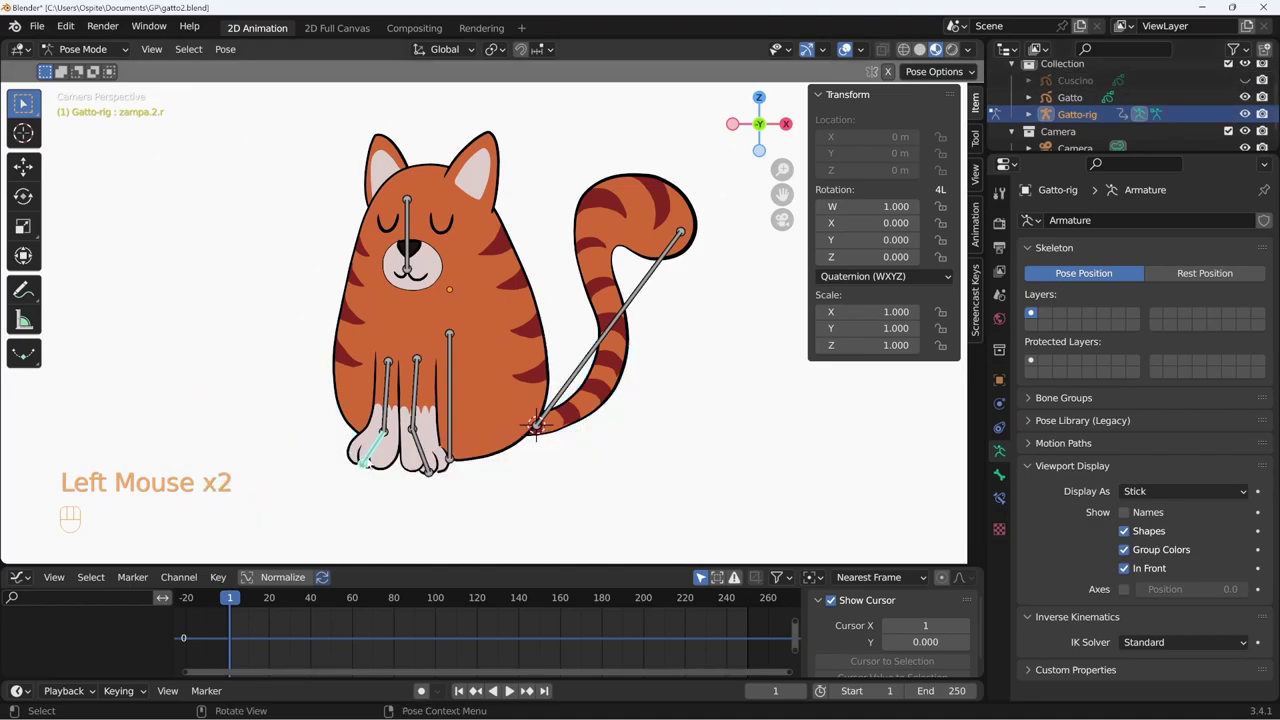
# Review the Gatto drawing's Object Data layers, then return to Pose Mode with the root bone selected.
pyautogui.press('r')
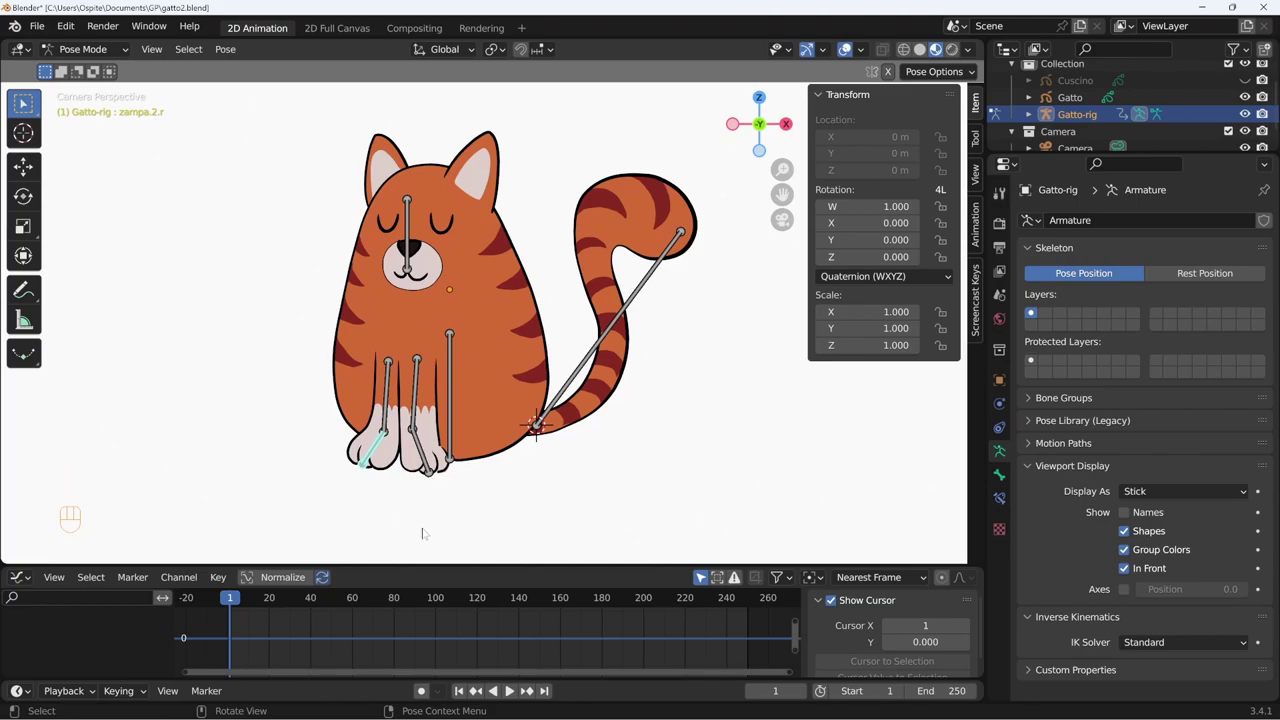
pyautogui.click(1003, 504)
pyautogui.click(1001, 480)
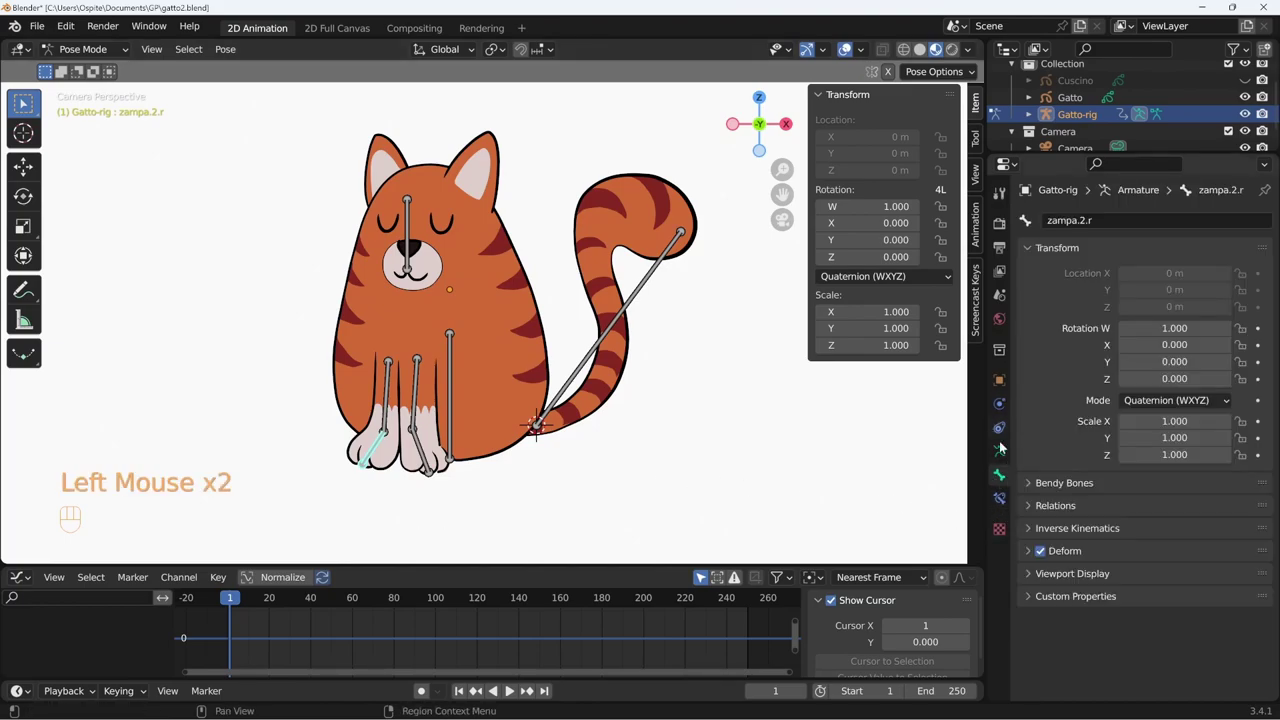
pyautogui.press('ctrl+Tab')
pyautogui.click(1020, 494)
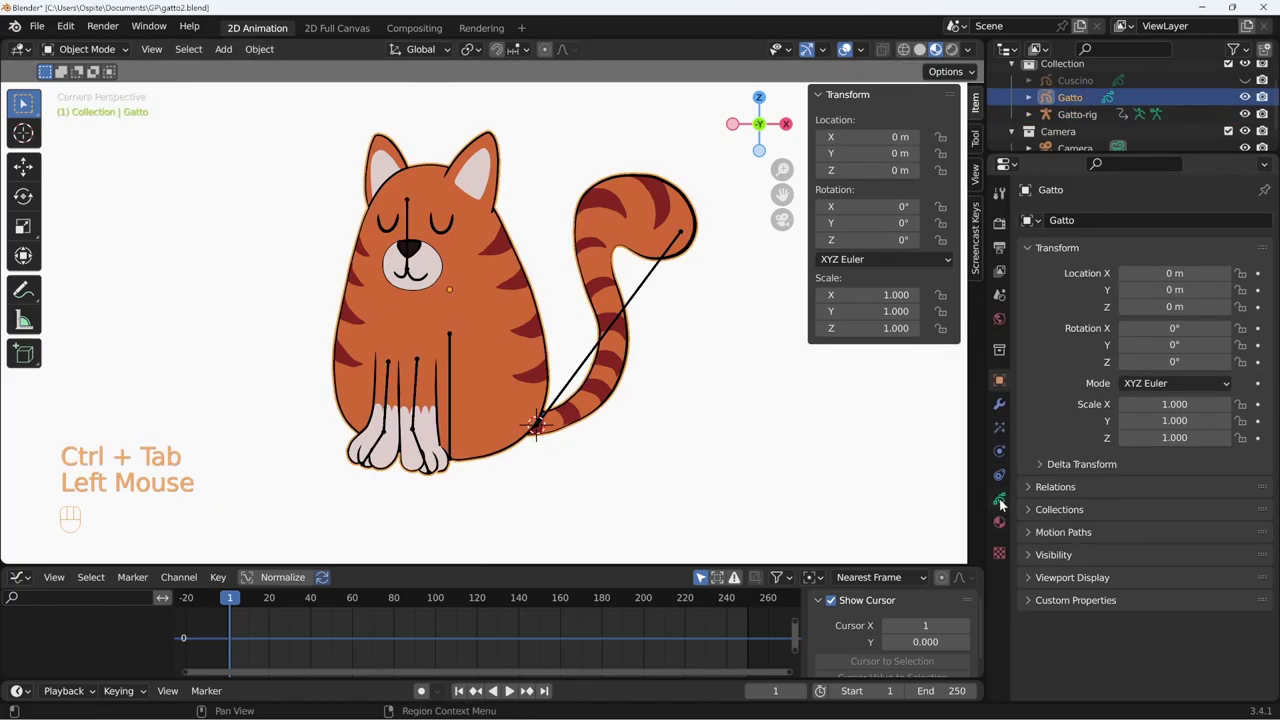
pyautogui.click(1004, 504)
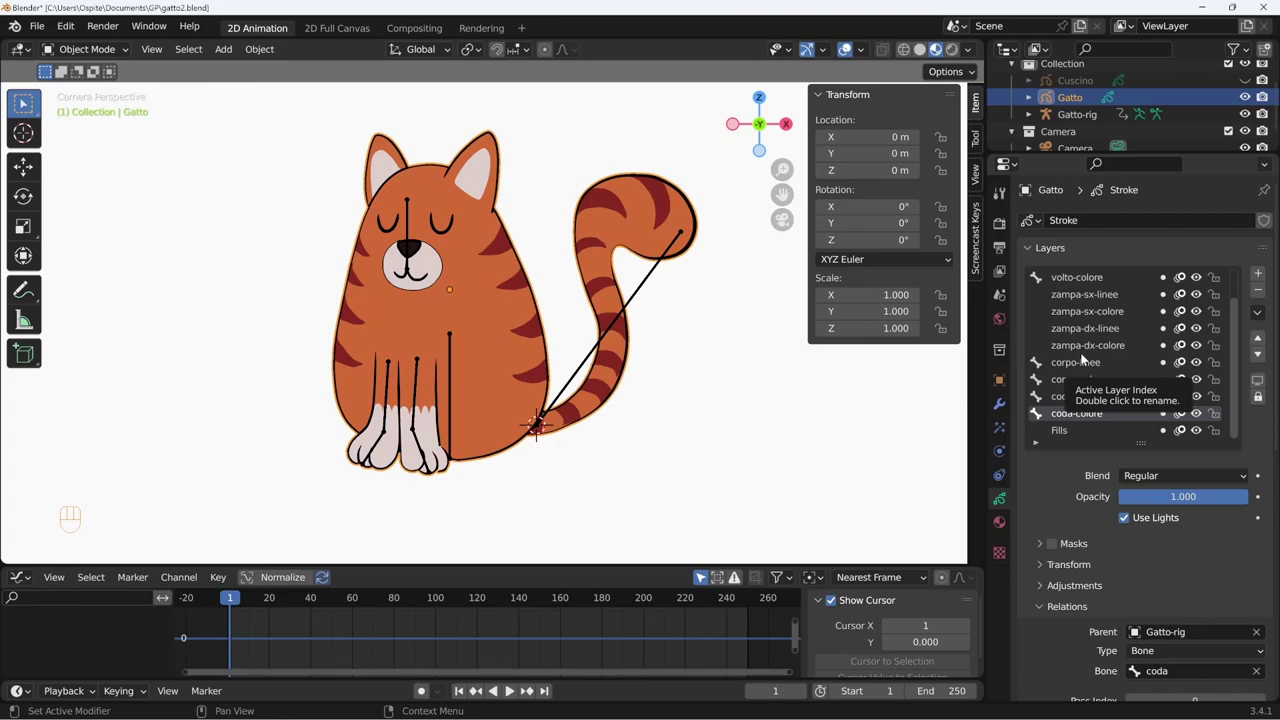
pyautogui.press('ctrl+Tab')
pyautogui.click(455, 423)
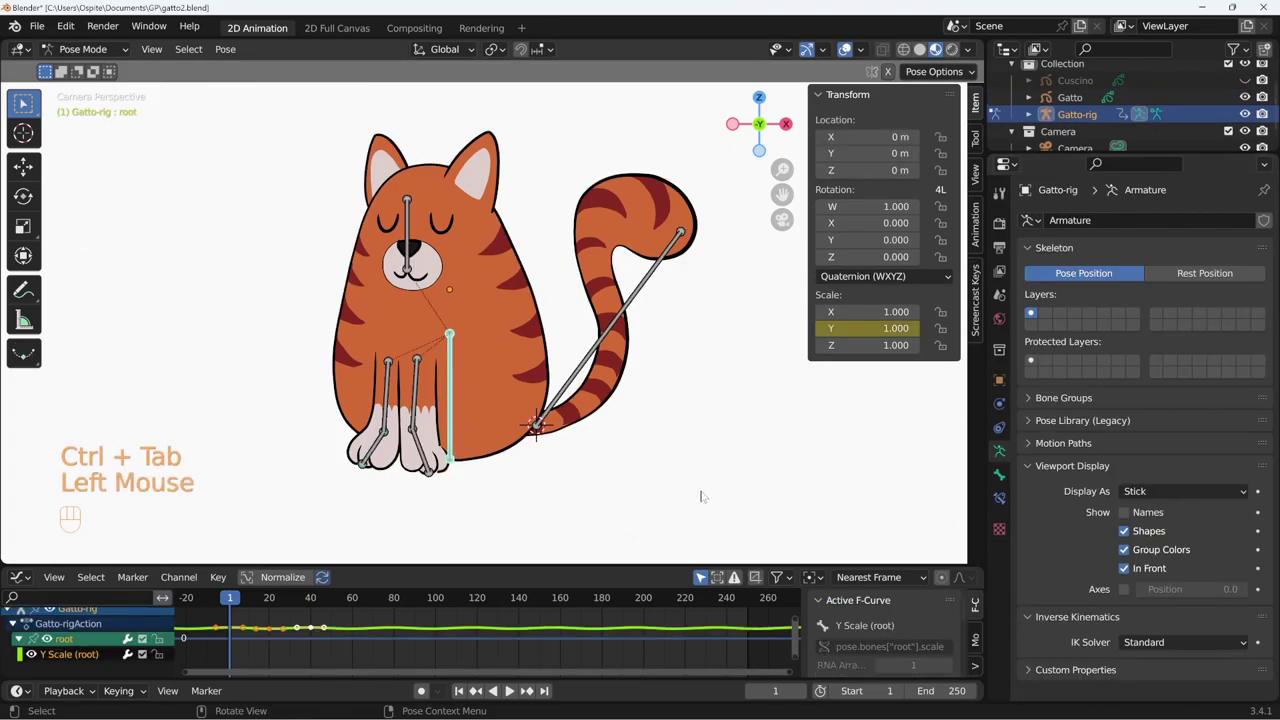
# Test-rotate the root bone so the whole cat drawing tilts with it.
pyautogui.press('r')
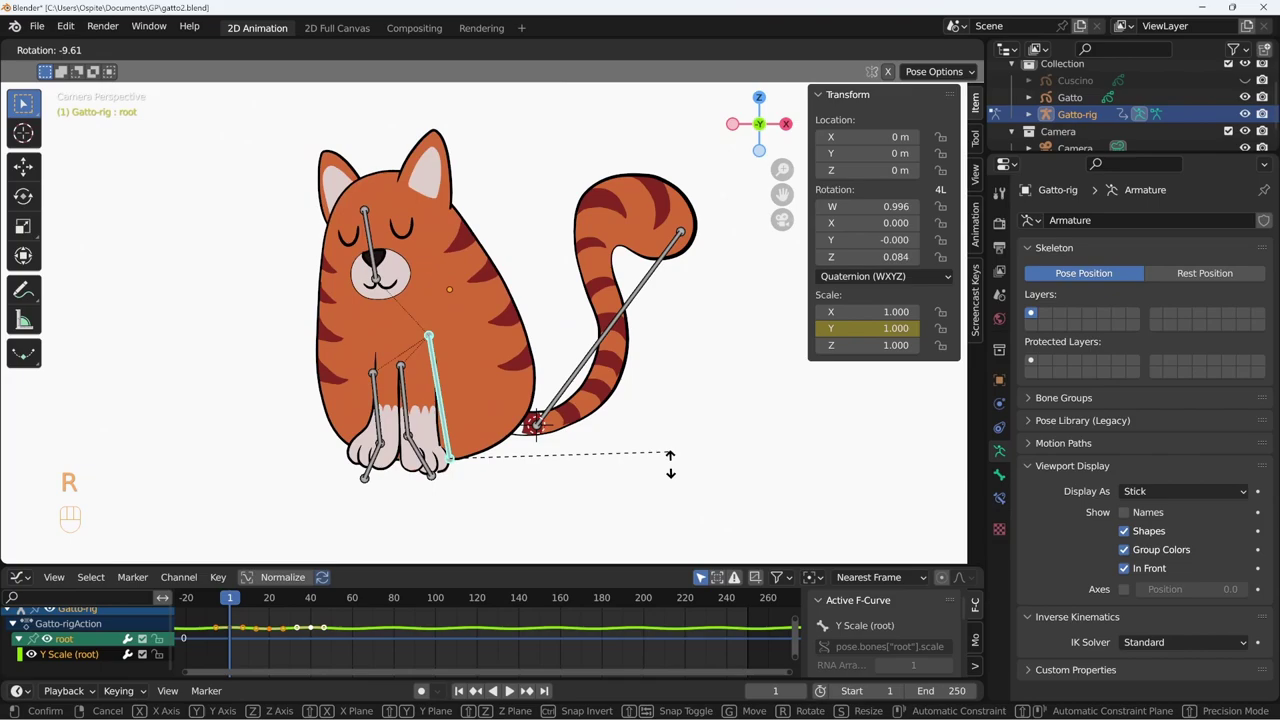
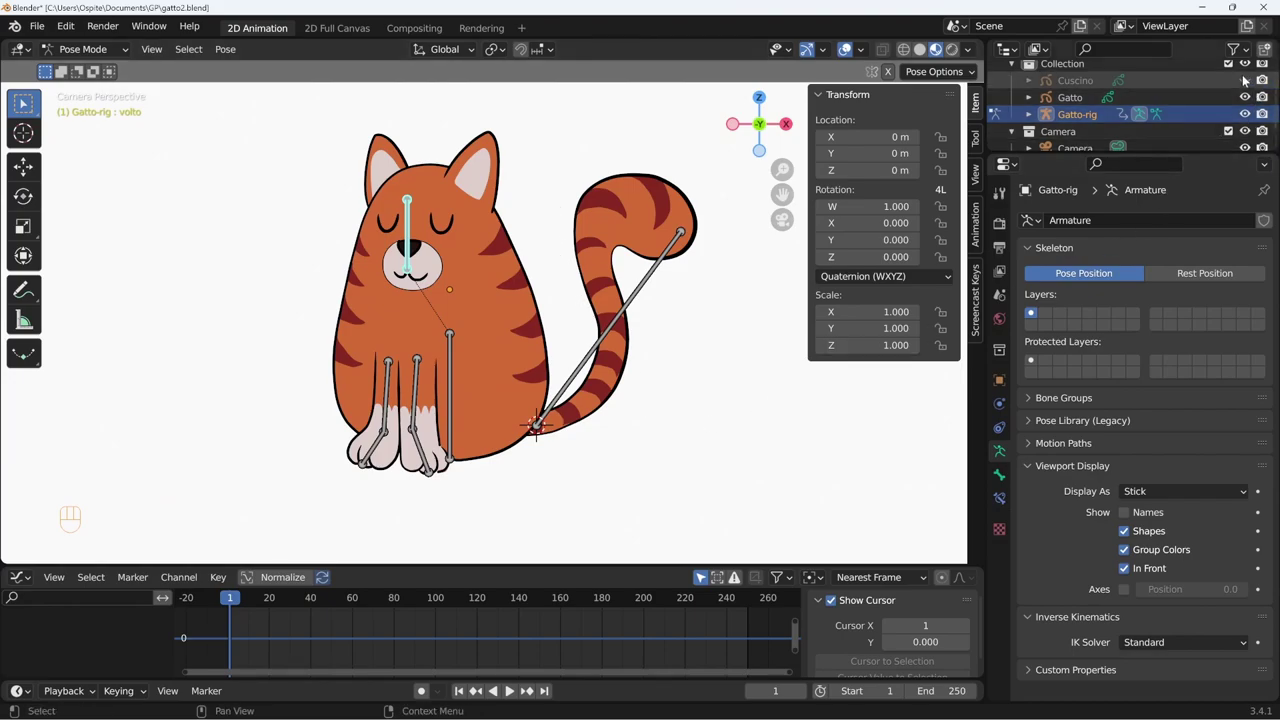
# Unhide Cuscino, briefly play back, and key the volto bone's rest pose at frame 1.
pyautogui.click(1250, 84)
pyautogui.press('shift+space')
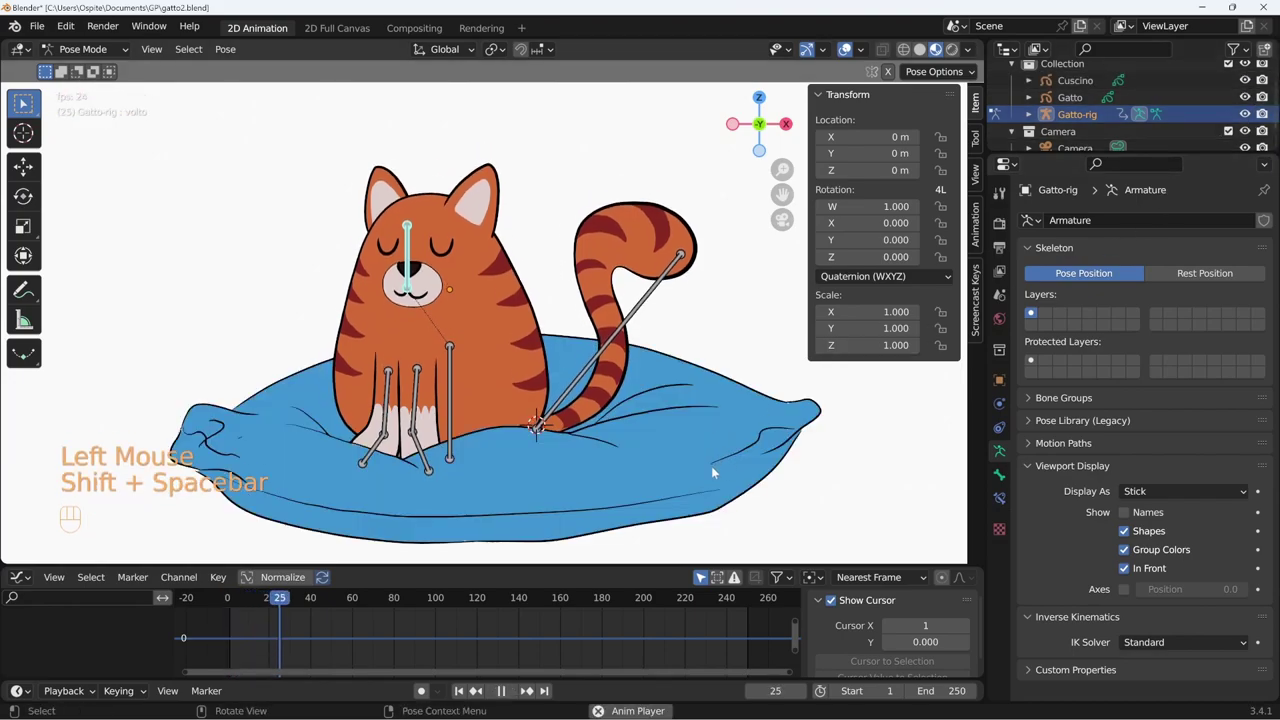
pyautogui.press('shift+space')
pyautogui.press('shift+Left')
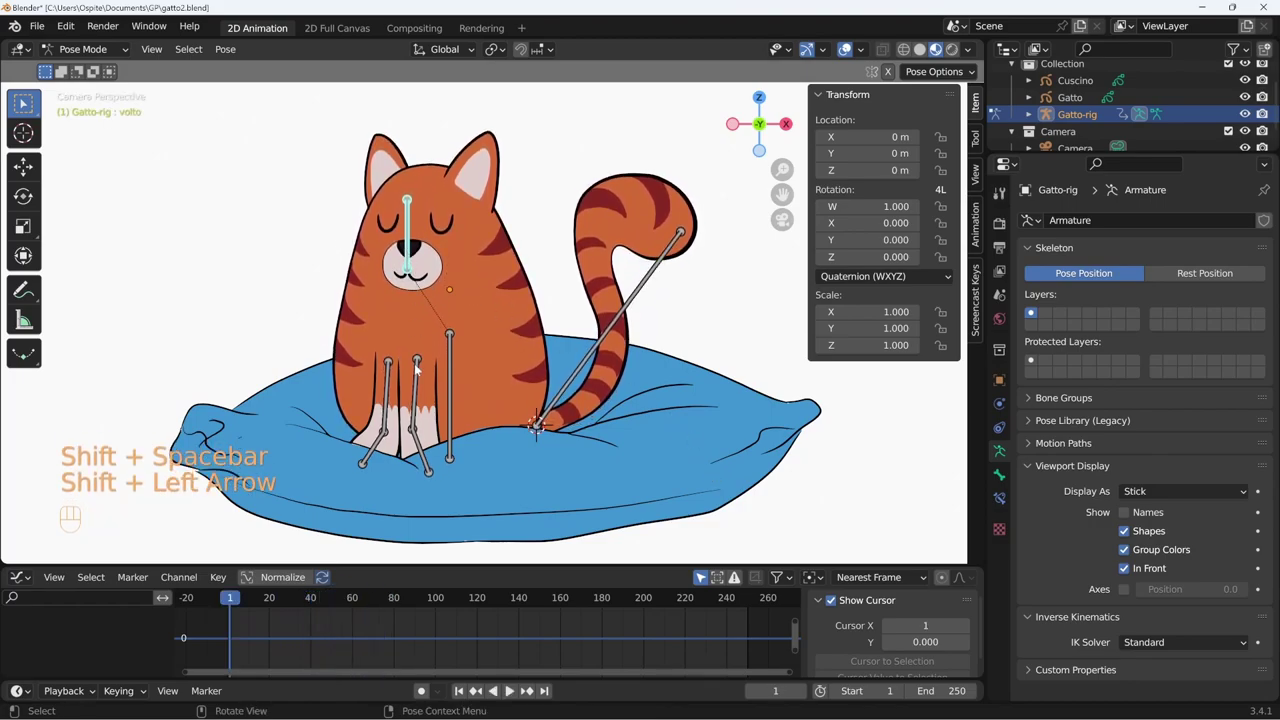
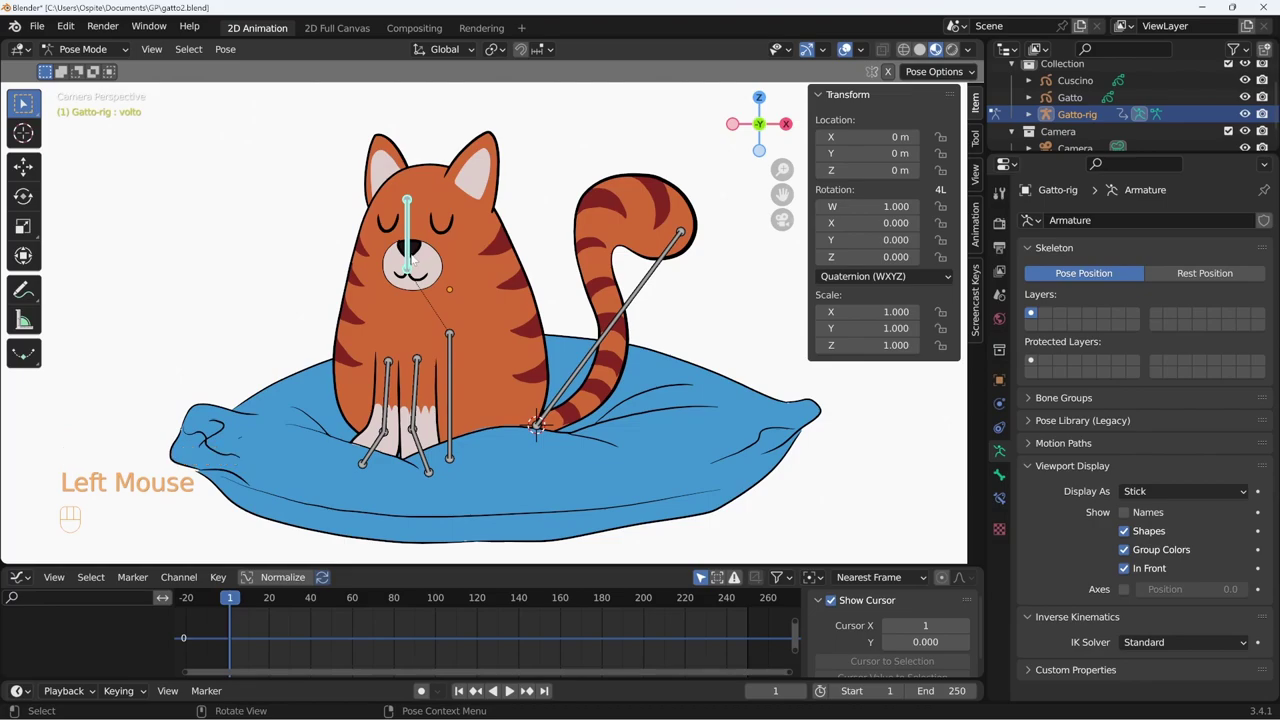
pyautogui.press('i')
pyautogui.write('|')
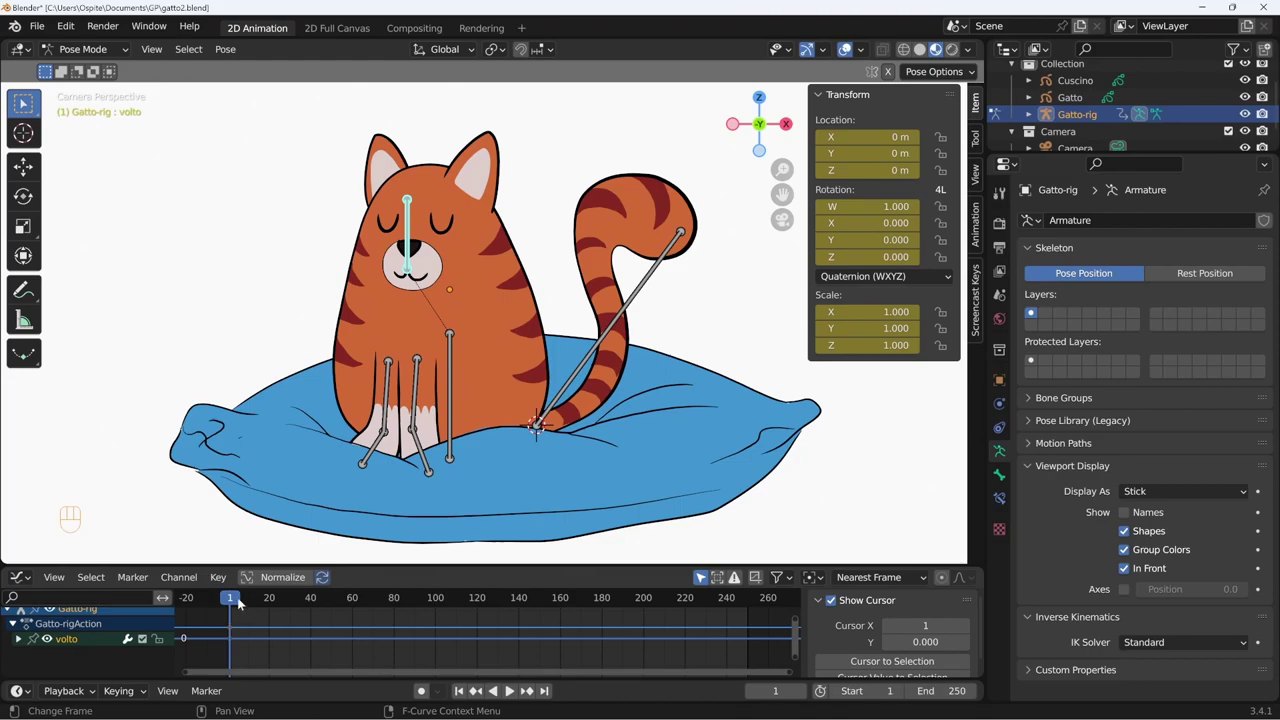
# At frame 30, lower and squash the volto head bone to 0.893 height and key the pose.
pyautogui.moveTo(237, 602); pyautogui.dragTo(295, 612)
pyautogui.press('g')
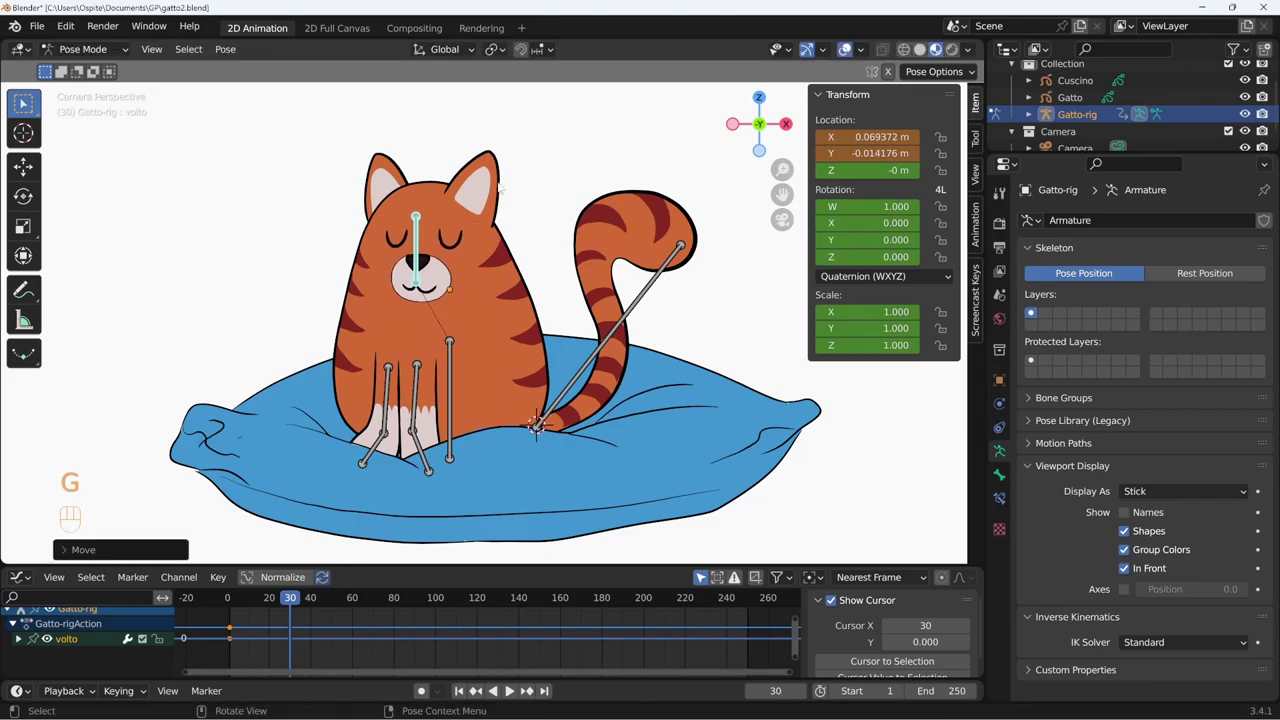
pyautogui.press('s')
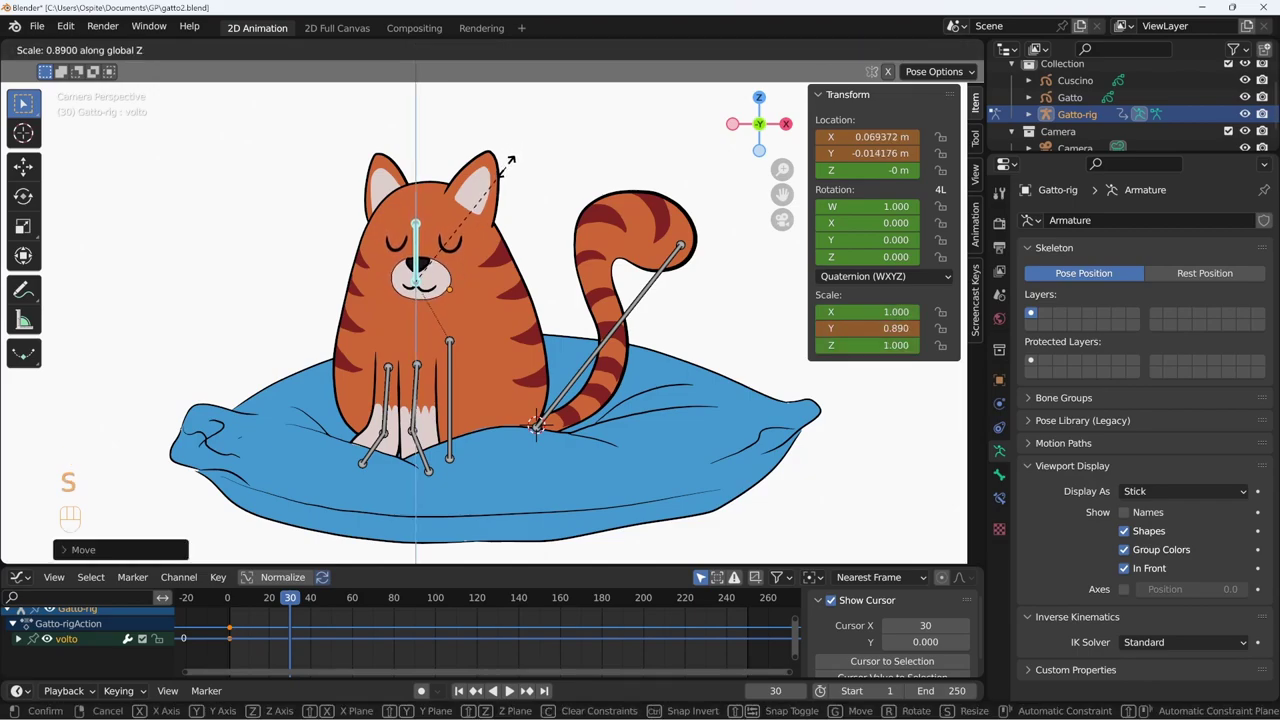
pyautogui.press('g')
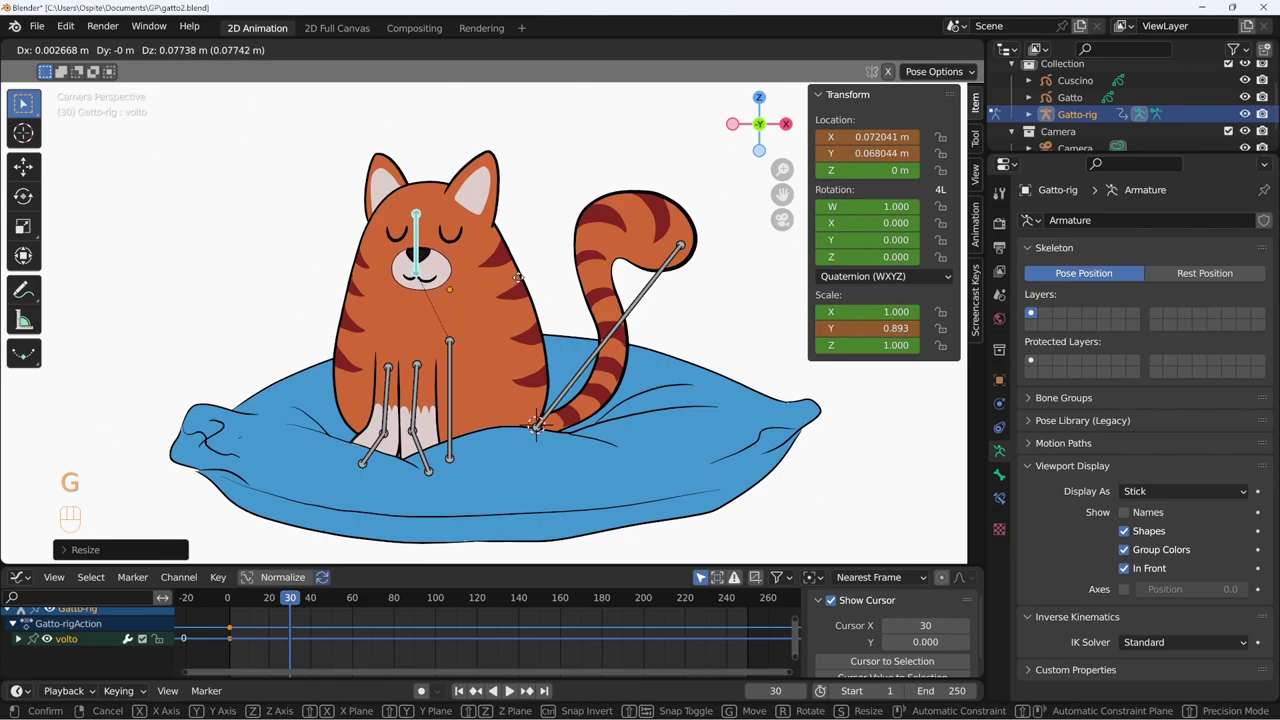
pyautogui.press('i')
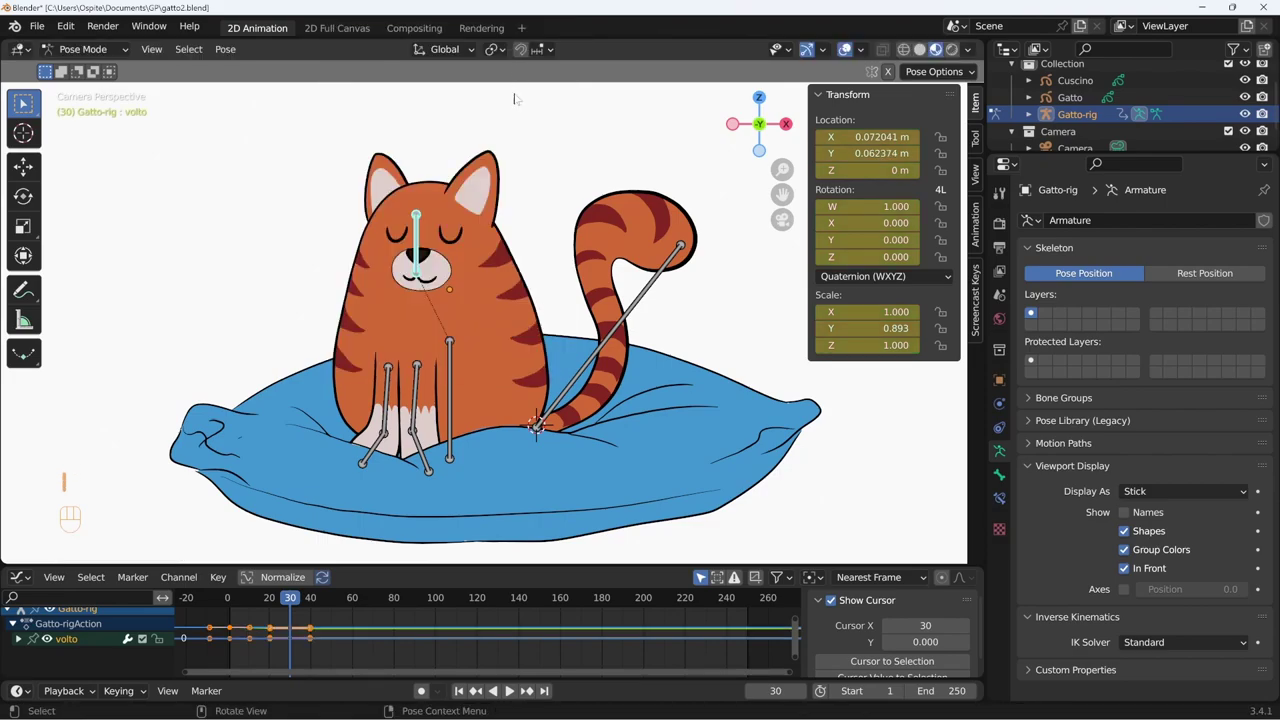
# Rearrange the head keyframes in the Dope Sheet and move to frame 60.
pyautogui.moveTo(291, 600); pyautogui.dragTo(303, 618)
pyautogui.press('ctrl+Tab')
pyautogui.moveTo(277, 603); pyautogui.dragTo(265, 624)
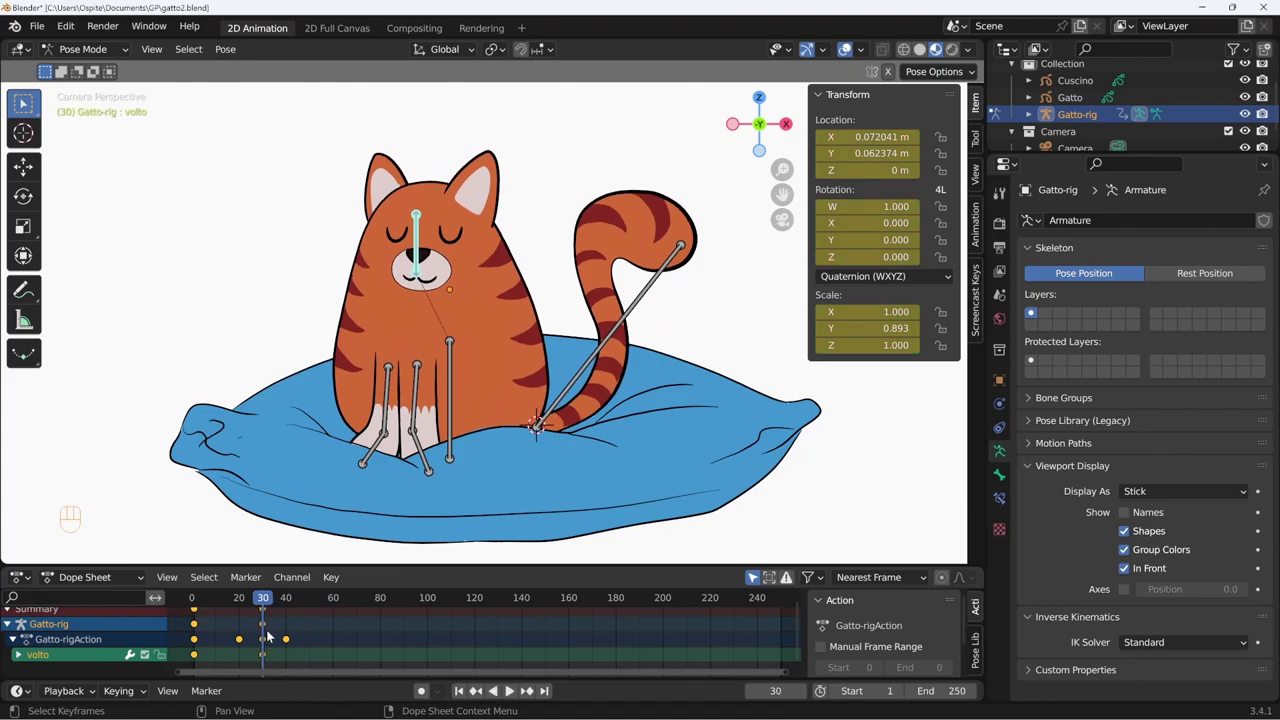
pyautogui.moveTo(269, 605); pyautogui.dragTo(339, 618)
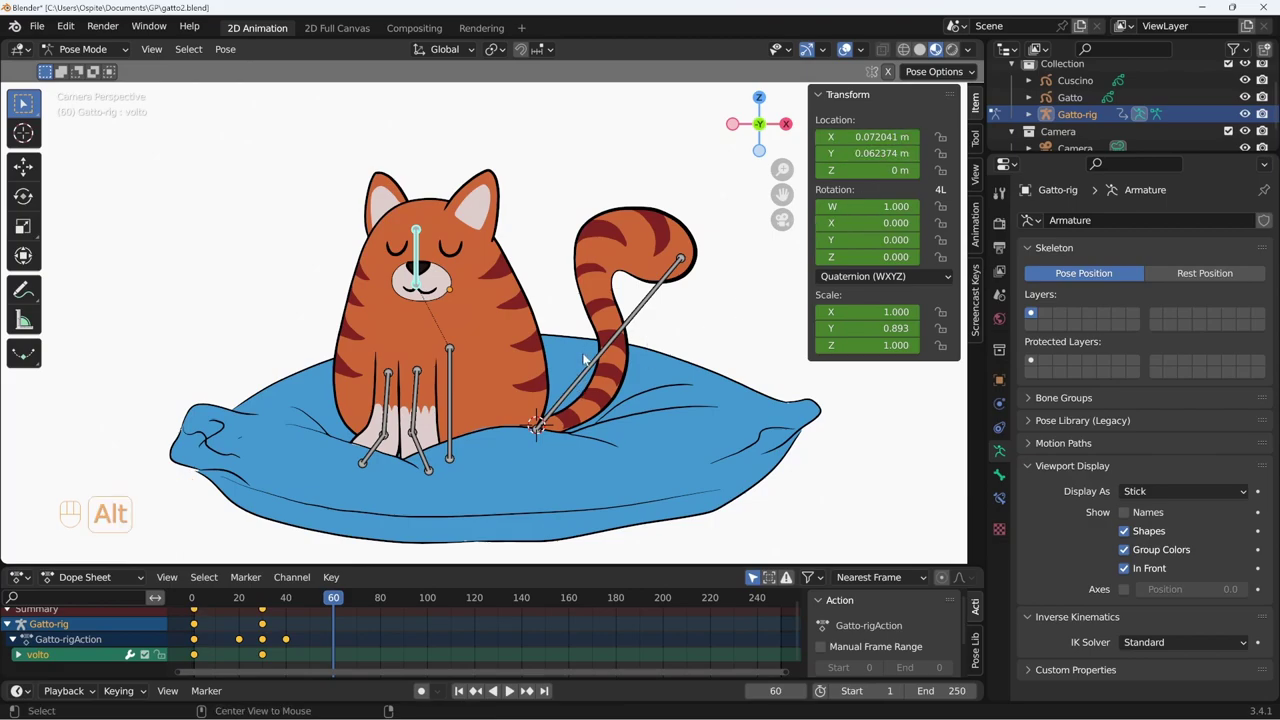
# Reset volto's location and scale, key Location & Scale at frame 60, and play the breathing cycle.
pyautogui.press('alt+g')
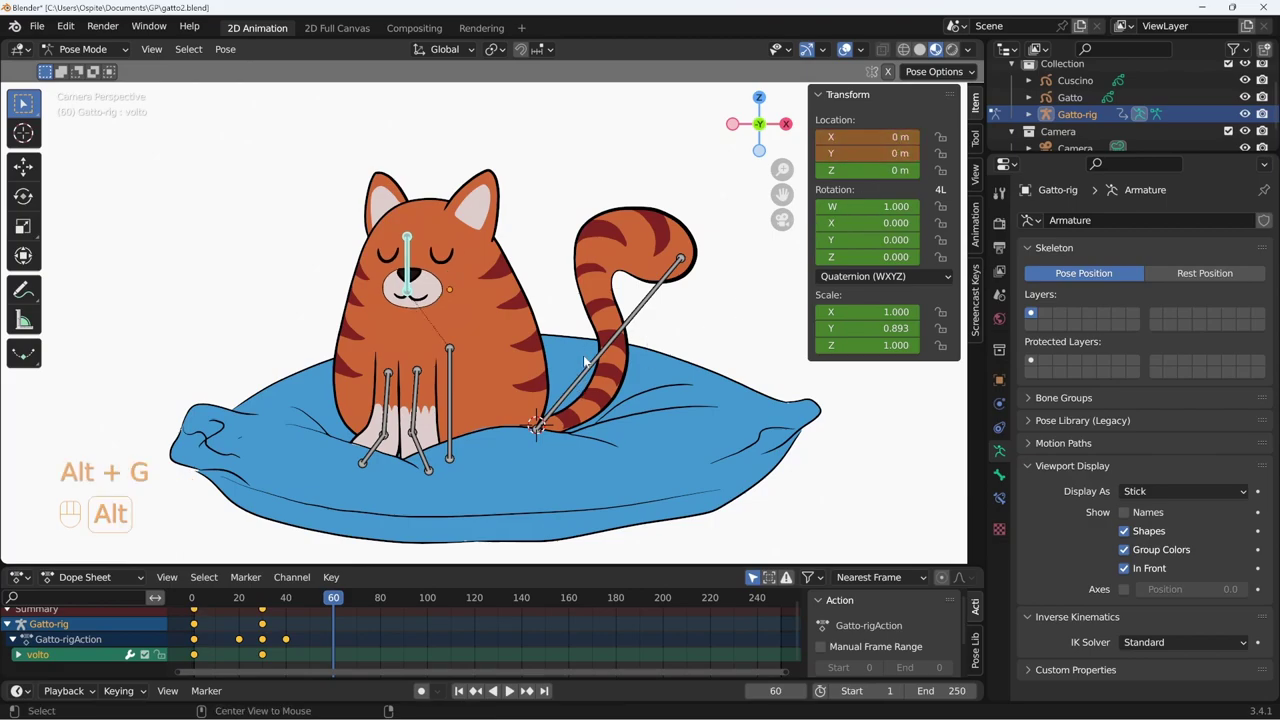
pyautogui.press('alt+s')
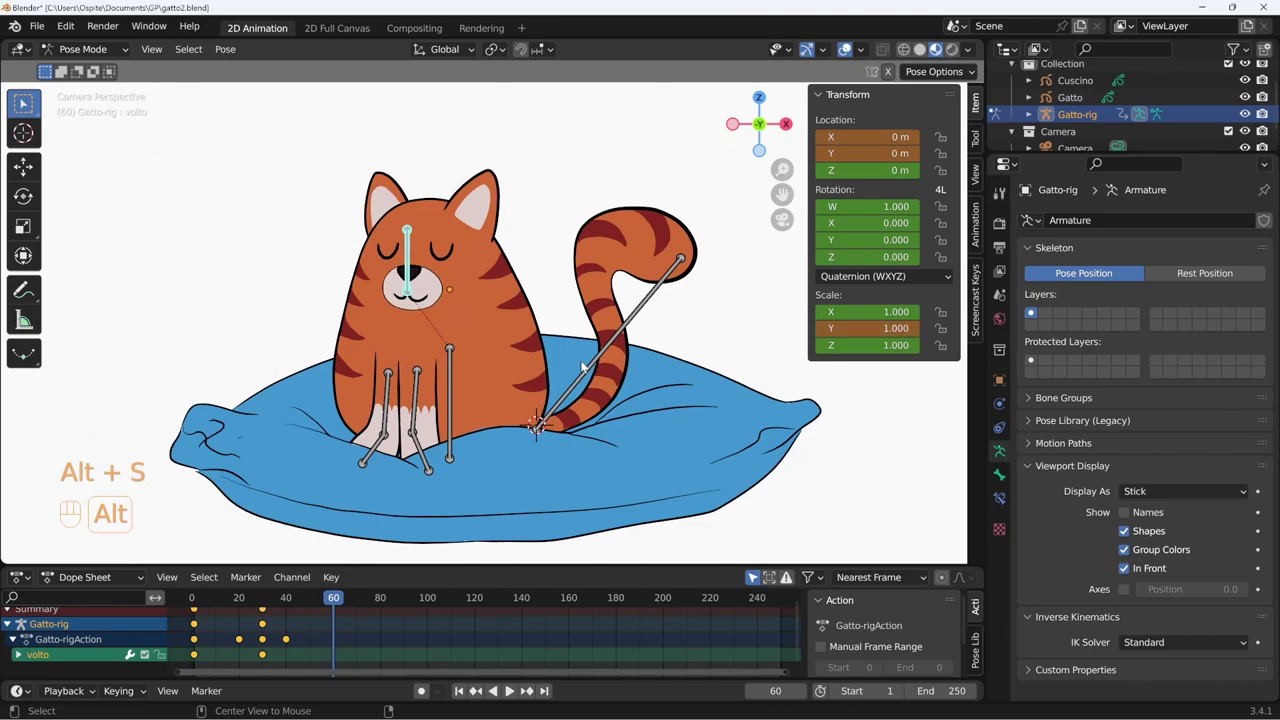
pyautogui.press('i')
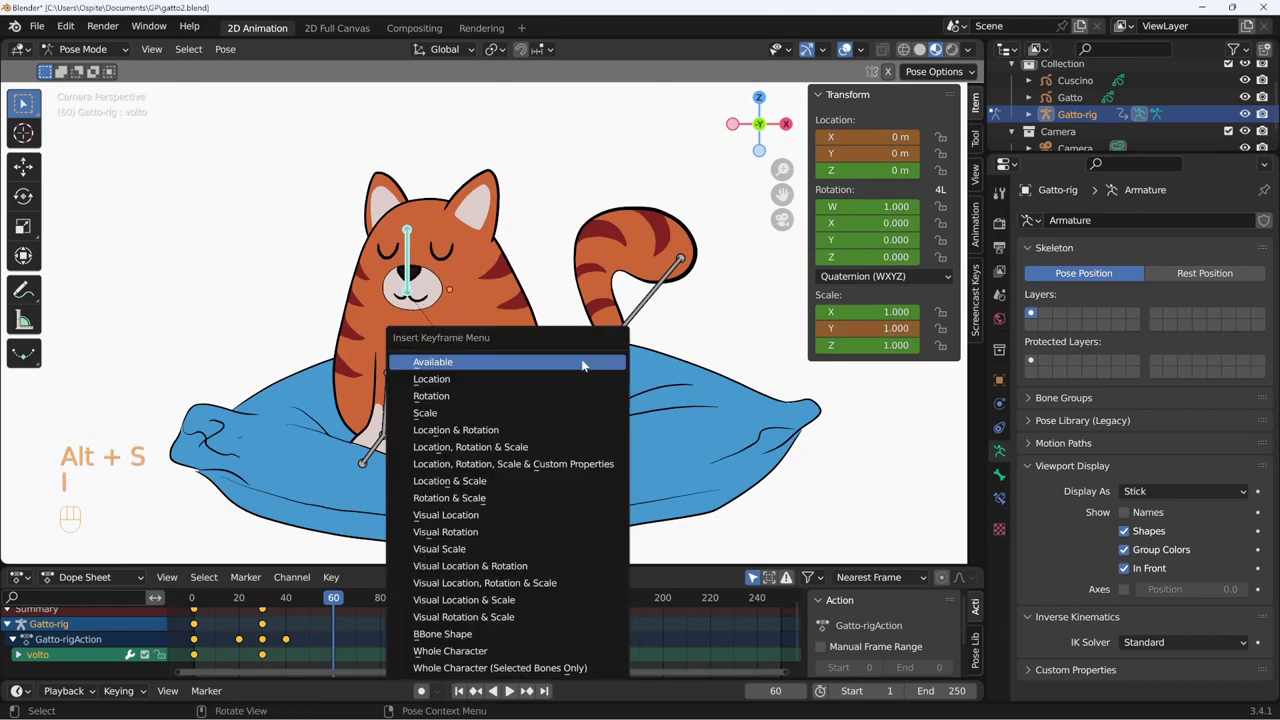
pyautogui.moveTo(334, 602); pyautogui.dragTo(225, 609)
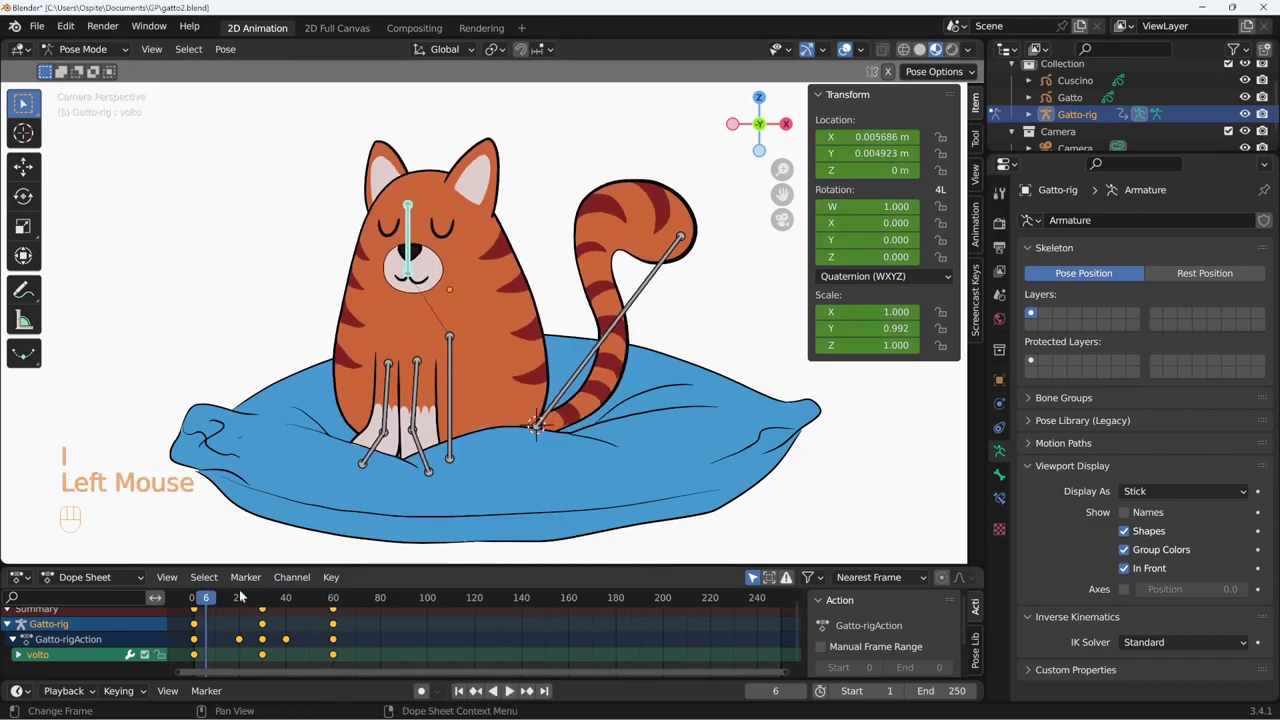
pyautogui.press('shift+space')
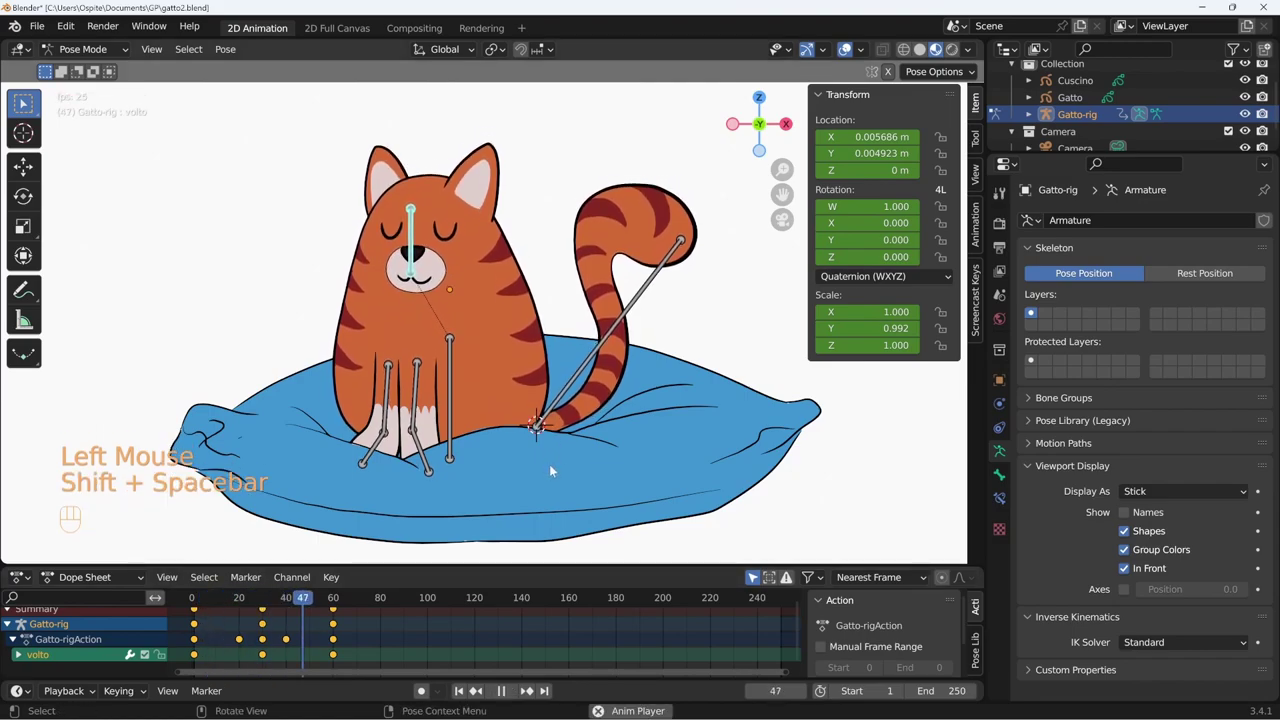
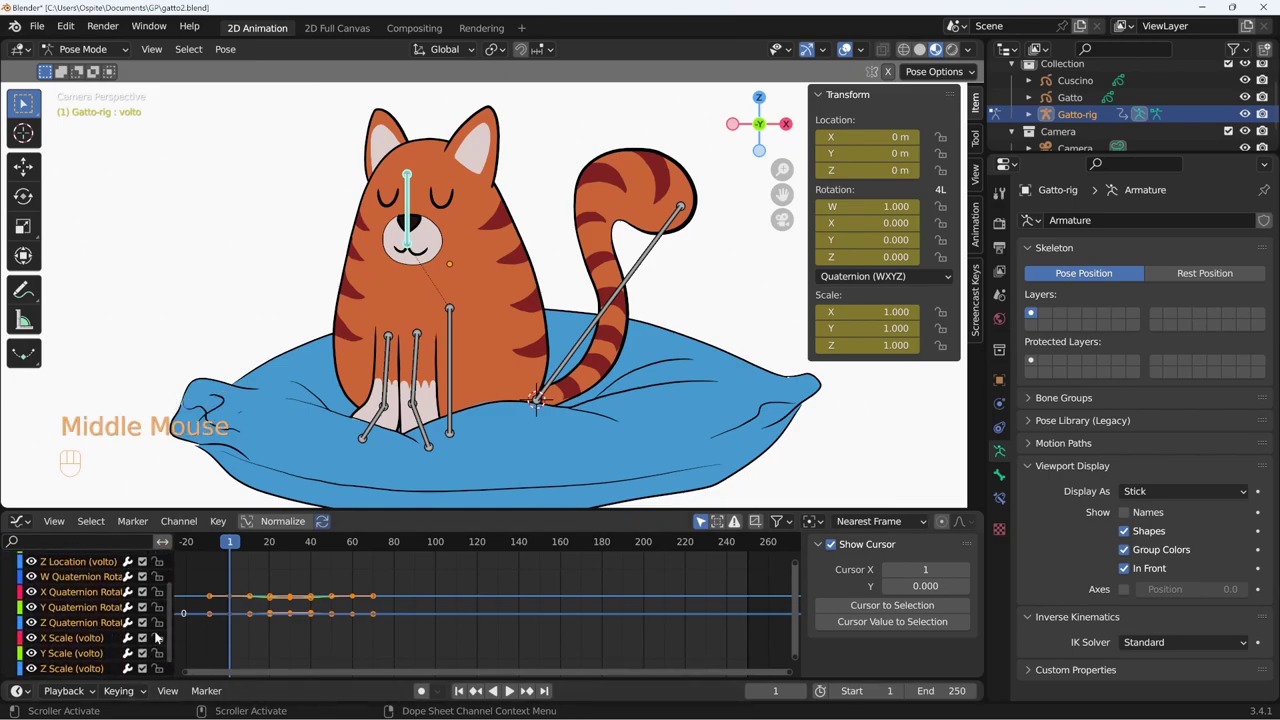
# Delete the head bone's unused rotation and scale channels in the Graph Editor.
pyautogui.click(97, 595)
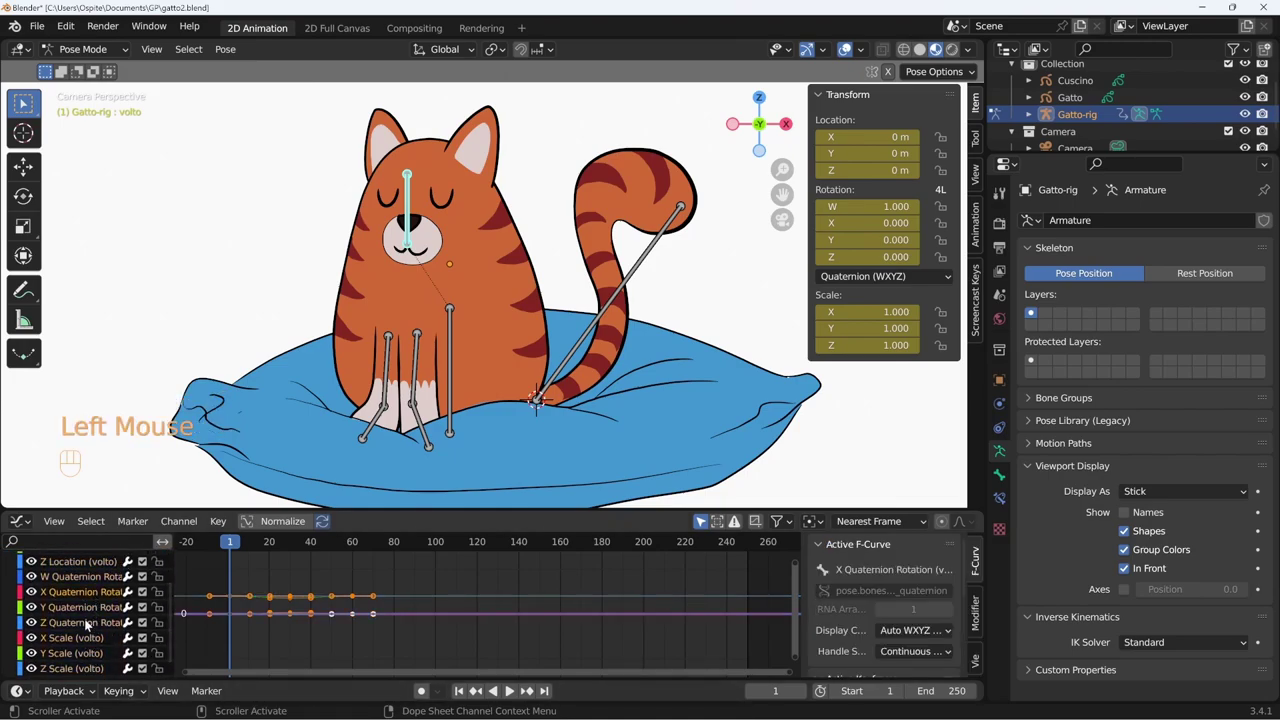
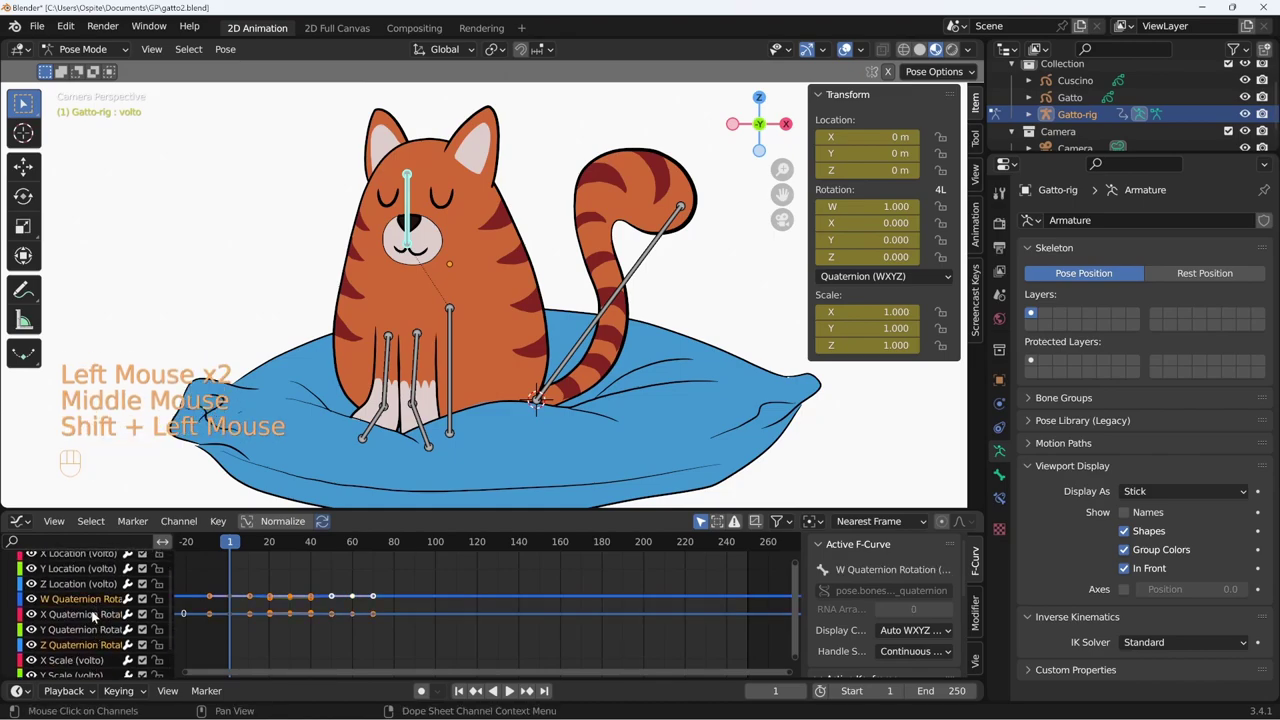
pyautogui.click(96, 616)
pyautogui.click(95, 632)
pyautogui.press('Delete')
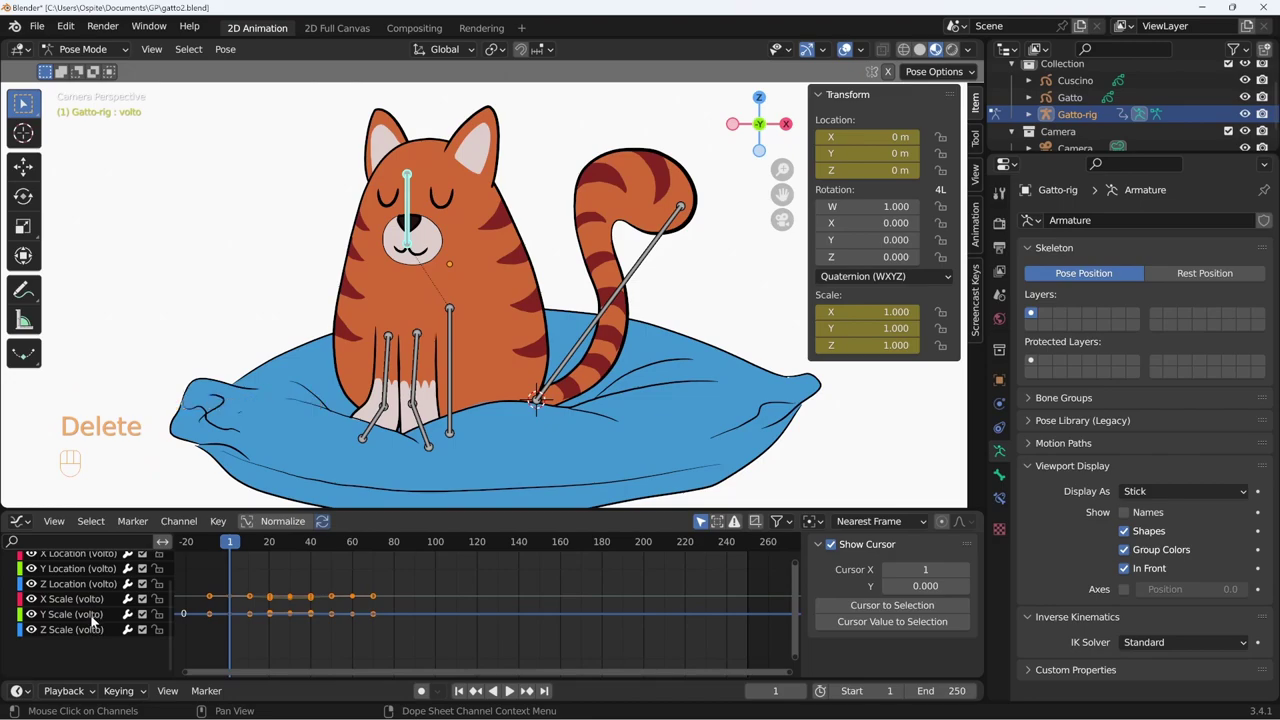
pyautogui.click(94, 634)
pyautogui.press('Delete')
pyautogui.click(91, 602)
pyautogui.press('Delete')
# Make the remaining Y Location, Z Location and Y Scale curves cyclic.
pyautogui.middleClick(89, 613)
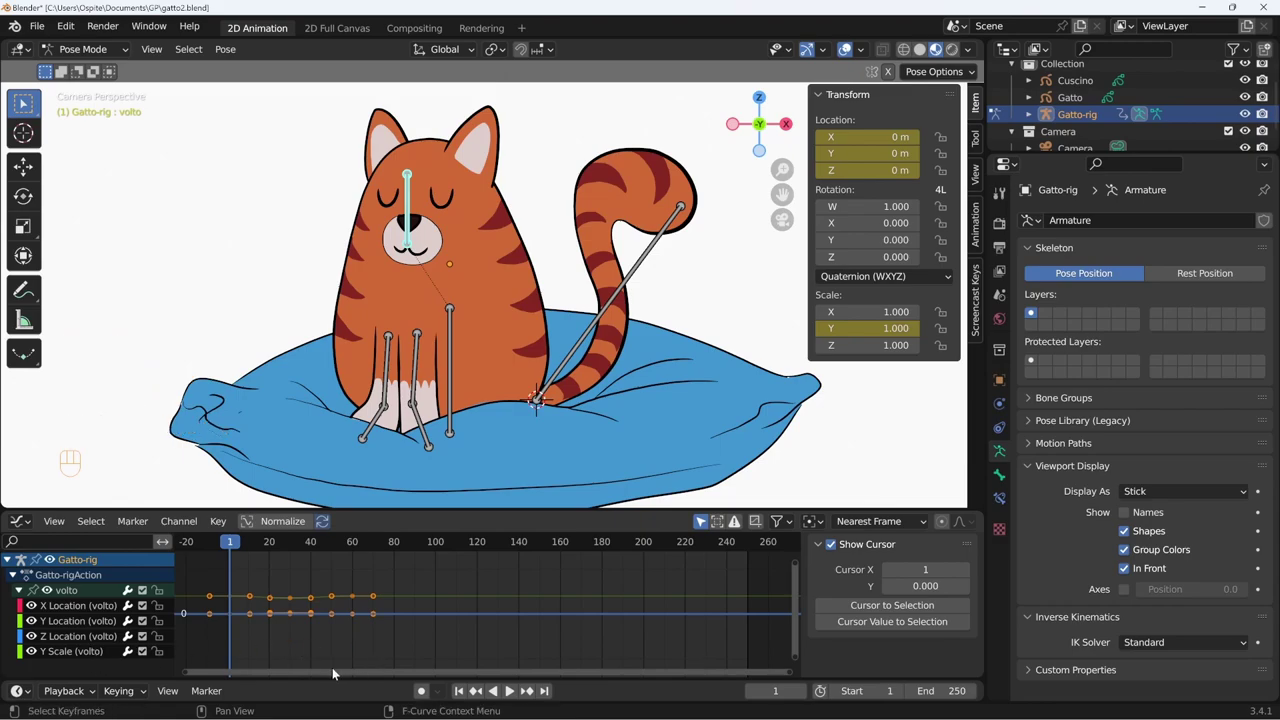
pyautogui.click(86, 611)
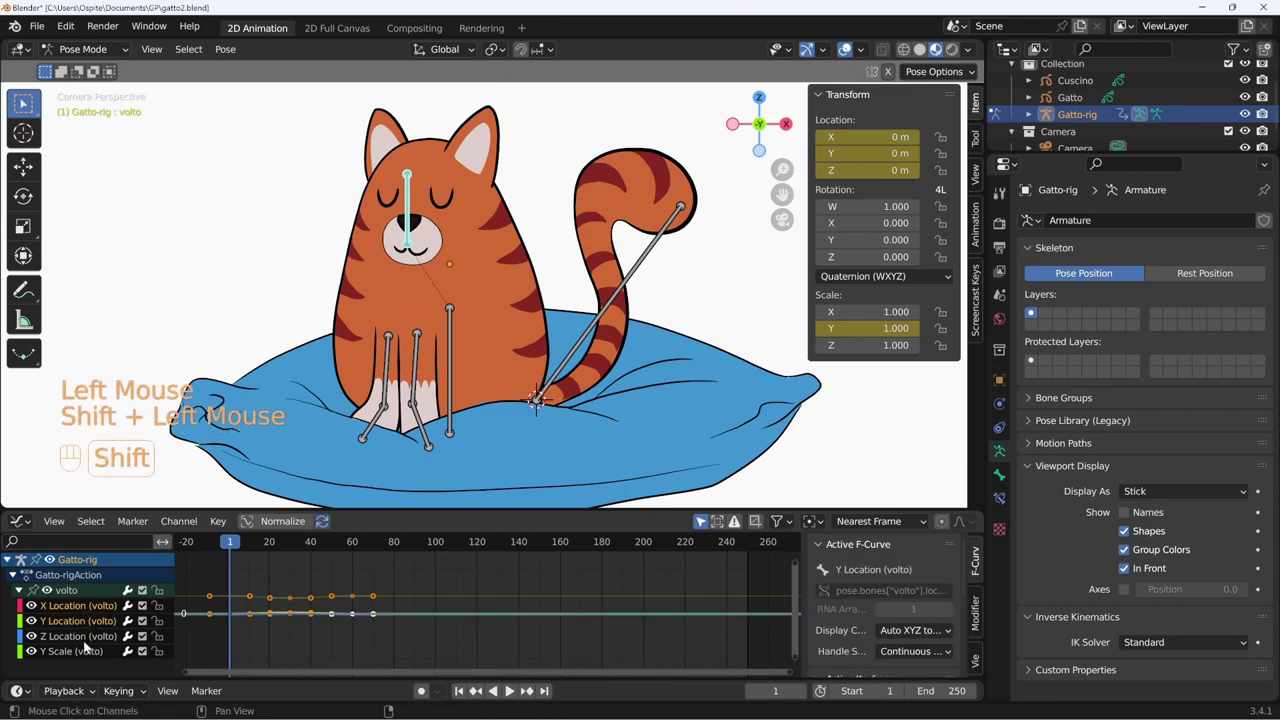
pyautogui.click(88, 642)
pyautogui.click(89, 658)
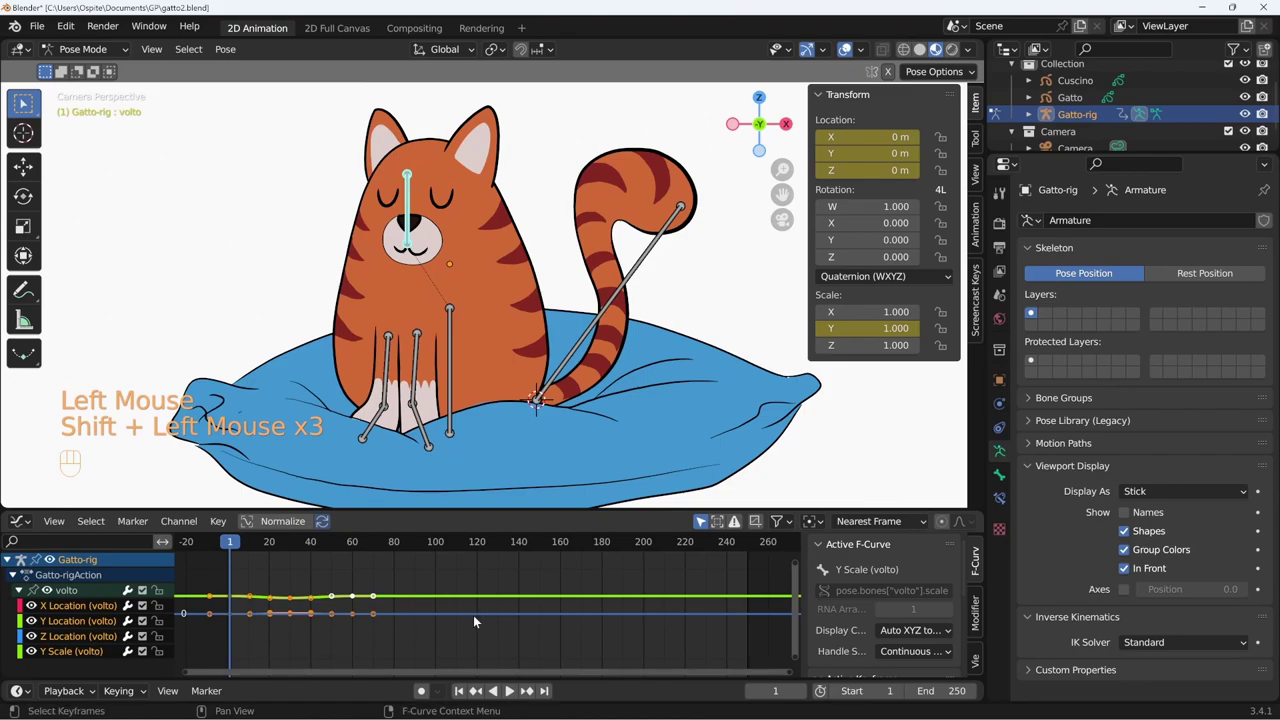
pyautogui.press('shift+e')
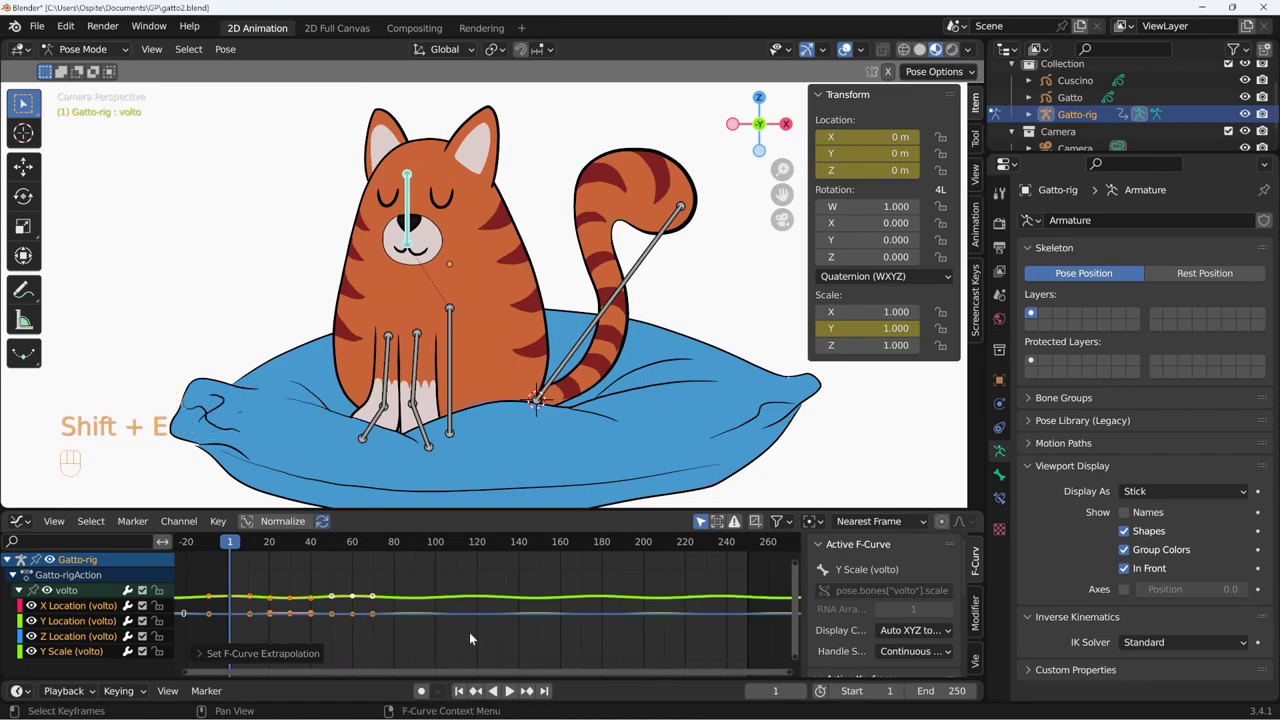
# Play the loop with the scene end set to frame 240, return to frame 1 and leave Pose Mode.
pyautogui.press('shift+space')
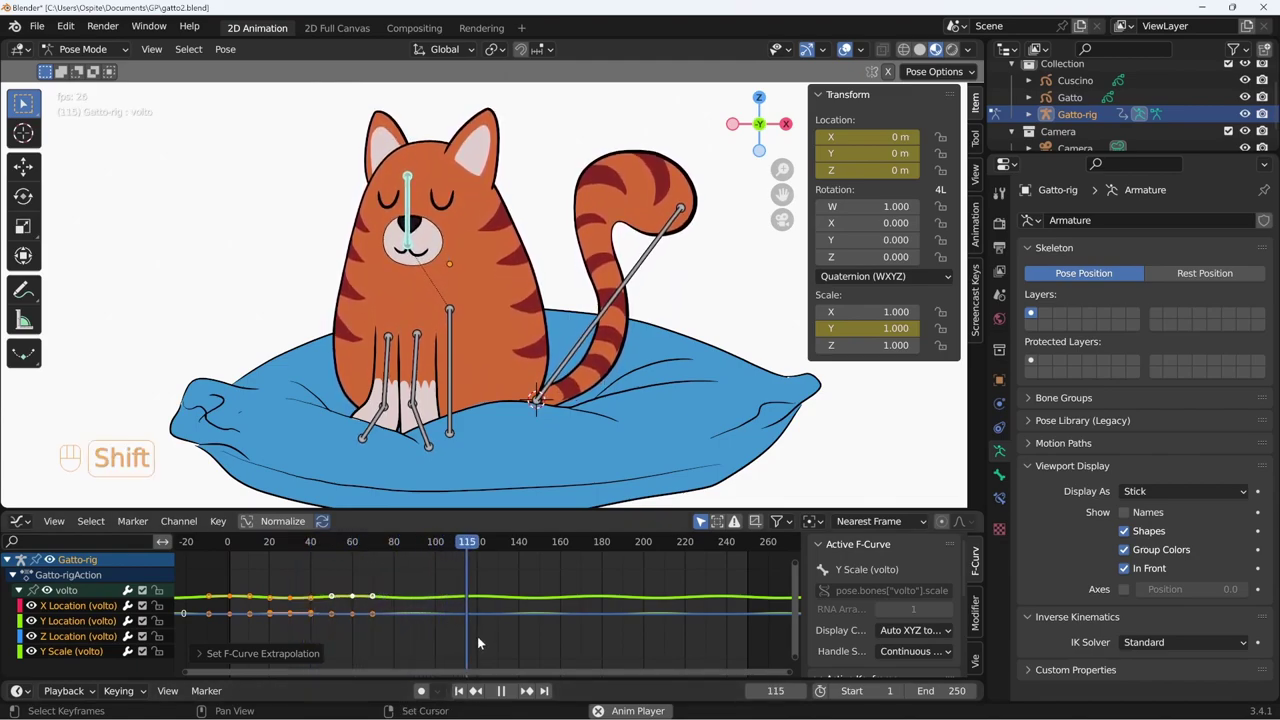
pyautogui.press('shift+space')
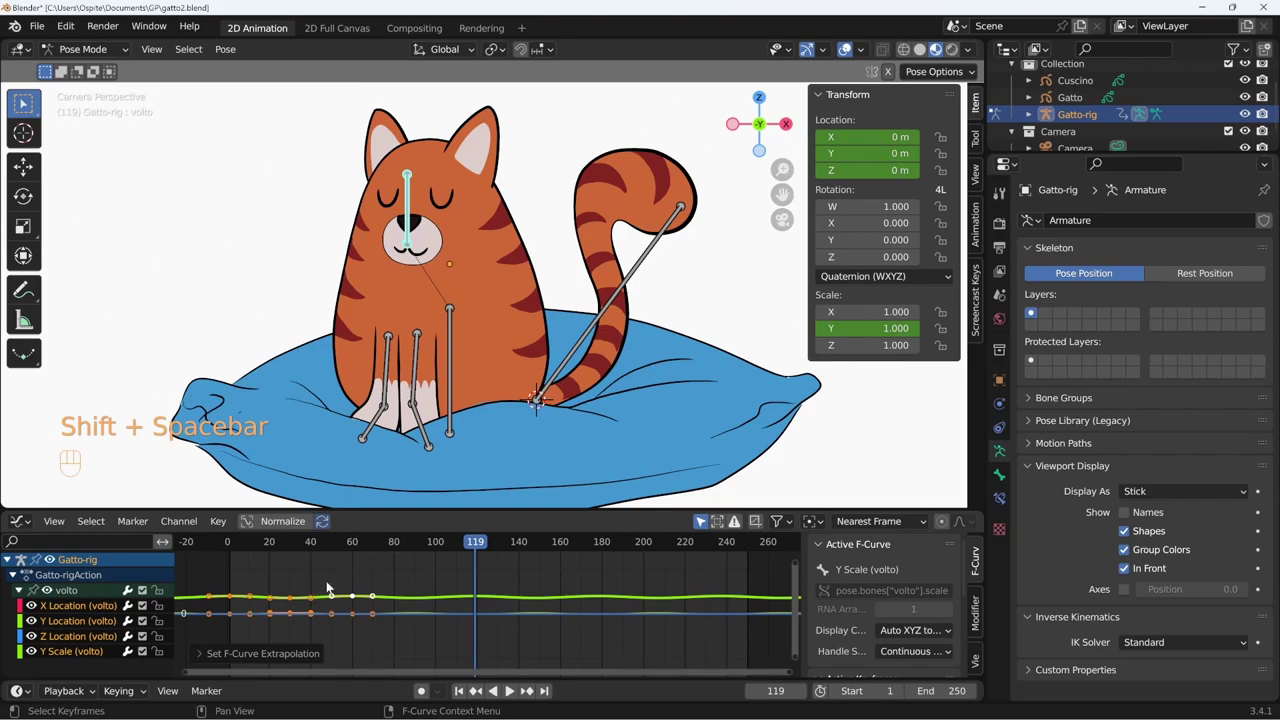
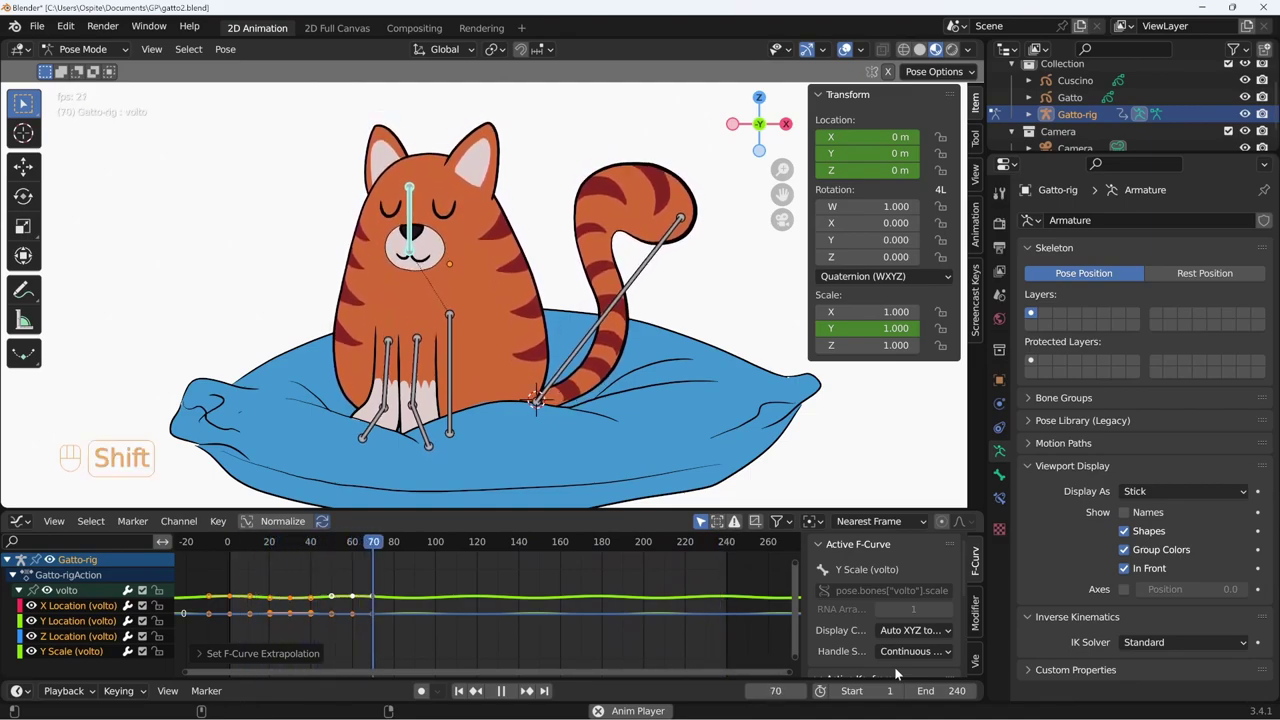
pyautogui.press('shift+space')
pyautogui.press('shift+Left')
pyautogui.press('ctrl+Tab')
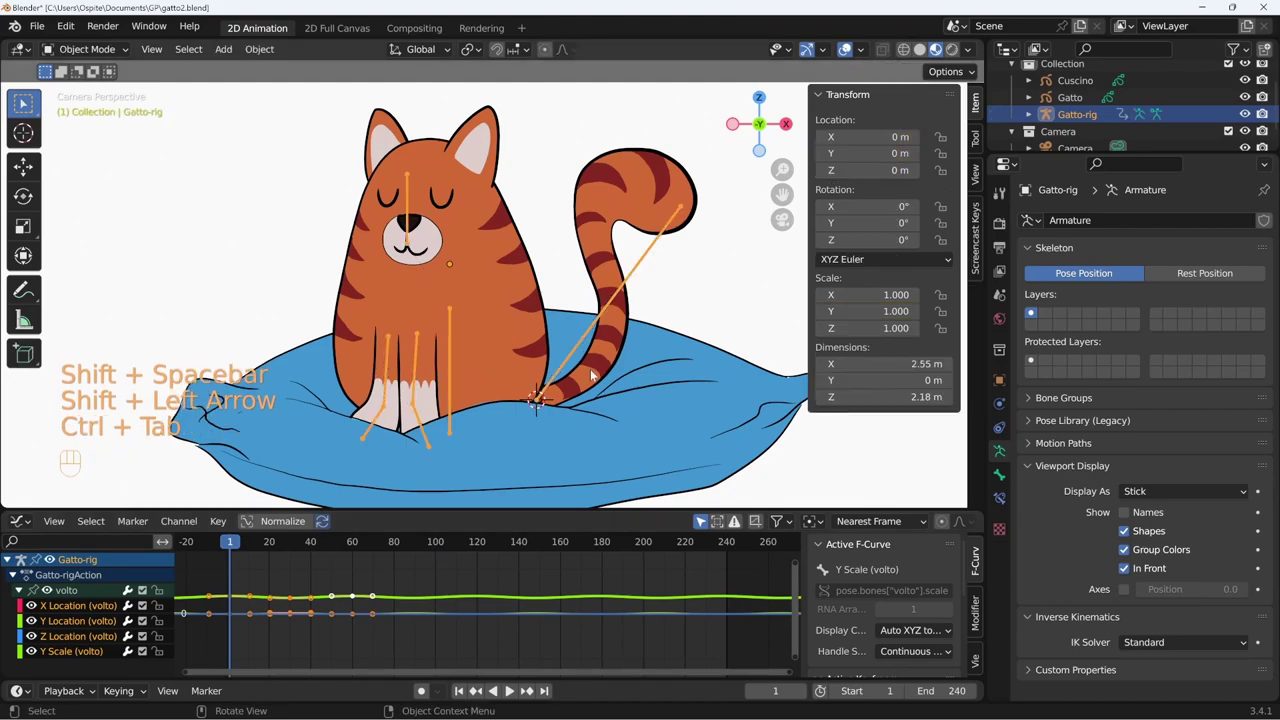